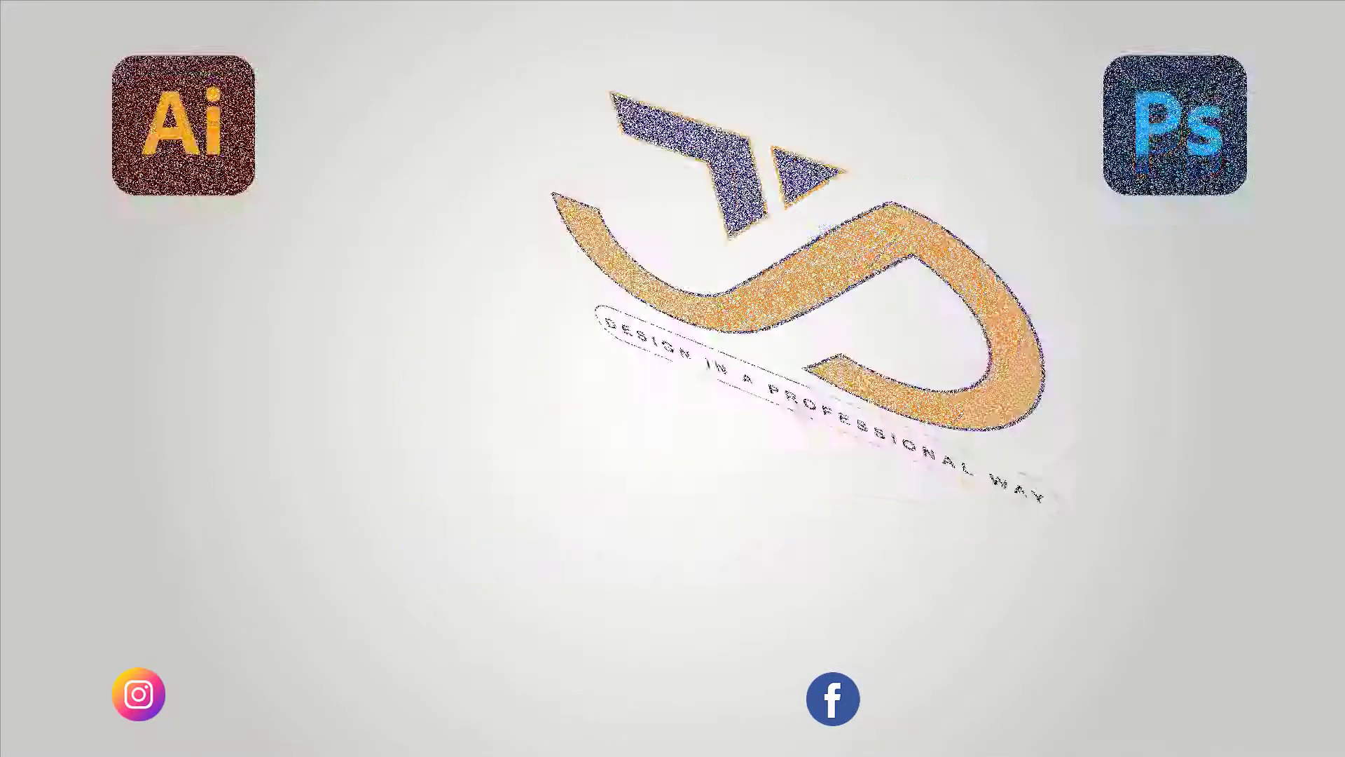
Name the new document 'Vellyball Poster Design'.
{"action": "type", "text": "ast"}
{"action": "left_click", "coordinate": [1058, 301]}
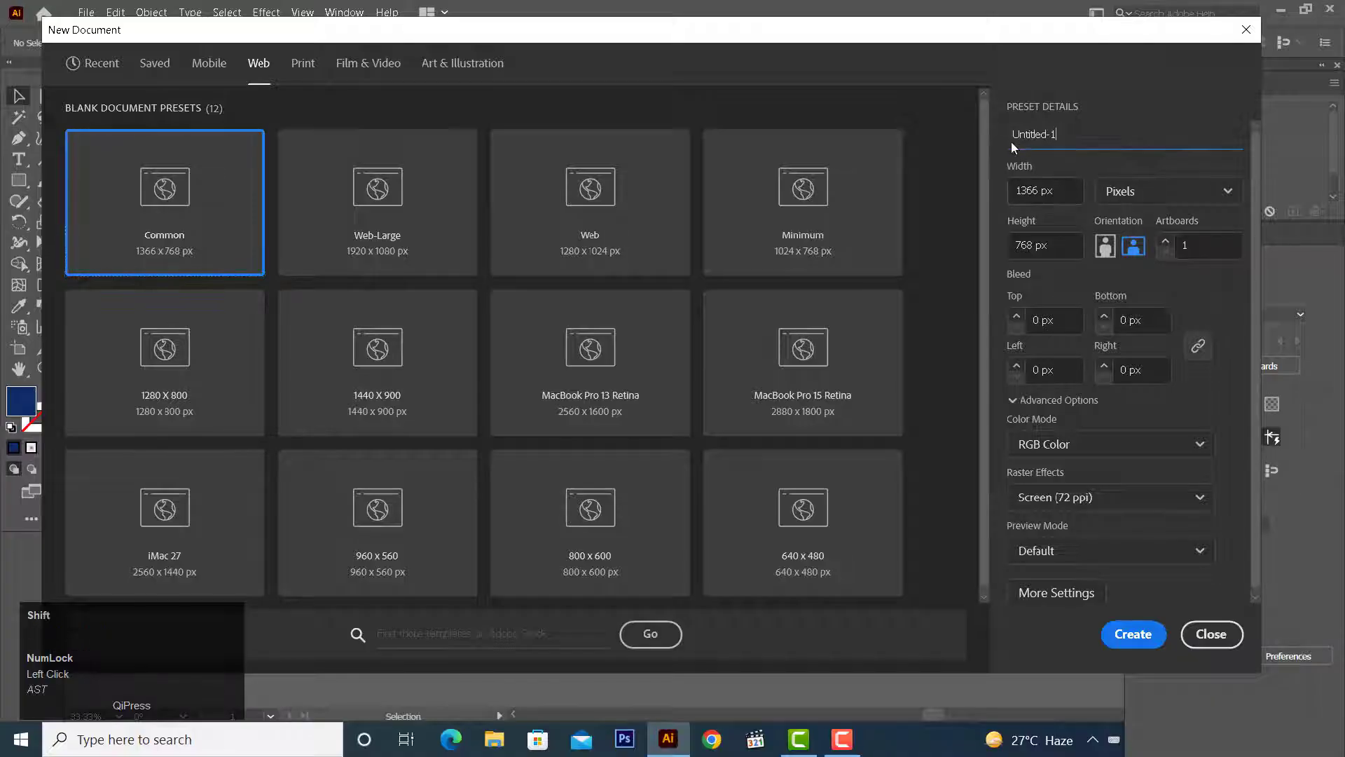
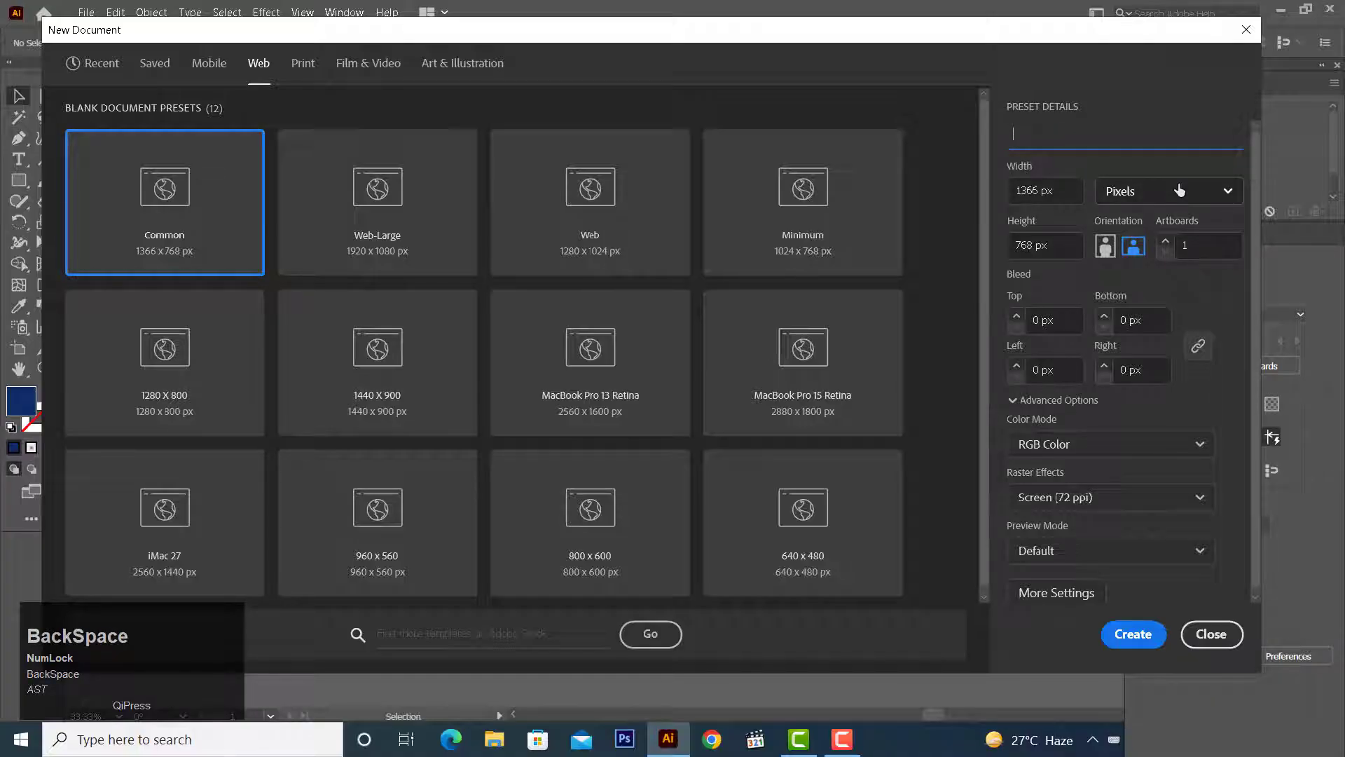
{"action": "type", "text": "ellyball"}
{"action": "key", "text": "space"}
{"action": "type", "text": "p"}
{"action": "type", "text": "ster"}
{"action": "key", "text": "space"}
{"action": "type", "text": "d"}
{"action": "type", "text": "sign"}
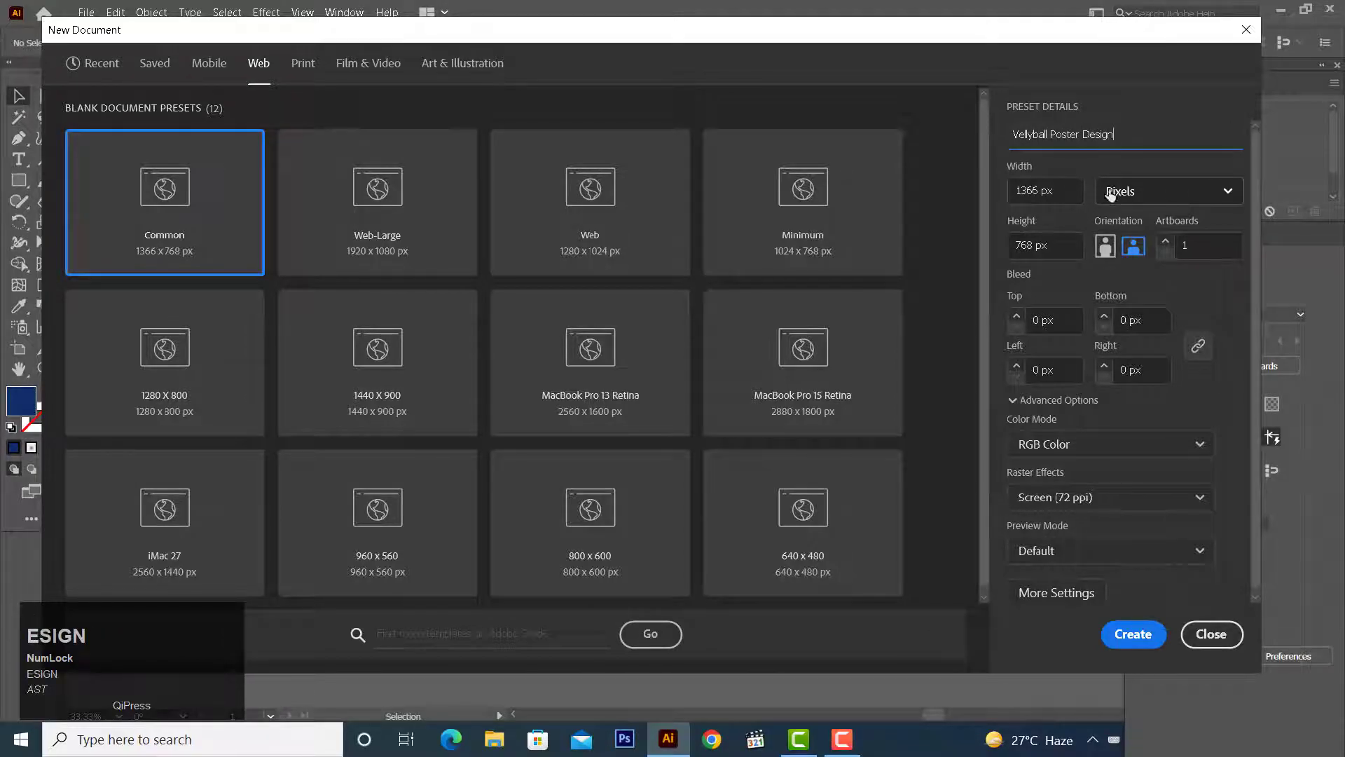
Set the width to 1000 px and review the raster-effects resolution options.
{"action": "left_click", "coordinate": [1147, 195]}
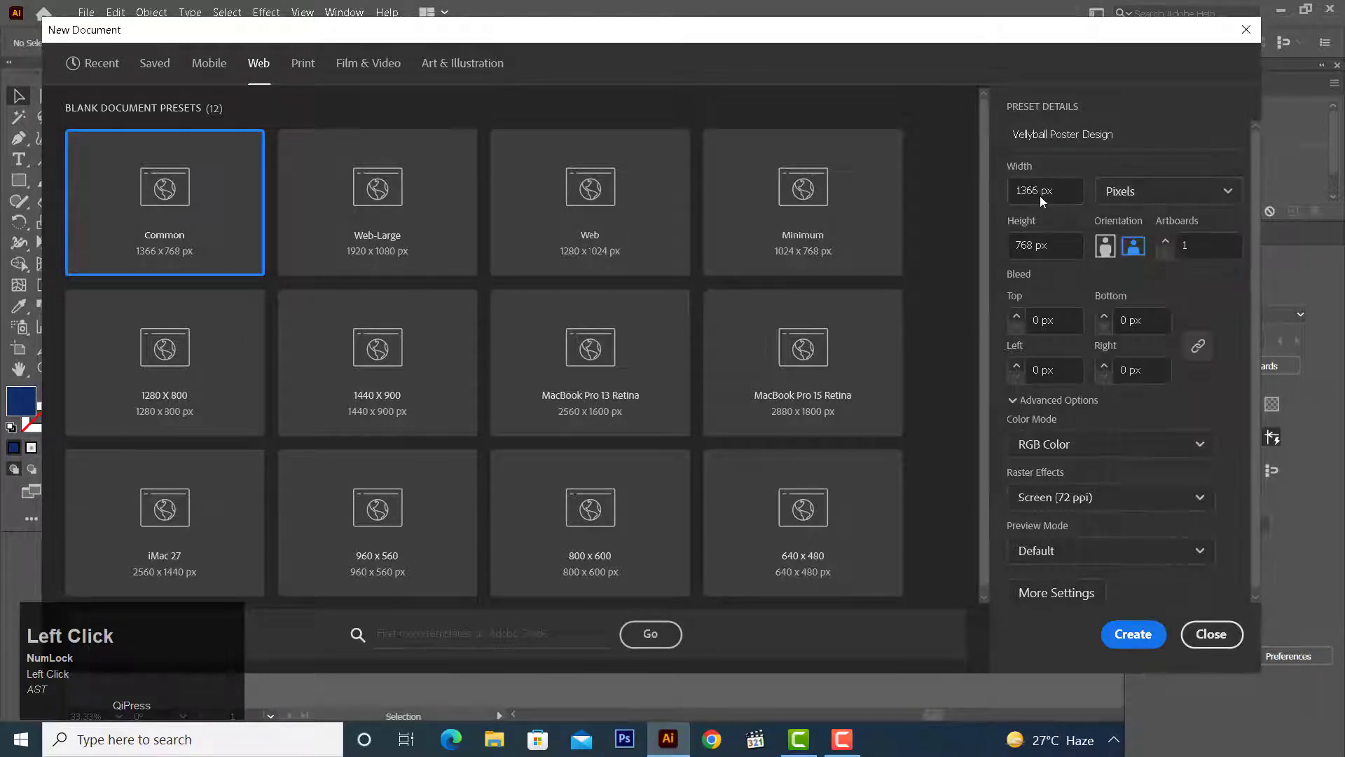
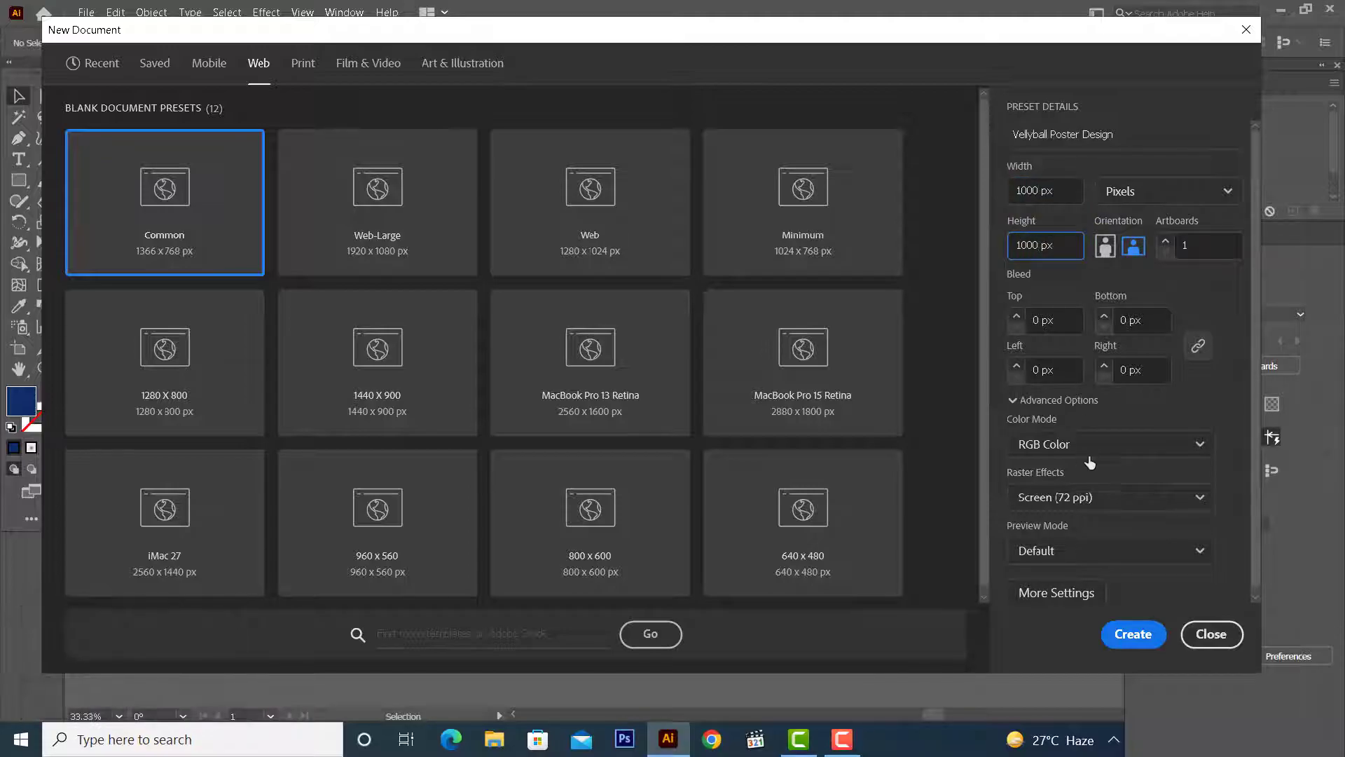
{"action": "double_click", "coordinate": [1097, 464]}
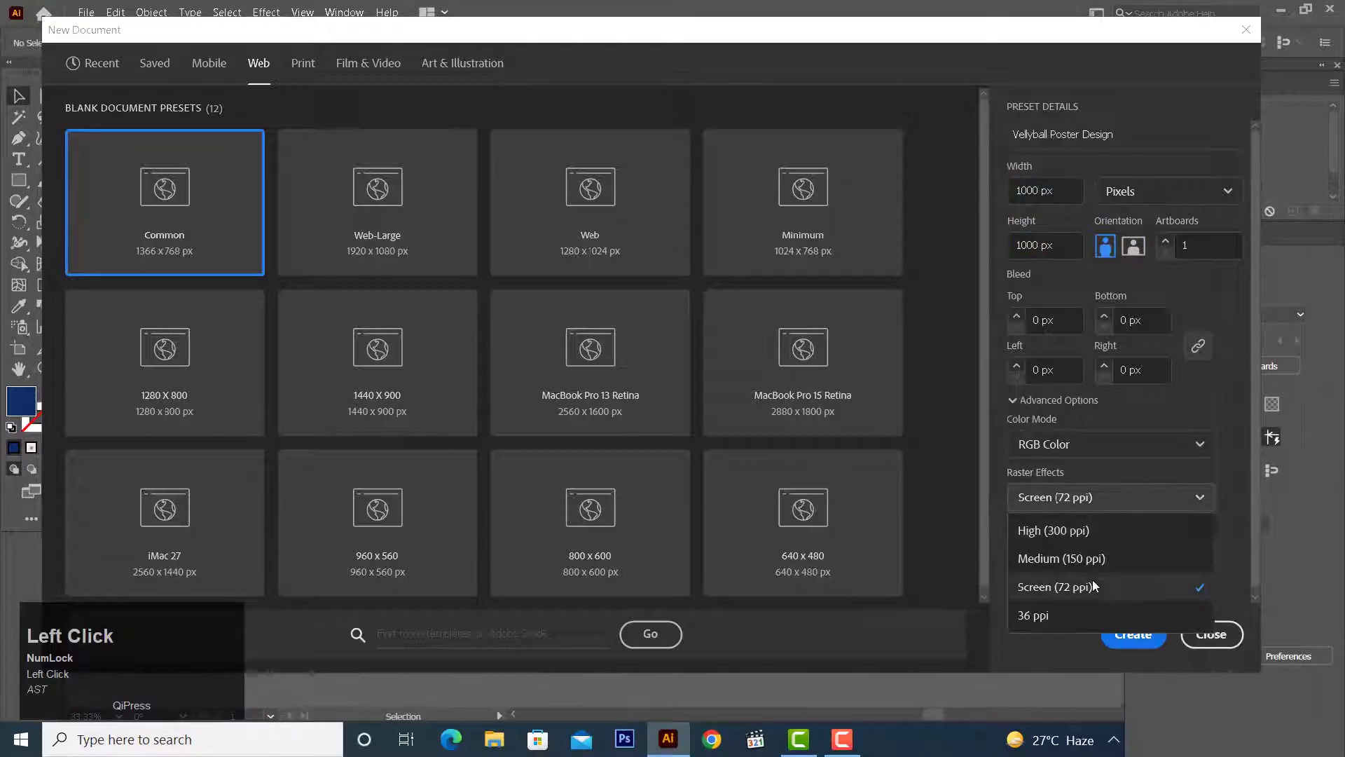
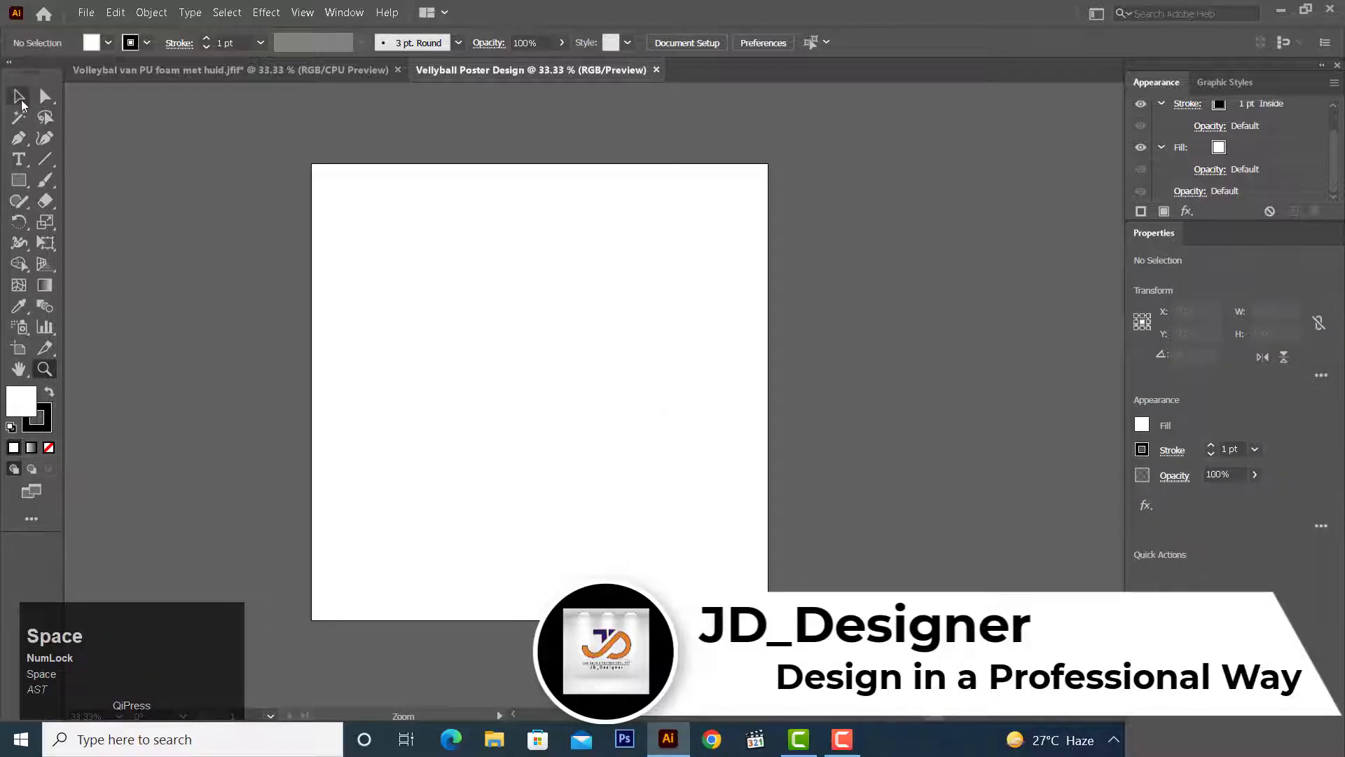
Switch to the Selection tool and bring up the File menu.
{"action": "left_click", "coordinate": [26, 104]}
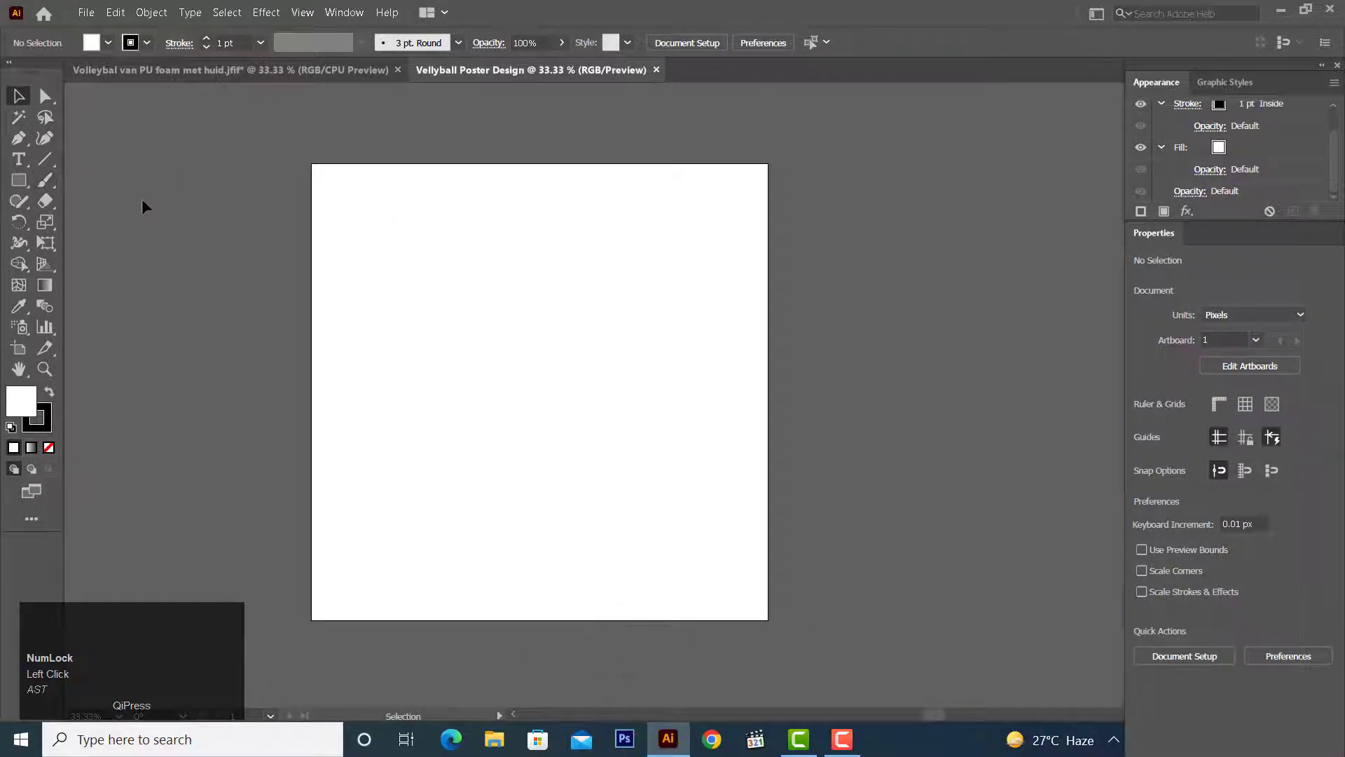
{"action": "left_click", "coordinate": [96, 18]}
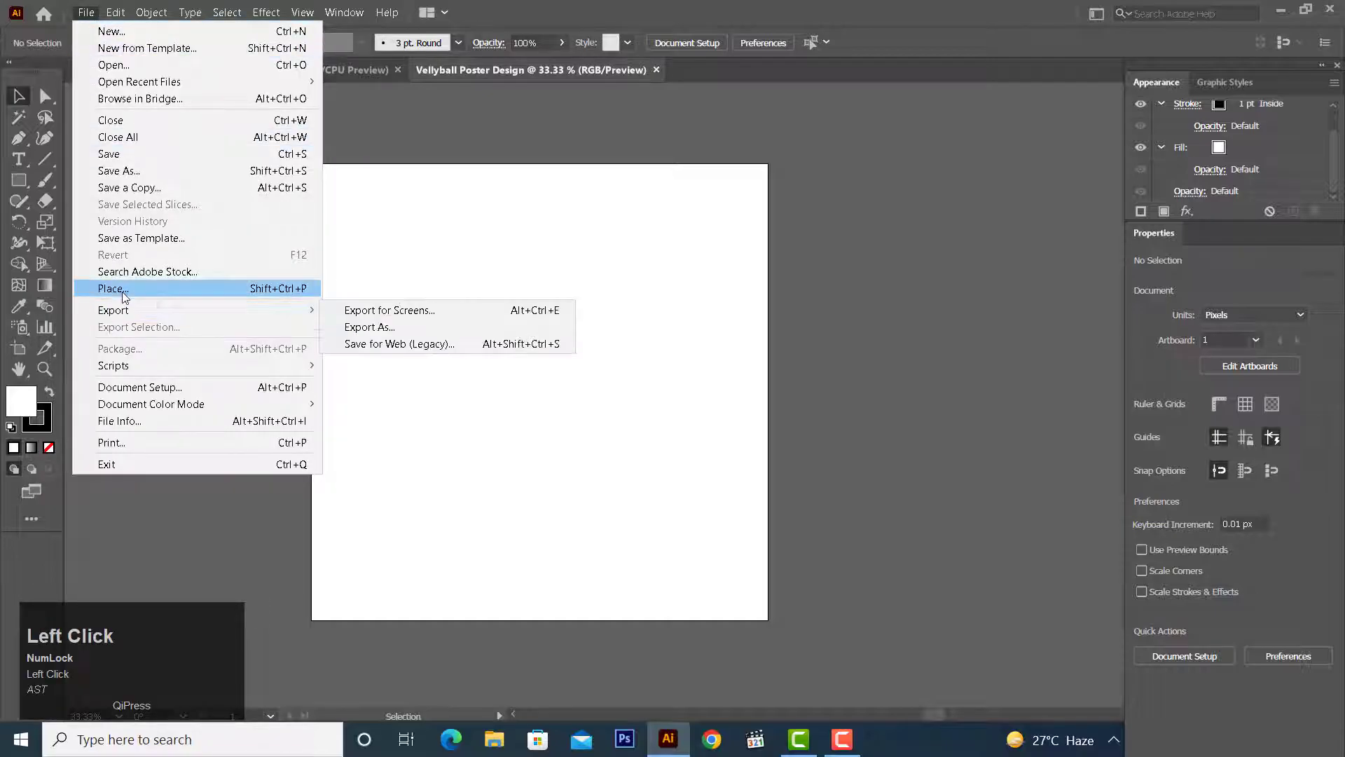
Start placing the colour-palette image from the Desktop folder.
{"action": "left_click", "coordinate": [126, 295]}
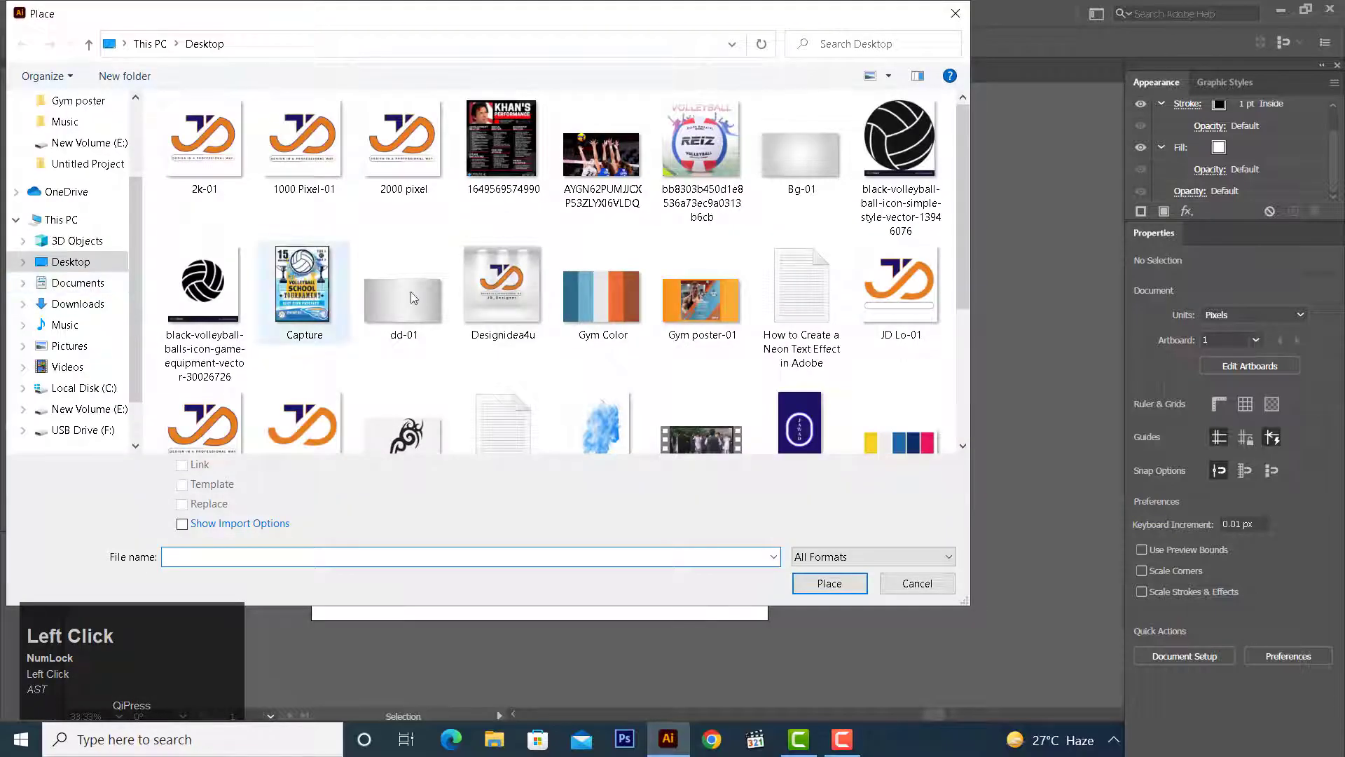
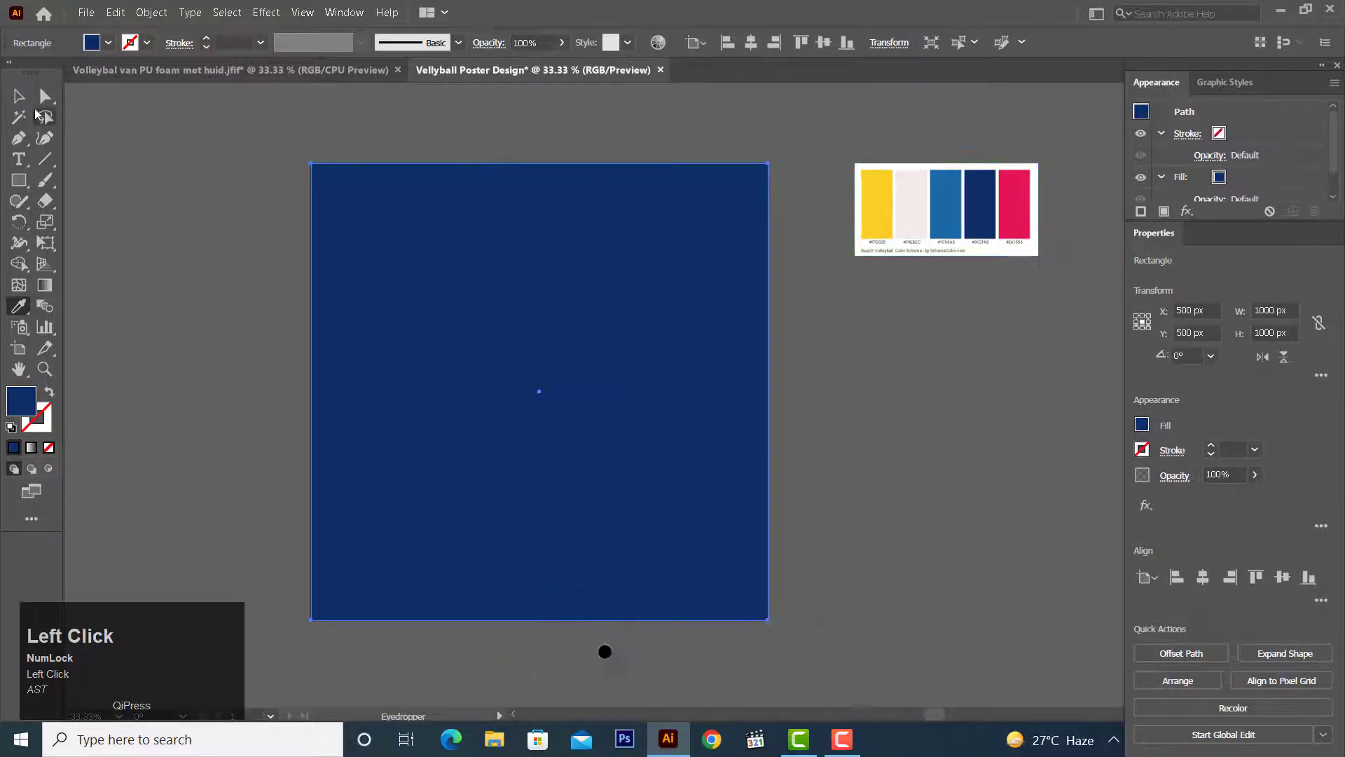
Select the background rectangle to recolour it dark navy.
{"action": "left_click", "coordinate": [21, 99]}
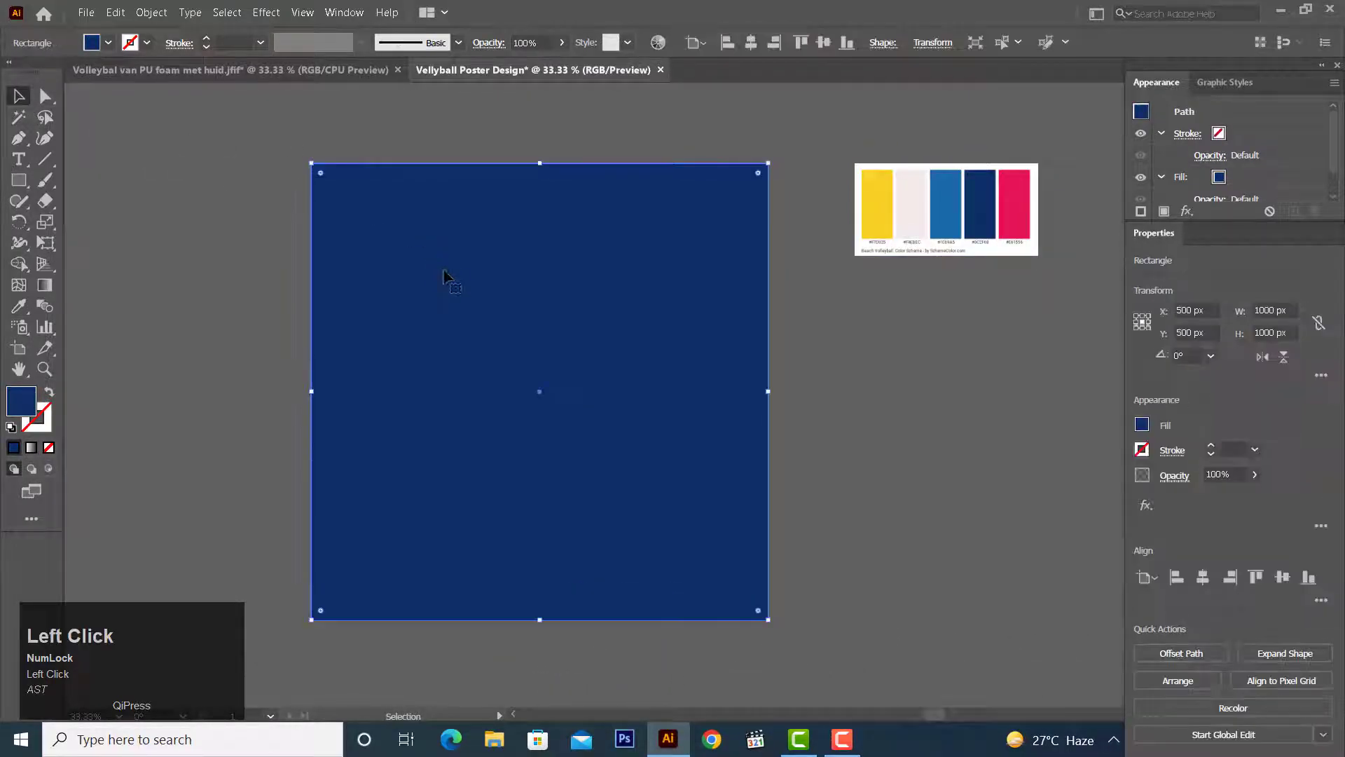
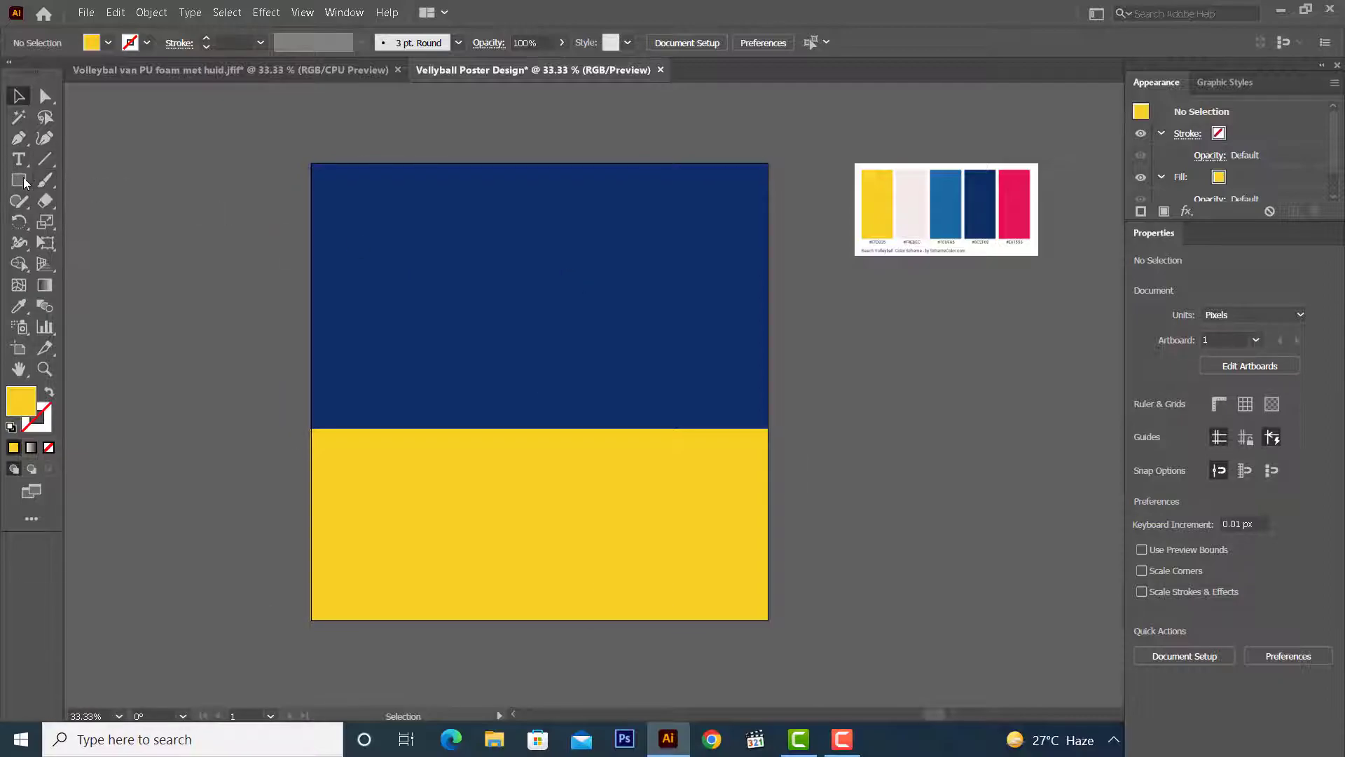
Reveal the other shape tools to reach the Star tool.
{"action": "right_click", "coordinate": [25, 183]}
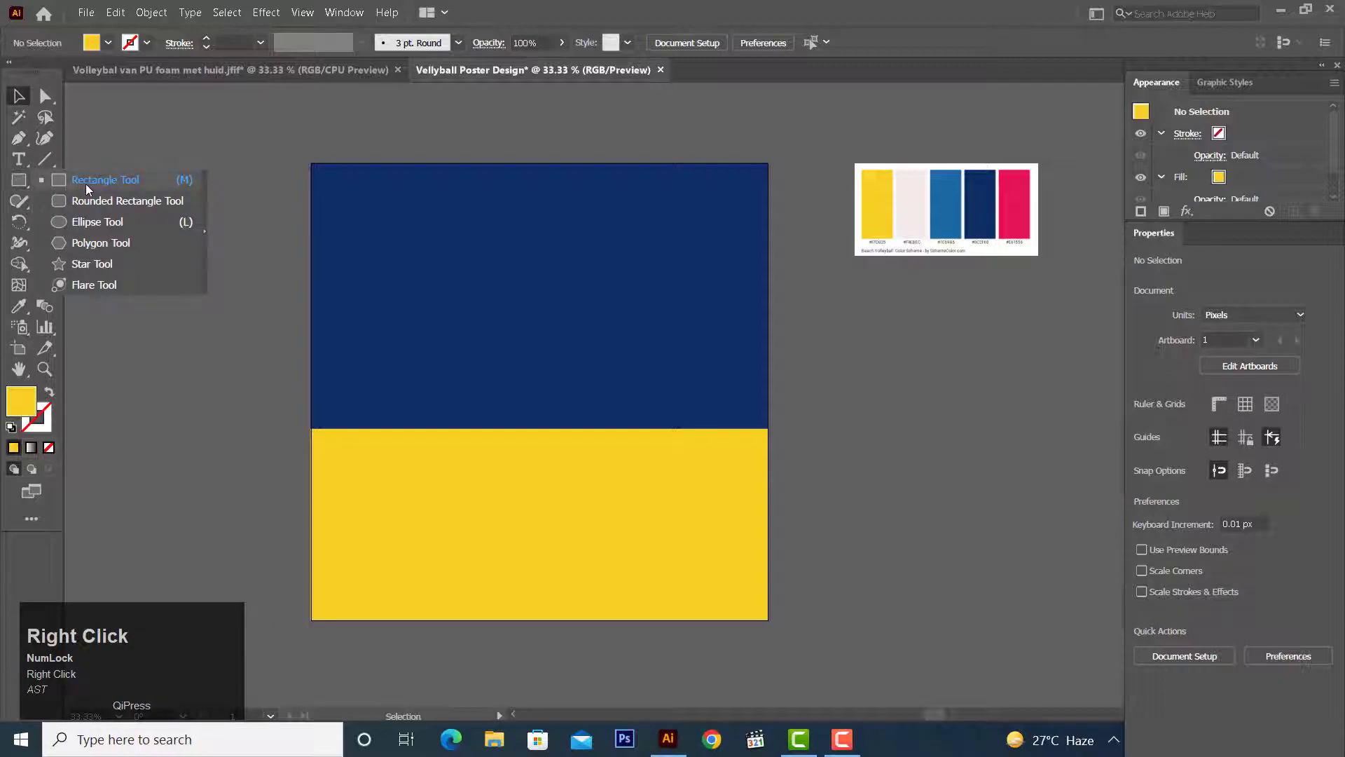
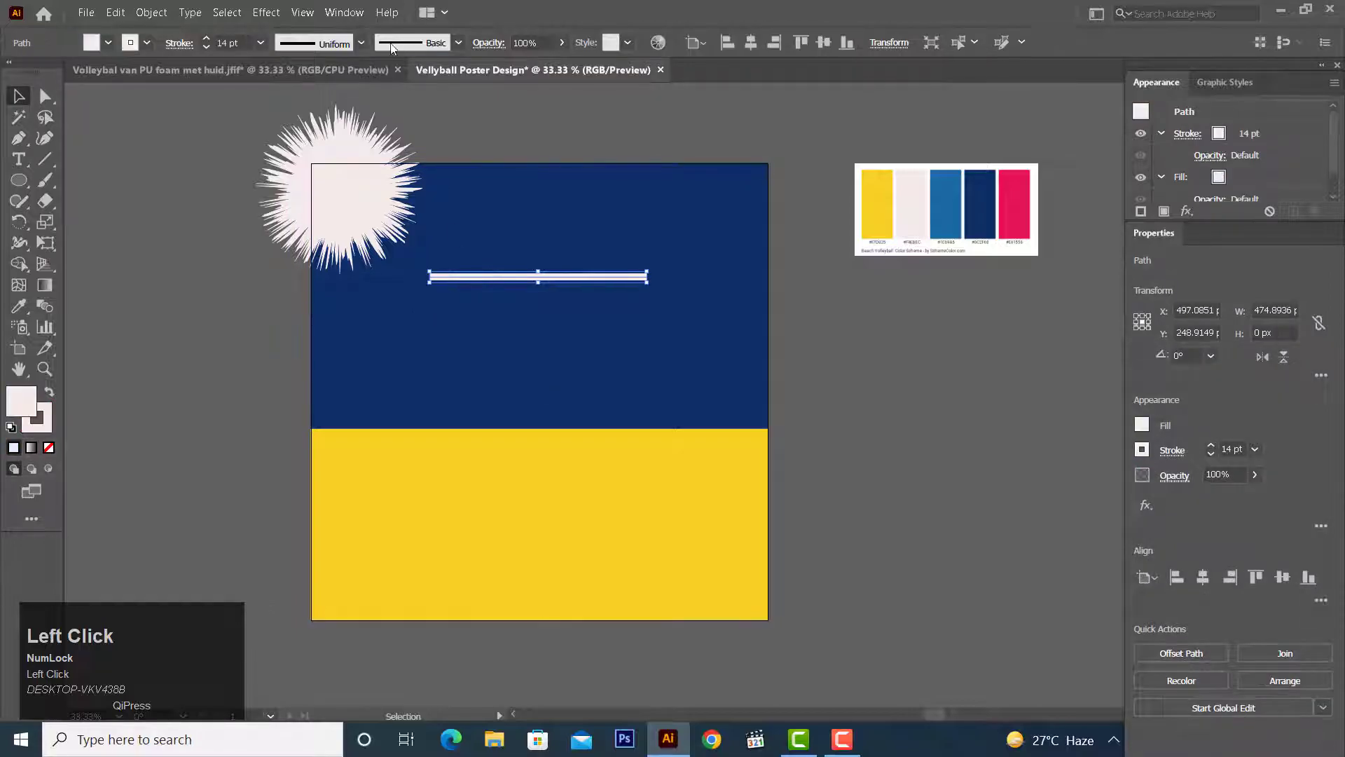
Browse the brush libraries to load the grunge brushes for the white line.
{"action": "scroll", "scroll_direction": "down", "scroll_amount": 3}
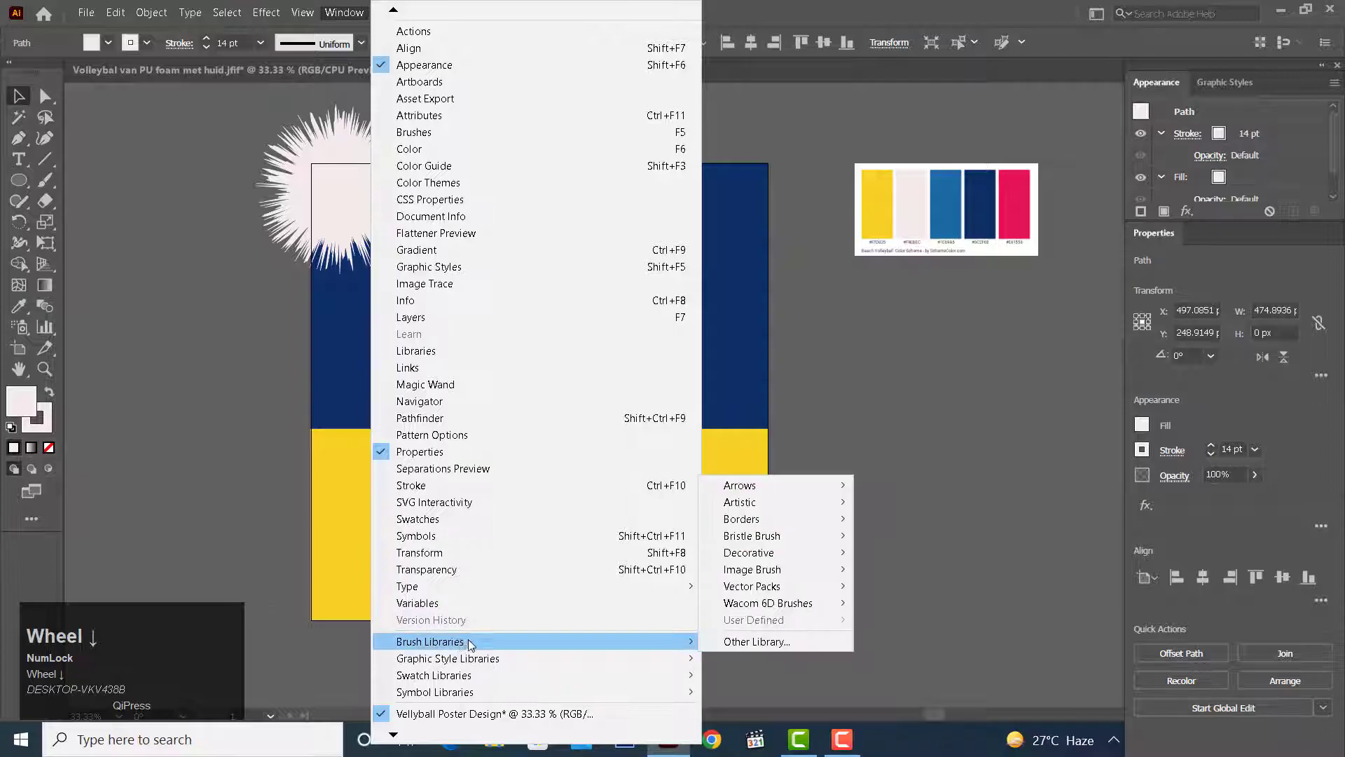
{"action": "left_click", "coordinate": [770, 515]}
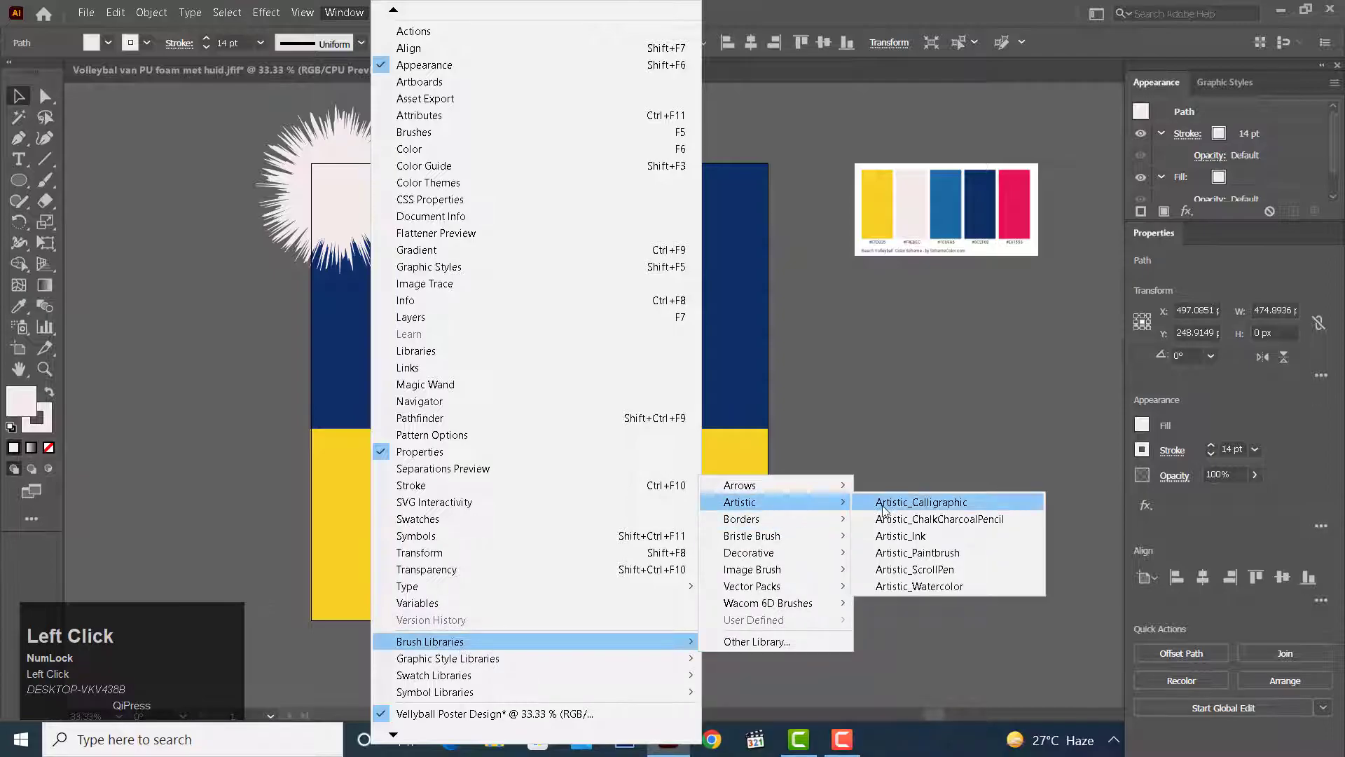
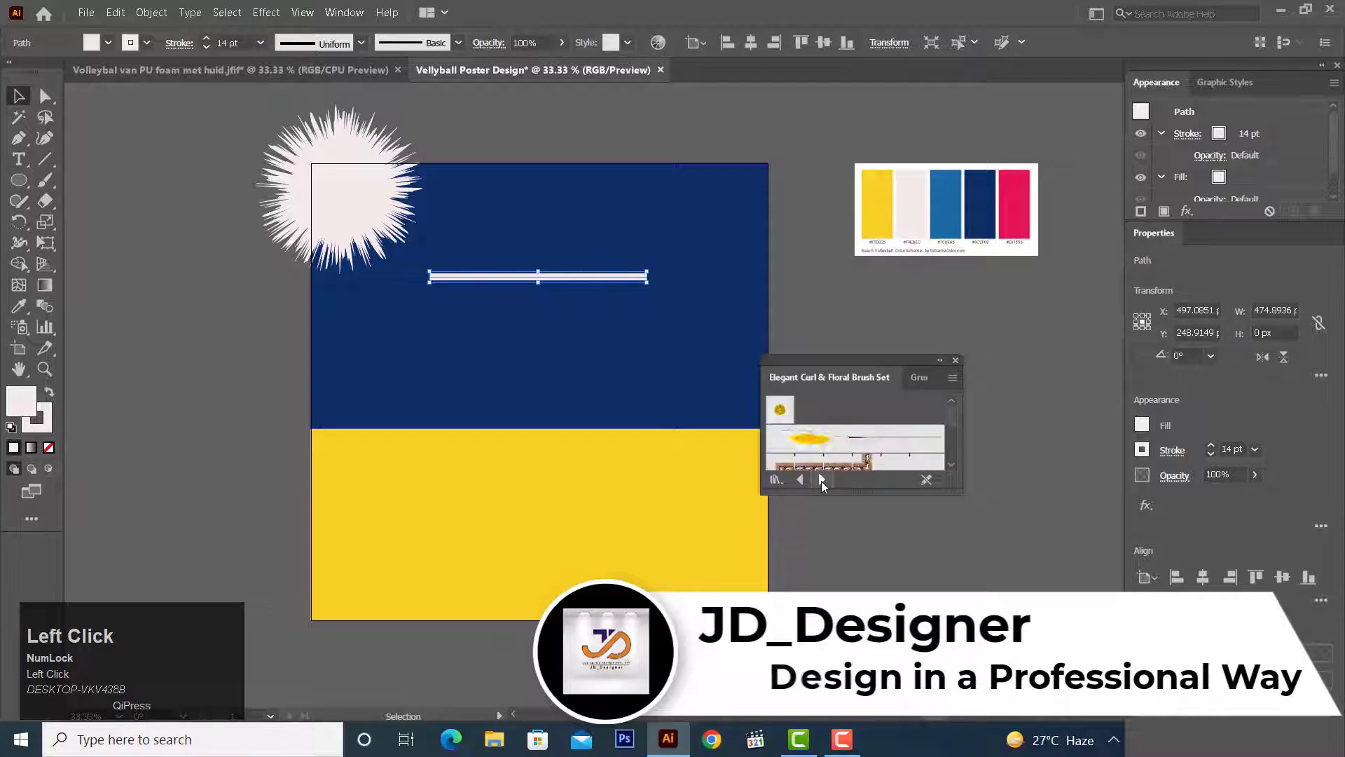
{"action": "scroll", "scroll_direction": "up", "scroll_amount": 3}
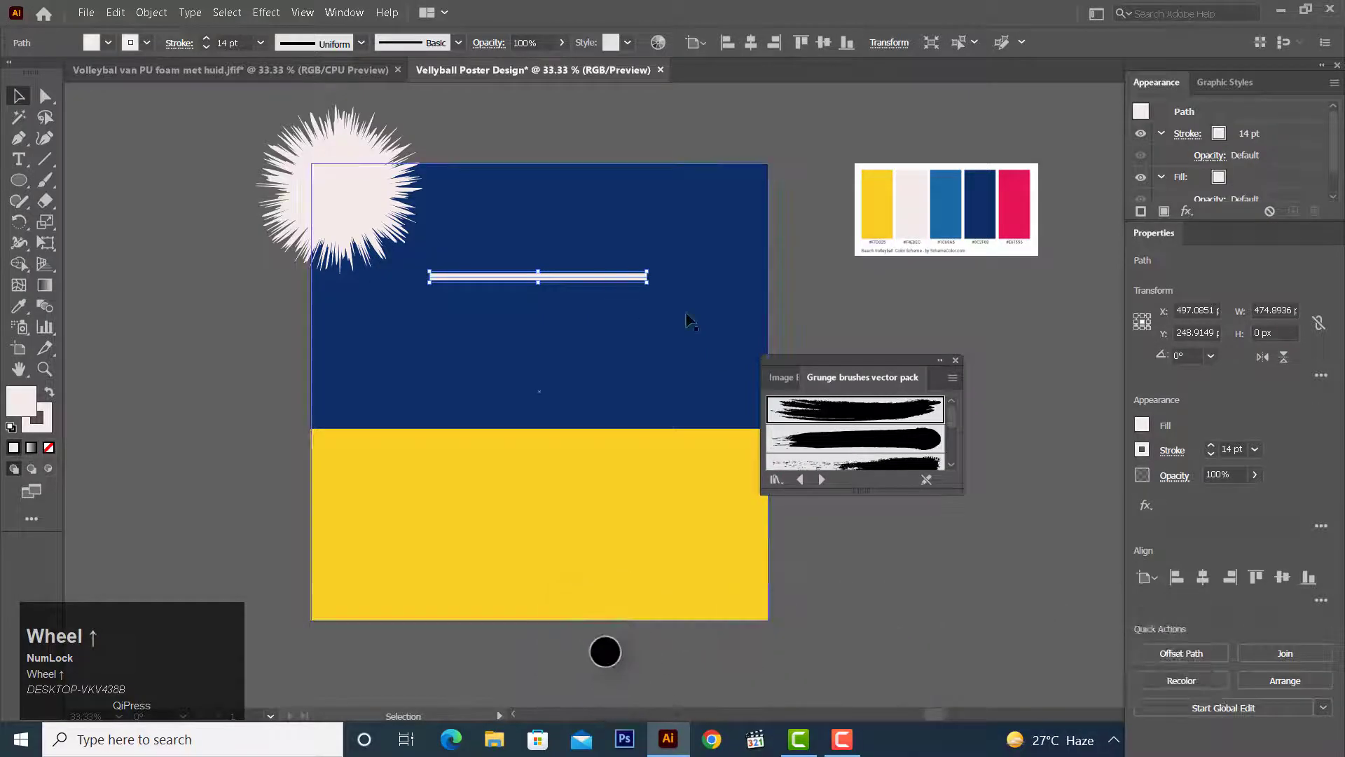
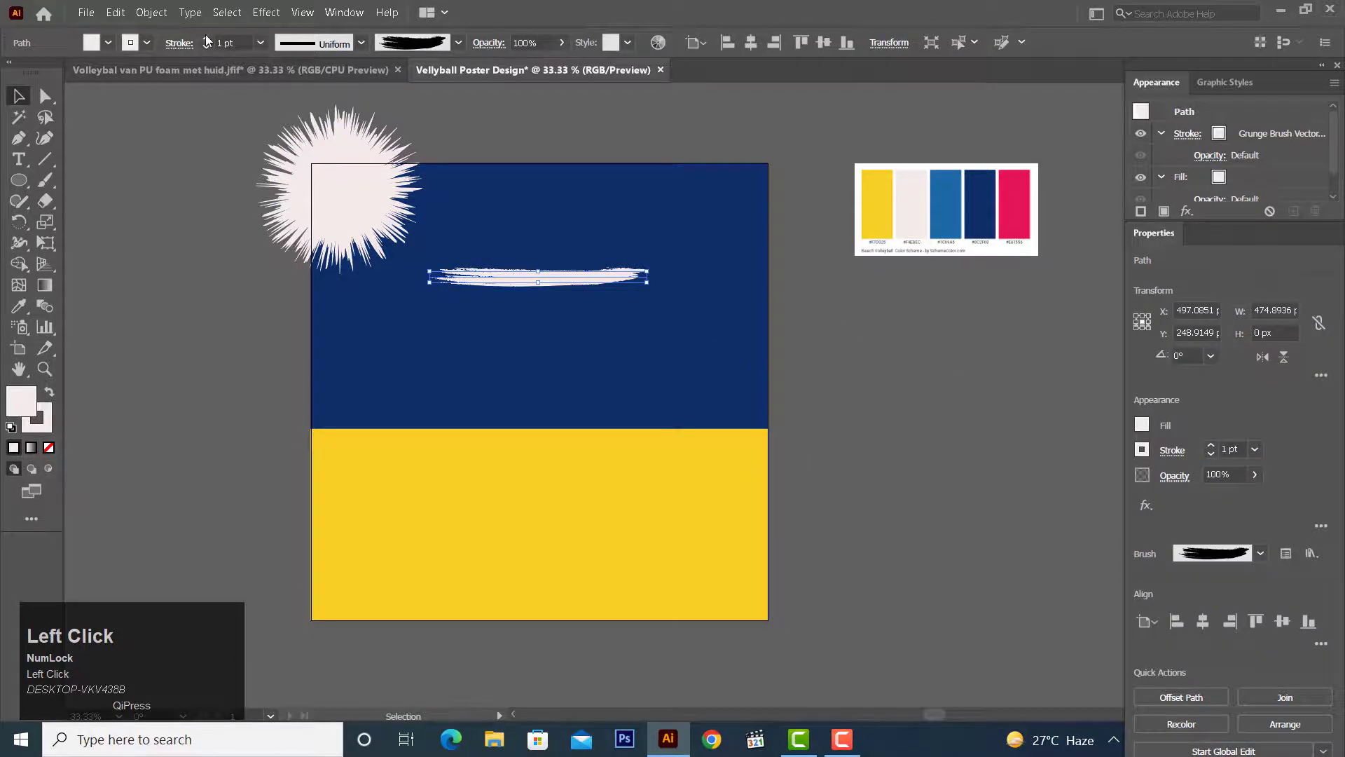
Raise the grunge stroke weight into a broad white painted streak.
{"action": "left_click", "coordinate": [211, 38]}
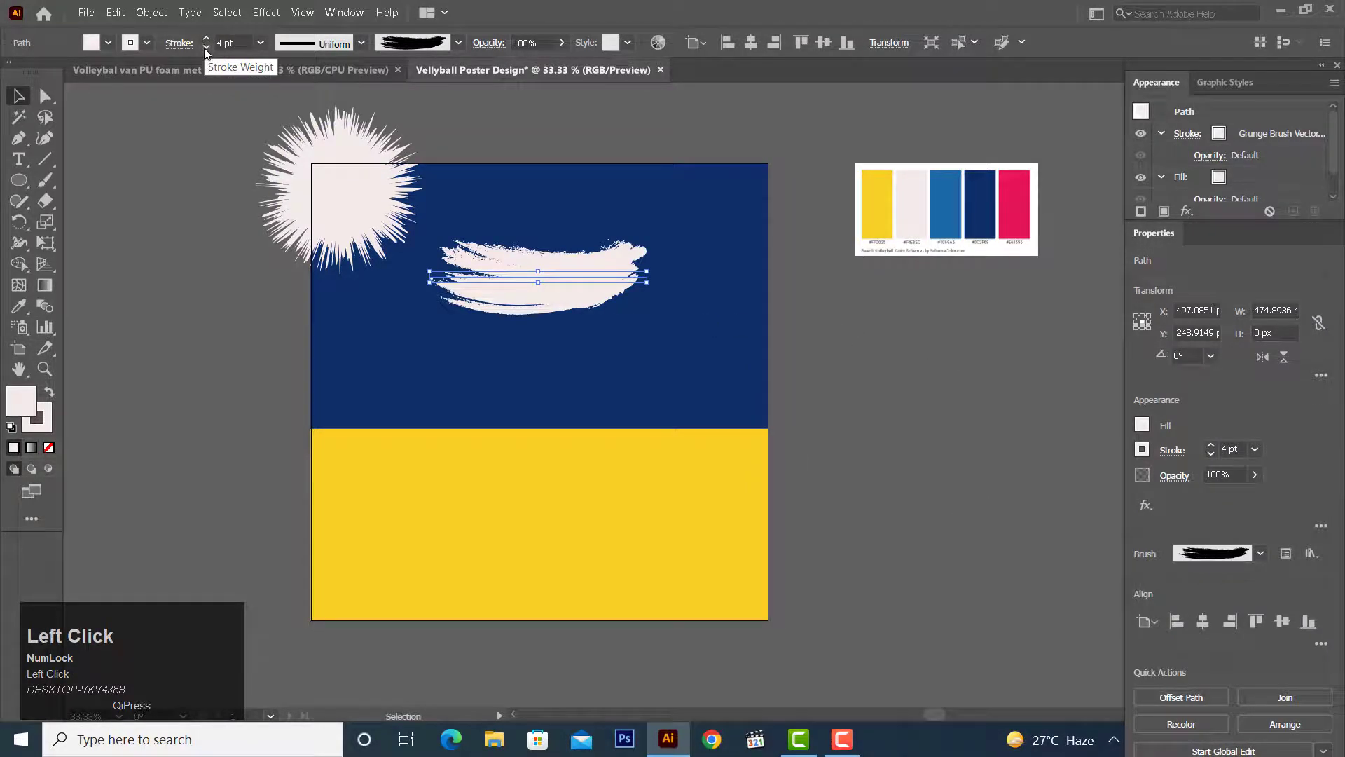
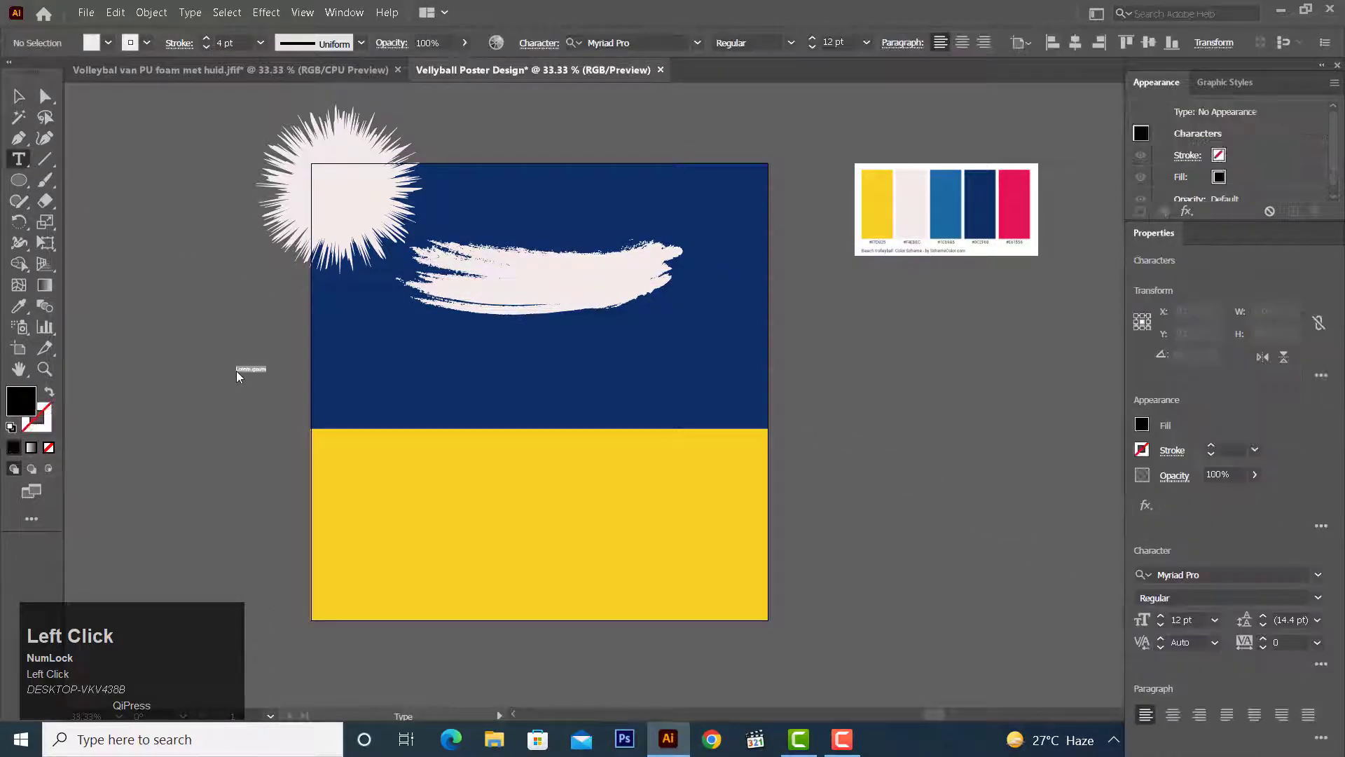
Add large 'VALLYBALL' lettering, enlarge it, and ready the Eyedropper for recolouring.
{"action": "key", "text": "Caps_Lock"}
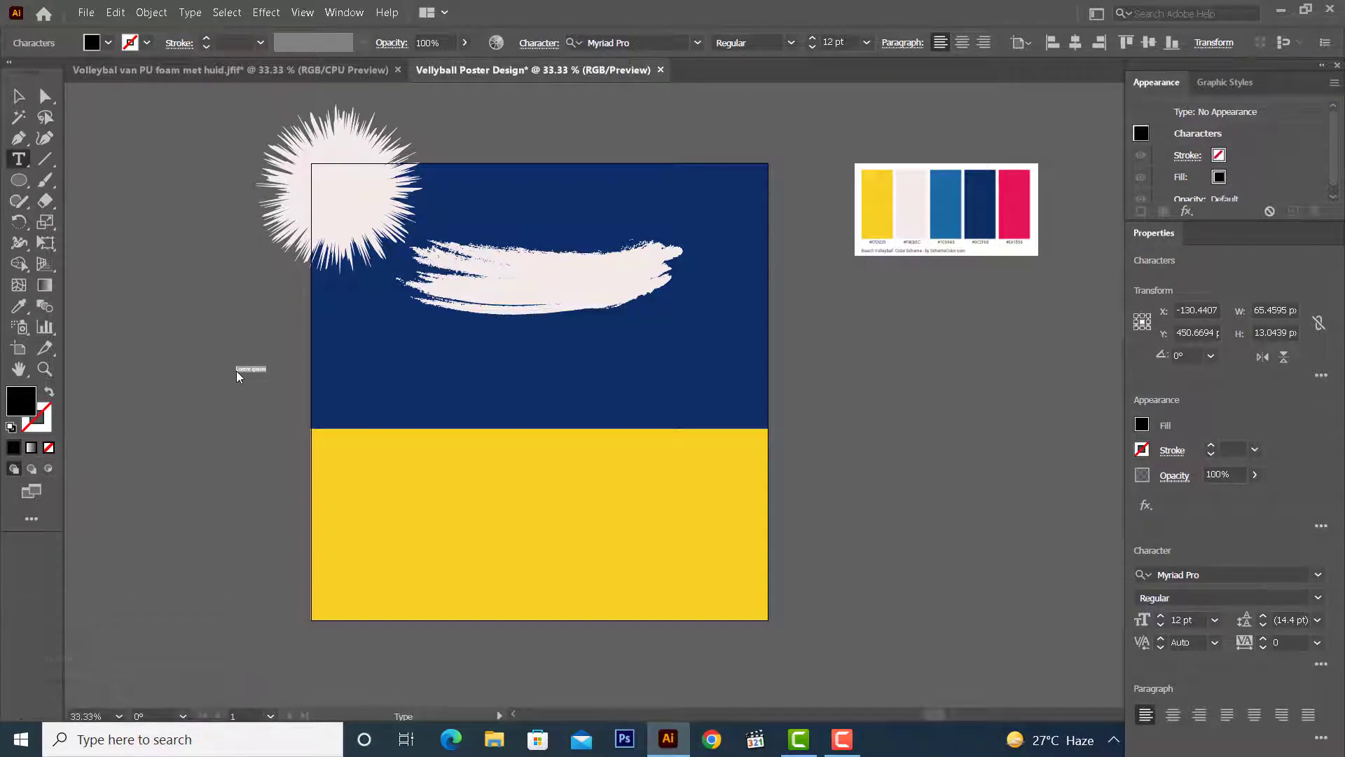
{"action": "key", "text": "shift+v"}
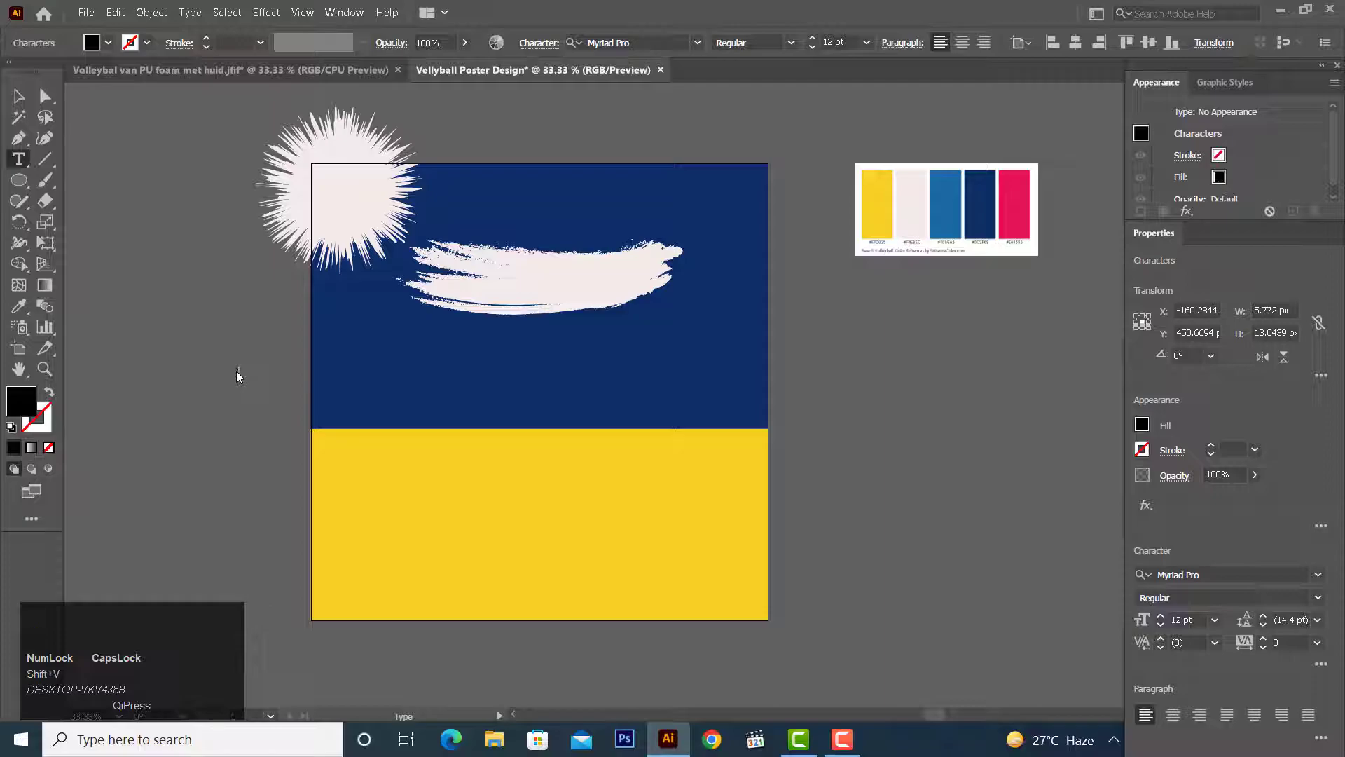
{"action": "type", "text": "allyball"}
{"action": "key", "text": "Caps_Lock"}
{"action": "left_click", "coordinate": [24, 96]}
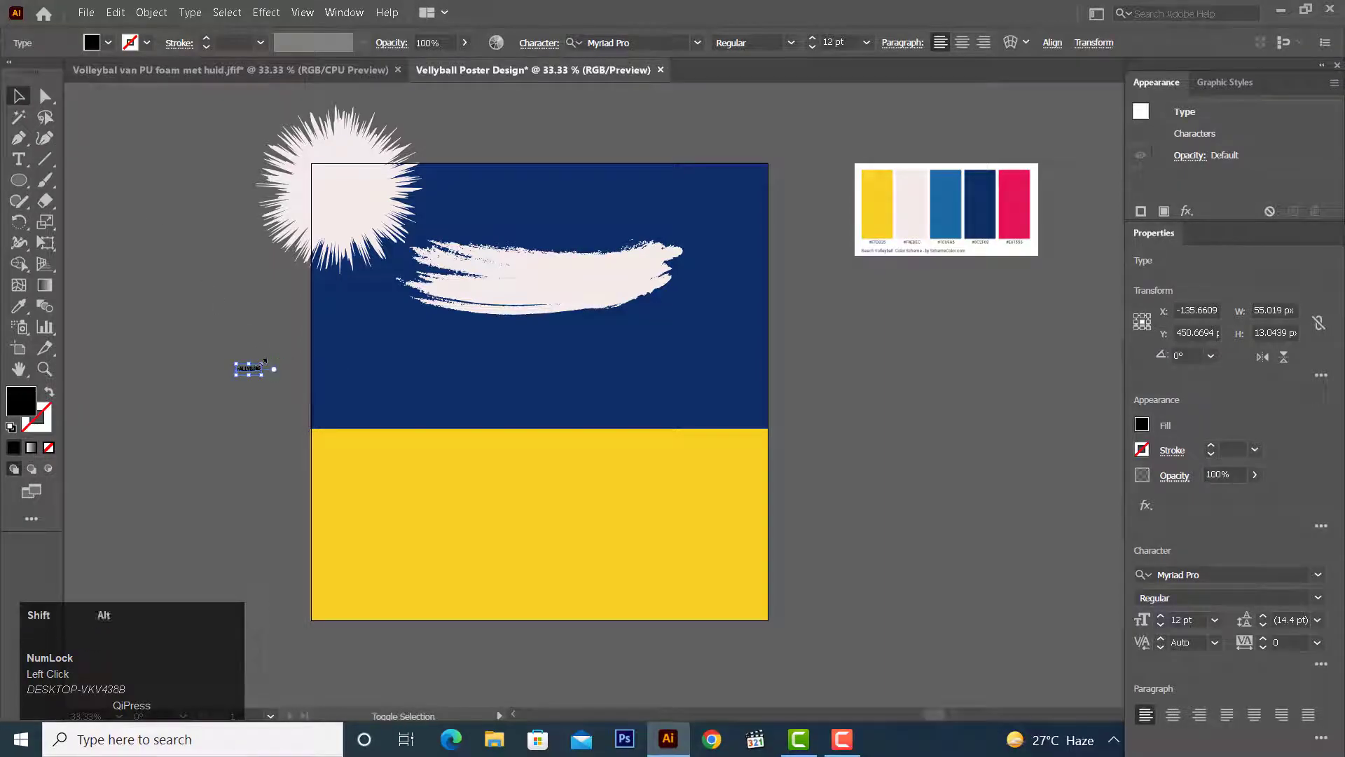
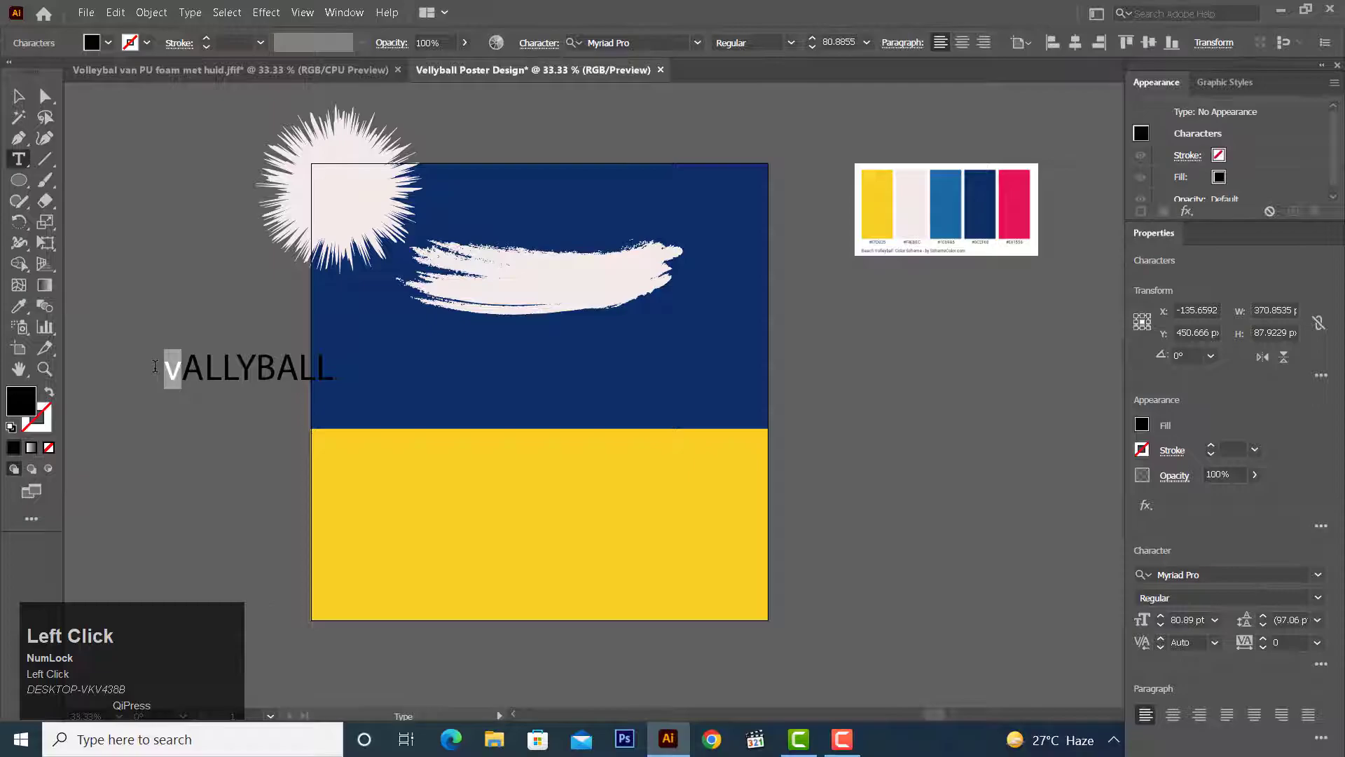
{"action": "key", "text": "shift+v"}
{"action": "left_click", "coordinate": [23, 95]}
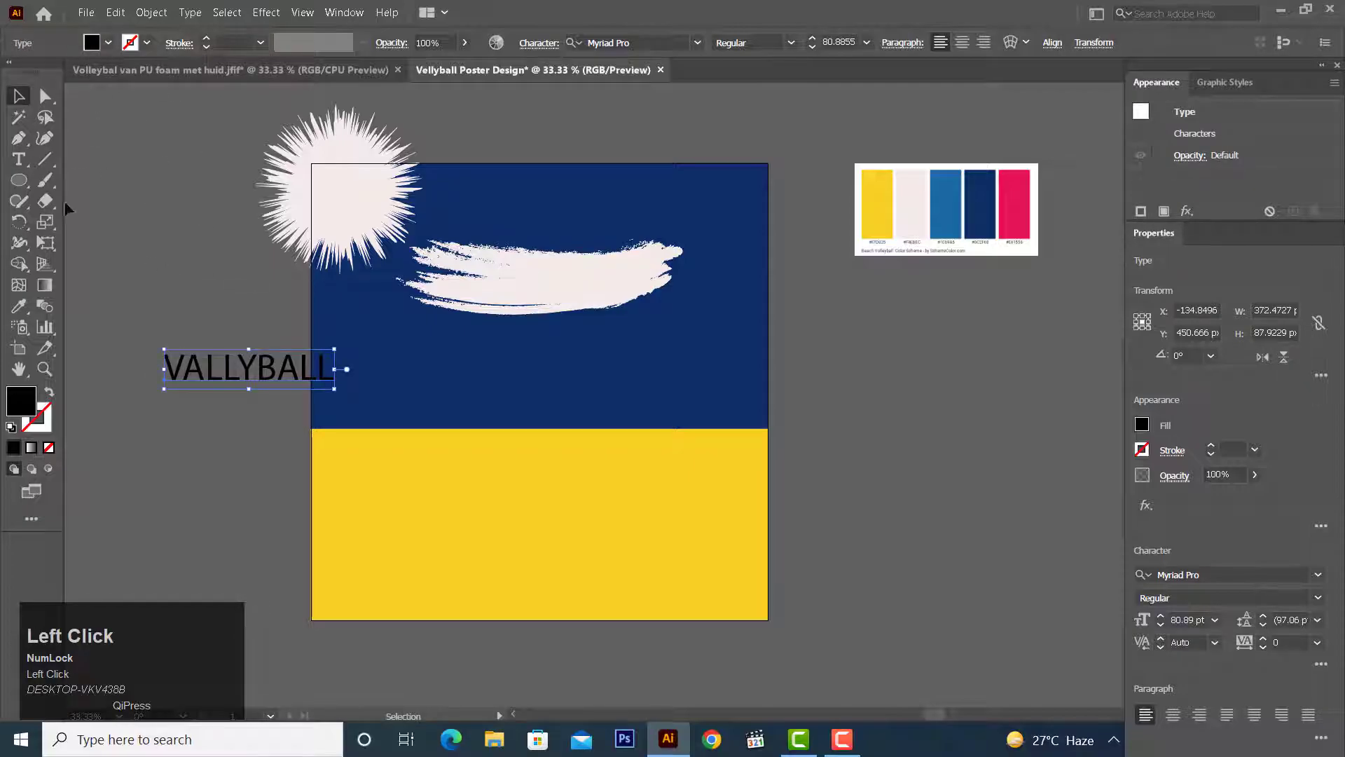
{"action": "left_click", "coordinate": [27, 310]}
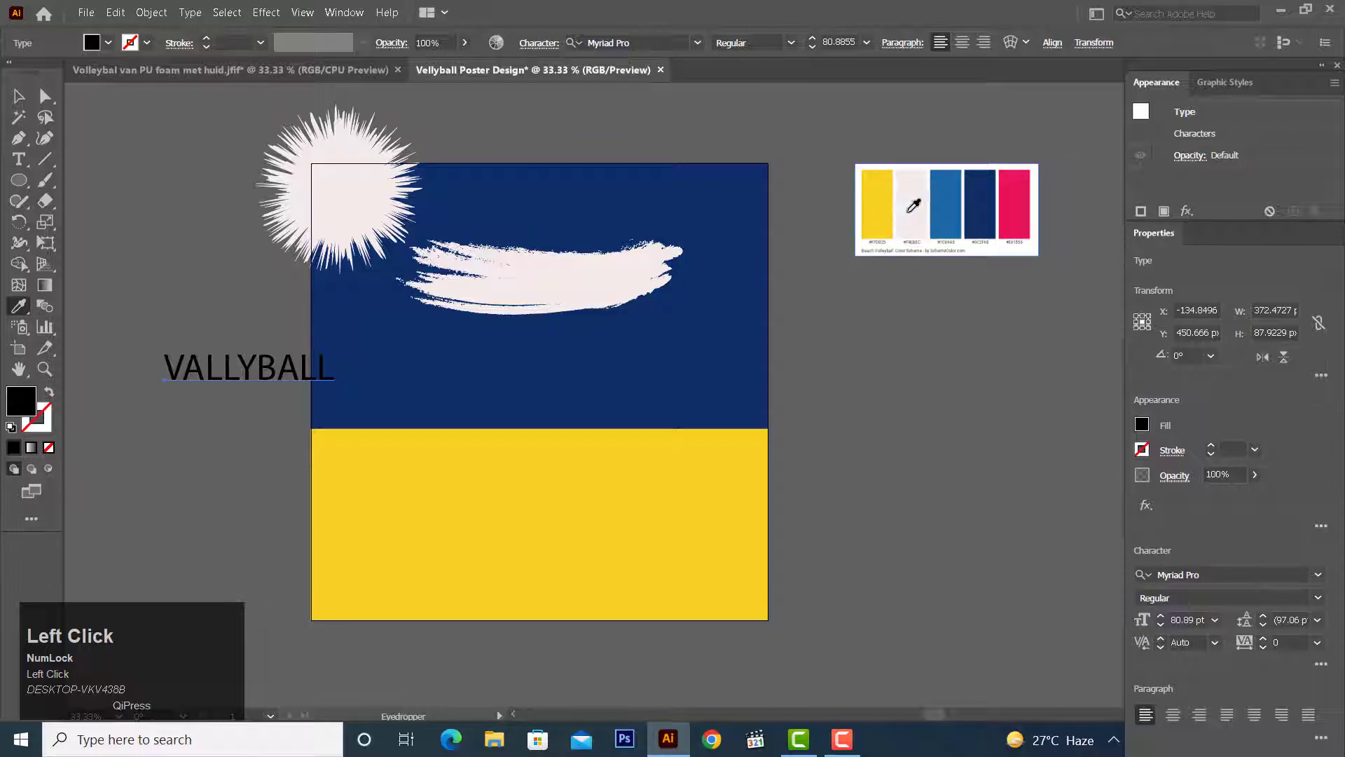
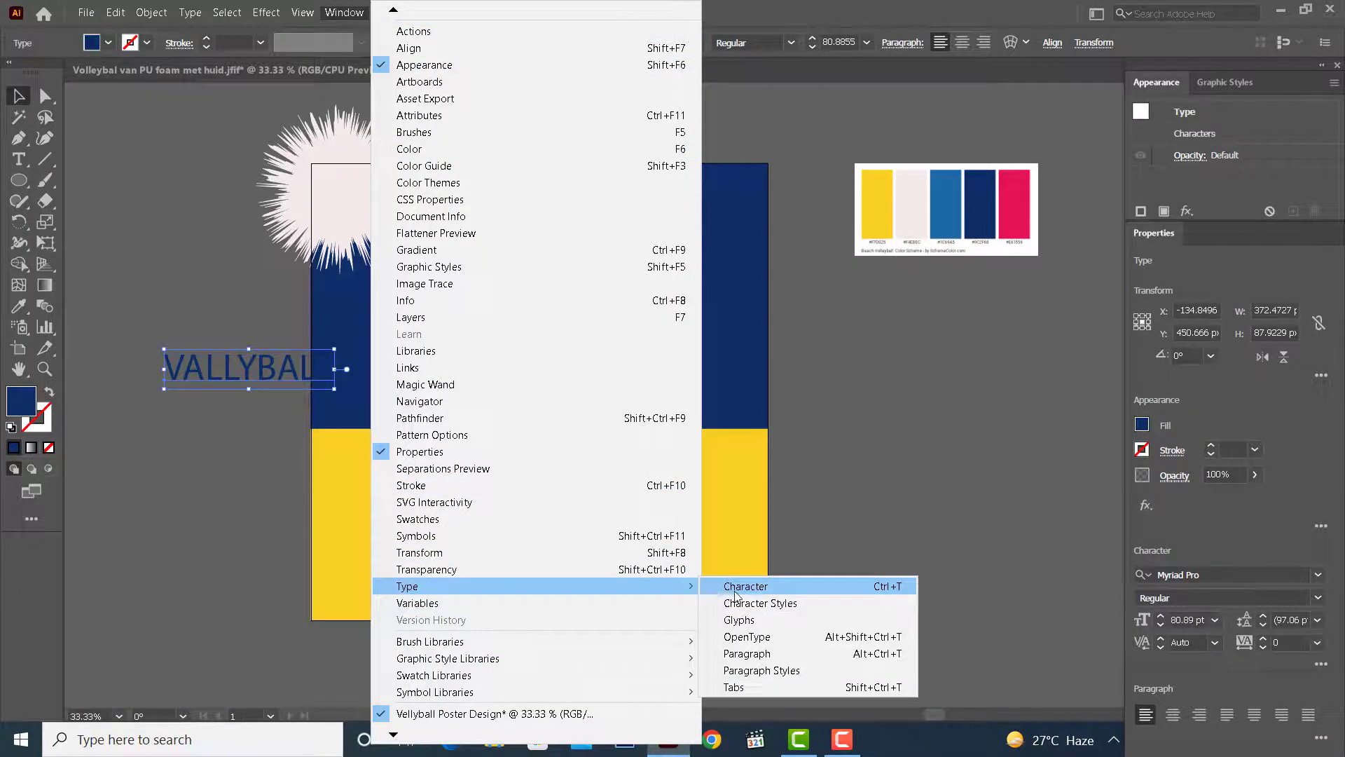
In the Character panel, jump the font list to H to pick Hobeaux Bold.
{"action": "left_click", "coordinate": [738, 594]}
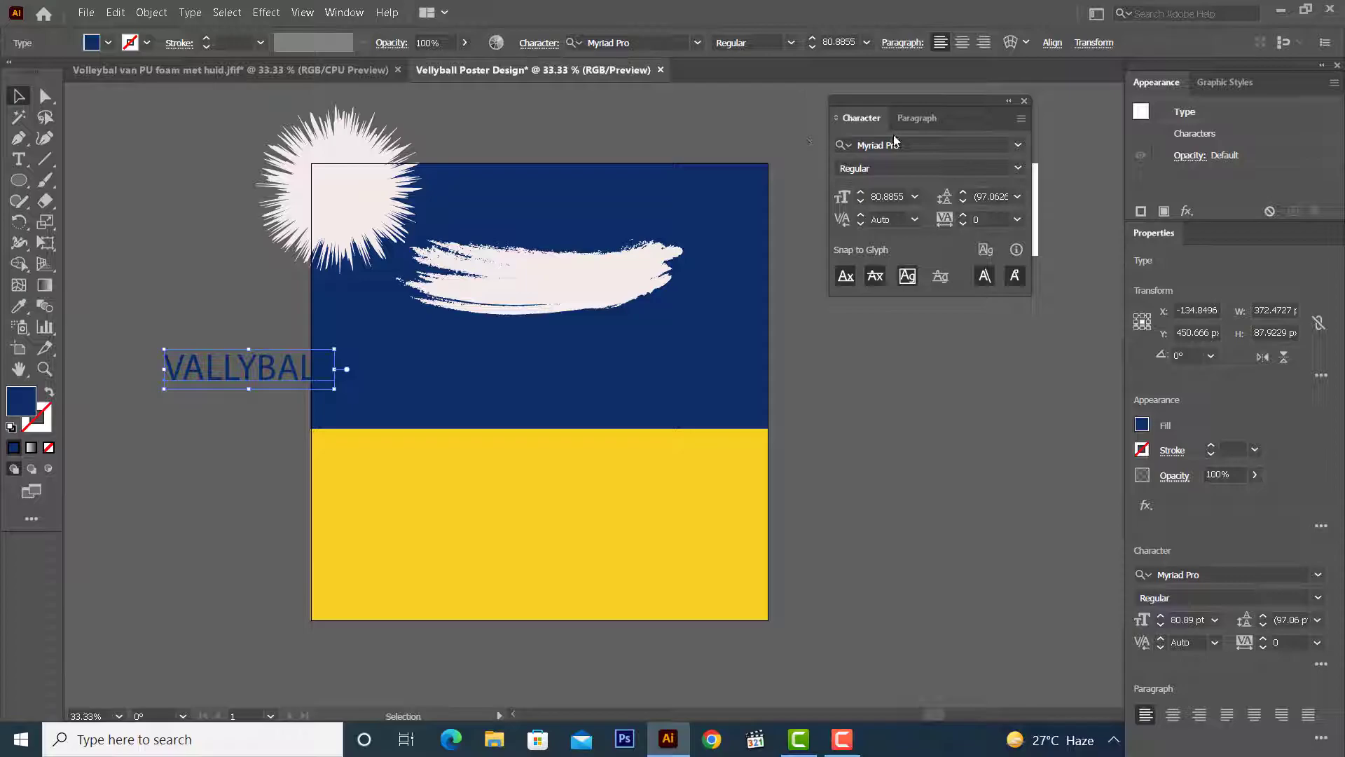
{"action": "left_click", "coordinate": [1026, 154]}
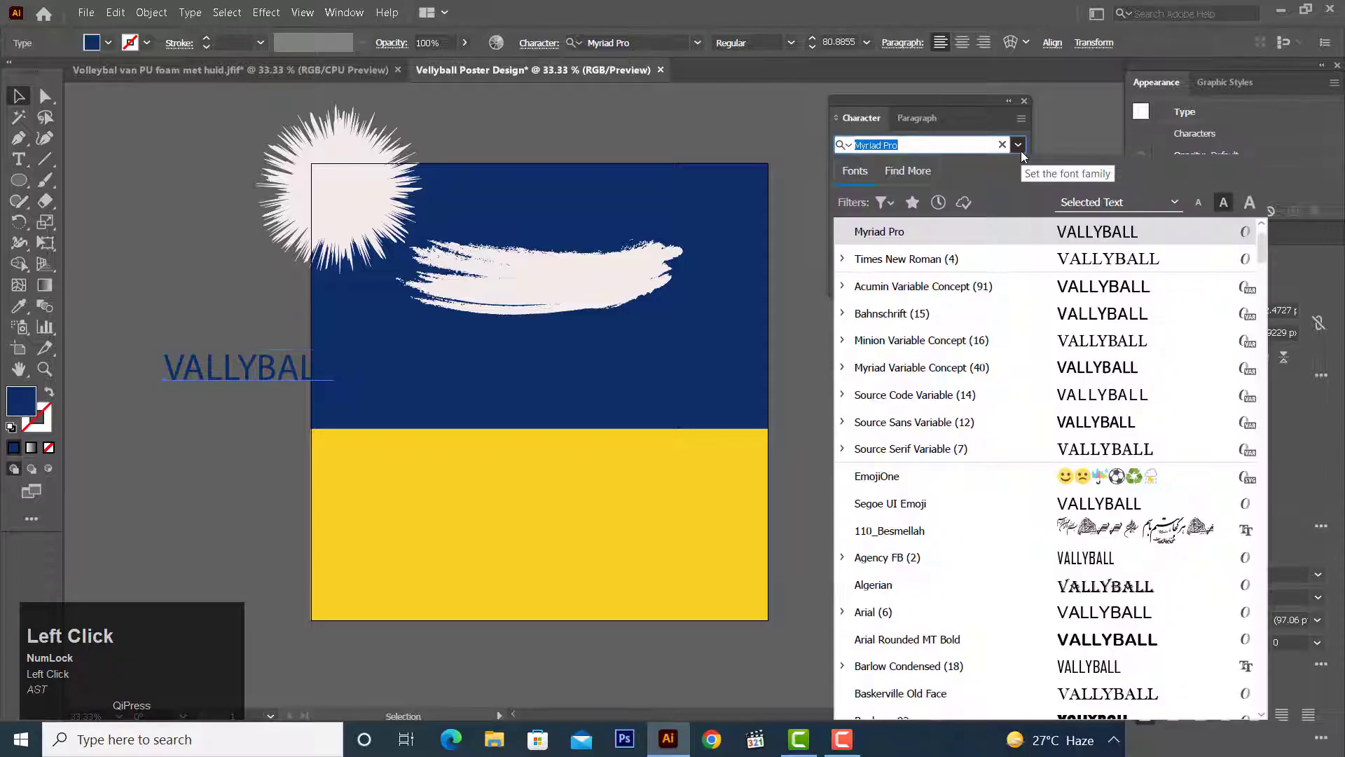
{"action": "left_click", "coordinate": [1016, 169]}
{"action": "key", "text": "shift+h"}
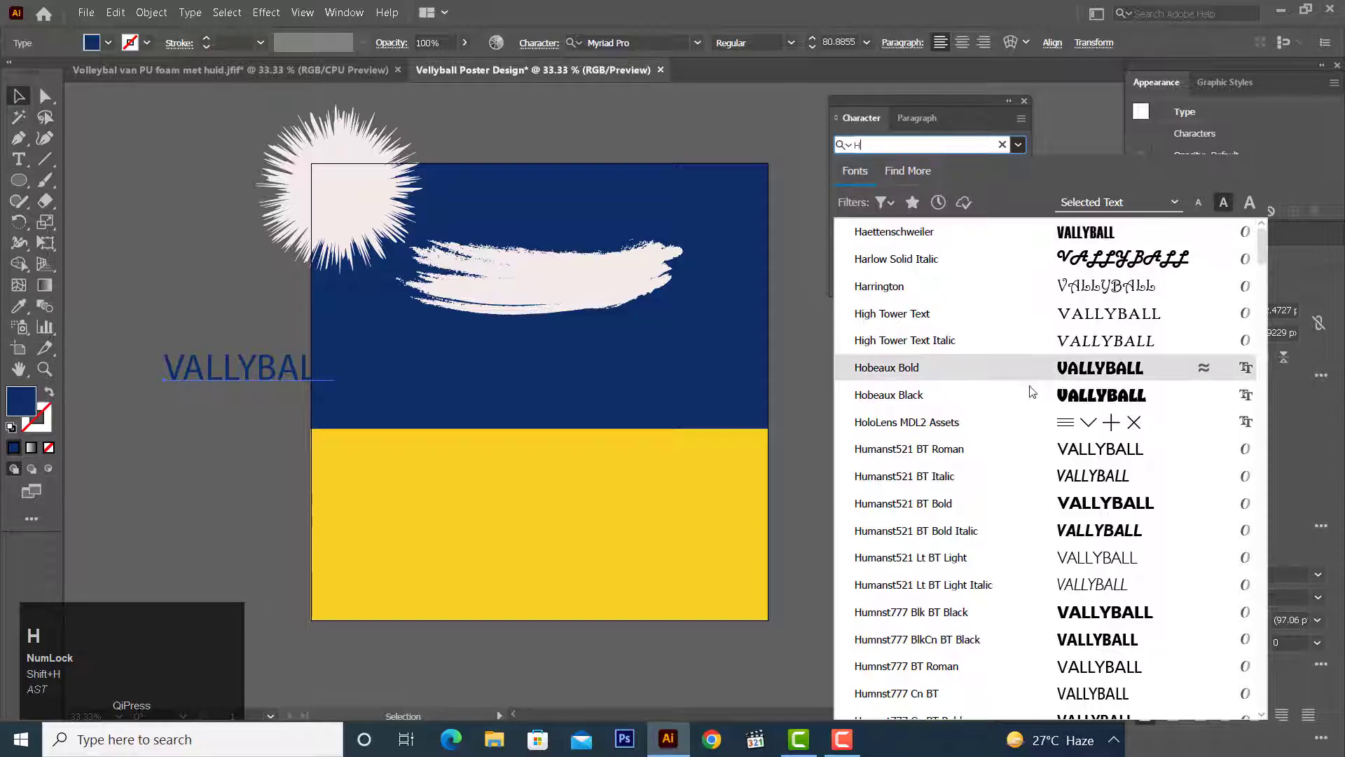
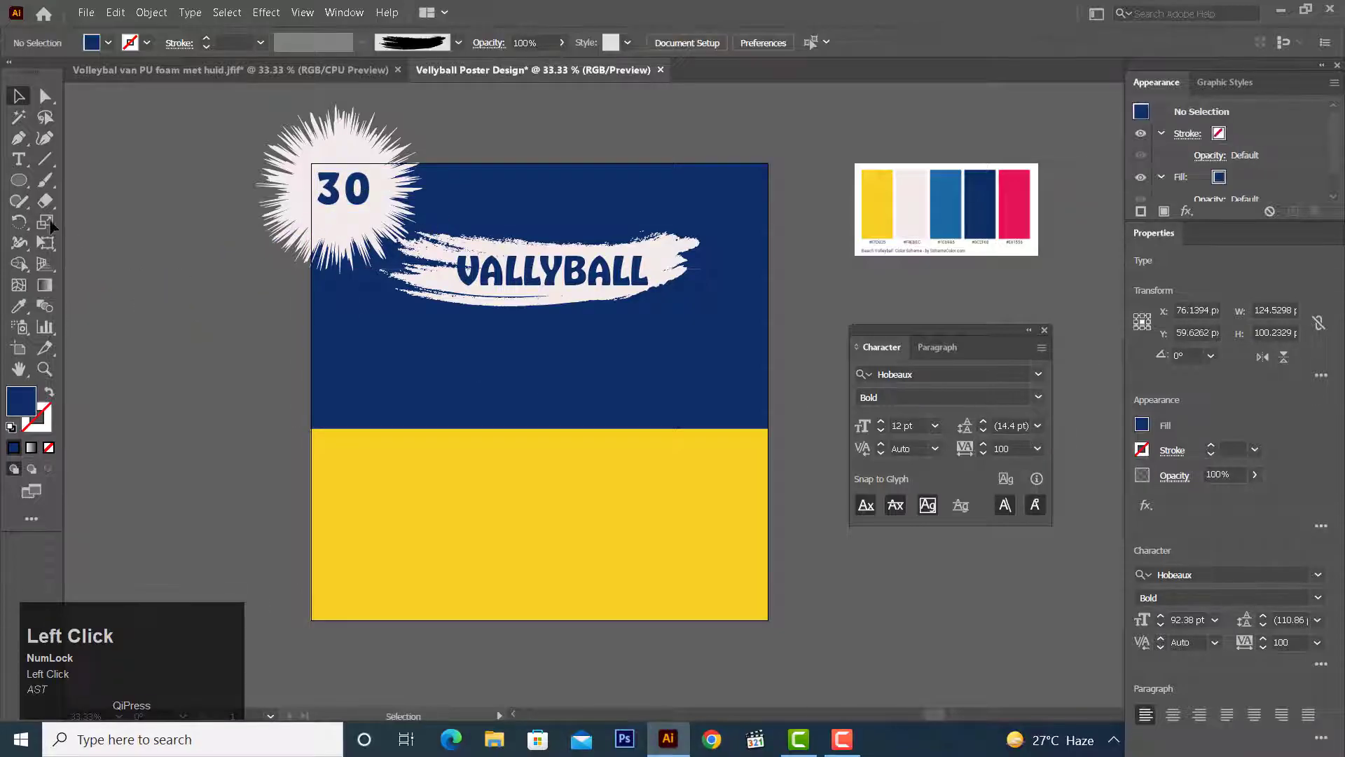
Replace the copied 30 with 'APRIL' and convert the date text to outlines.
{"action": "type", "text": "ast"}
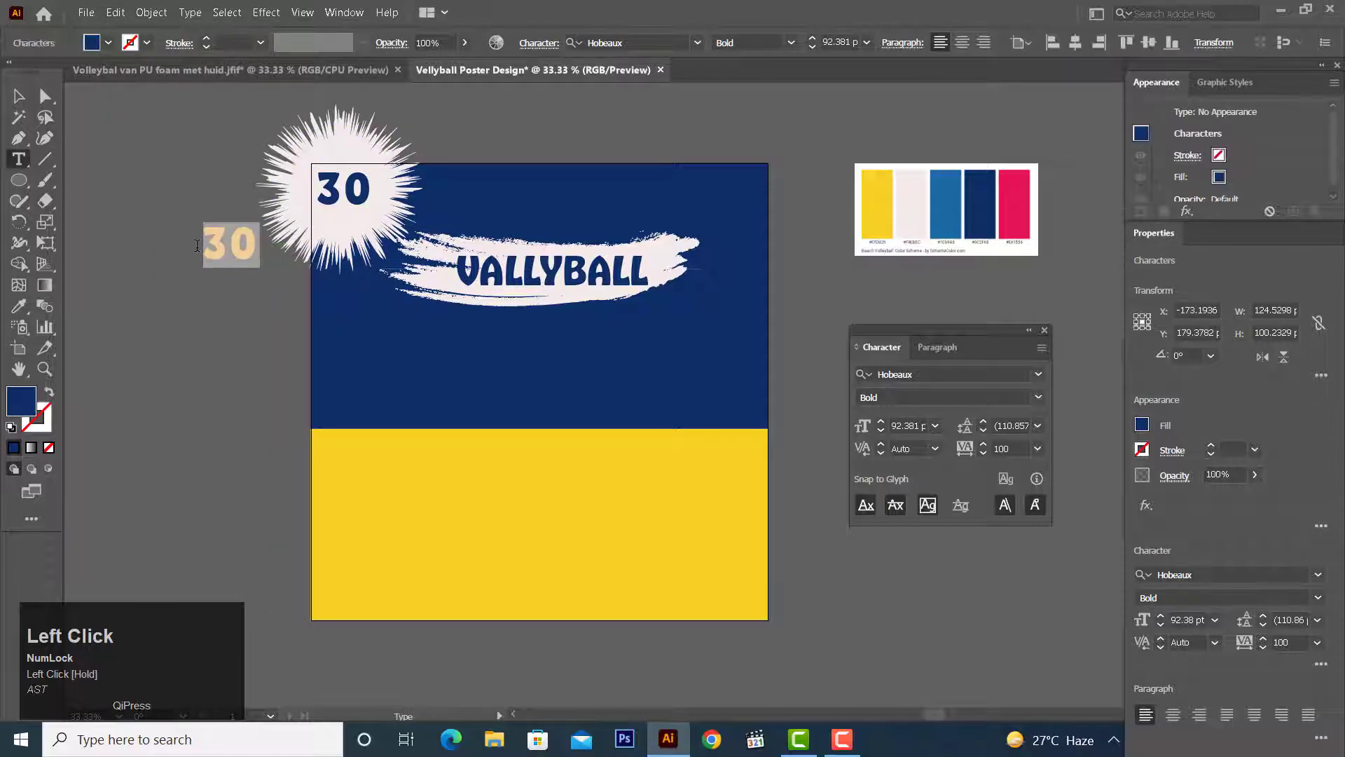
{"action": "key", "text": "shift+a"}
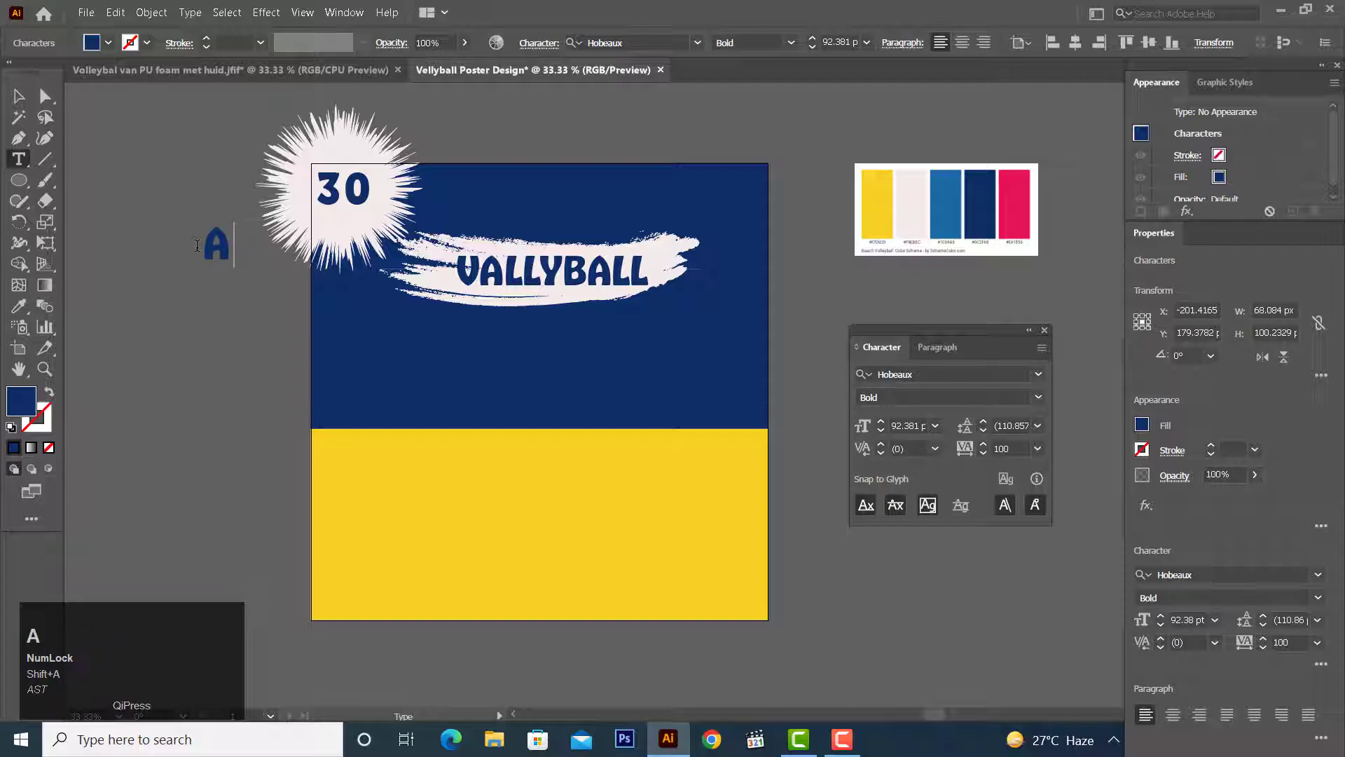
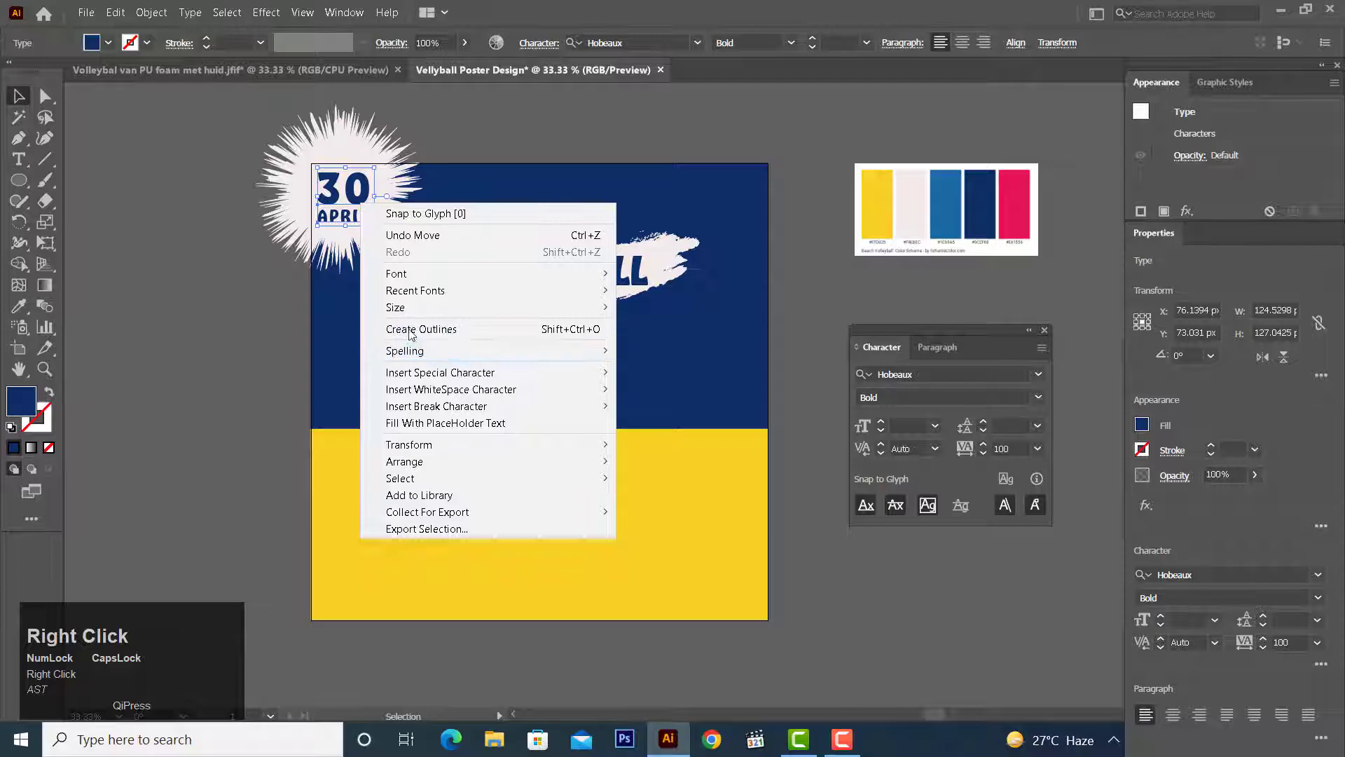
{"action": "right_click", "coordinate": [355, 202]}
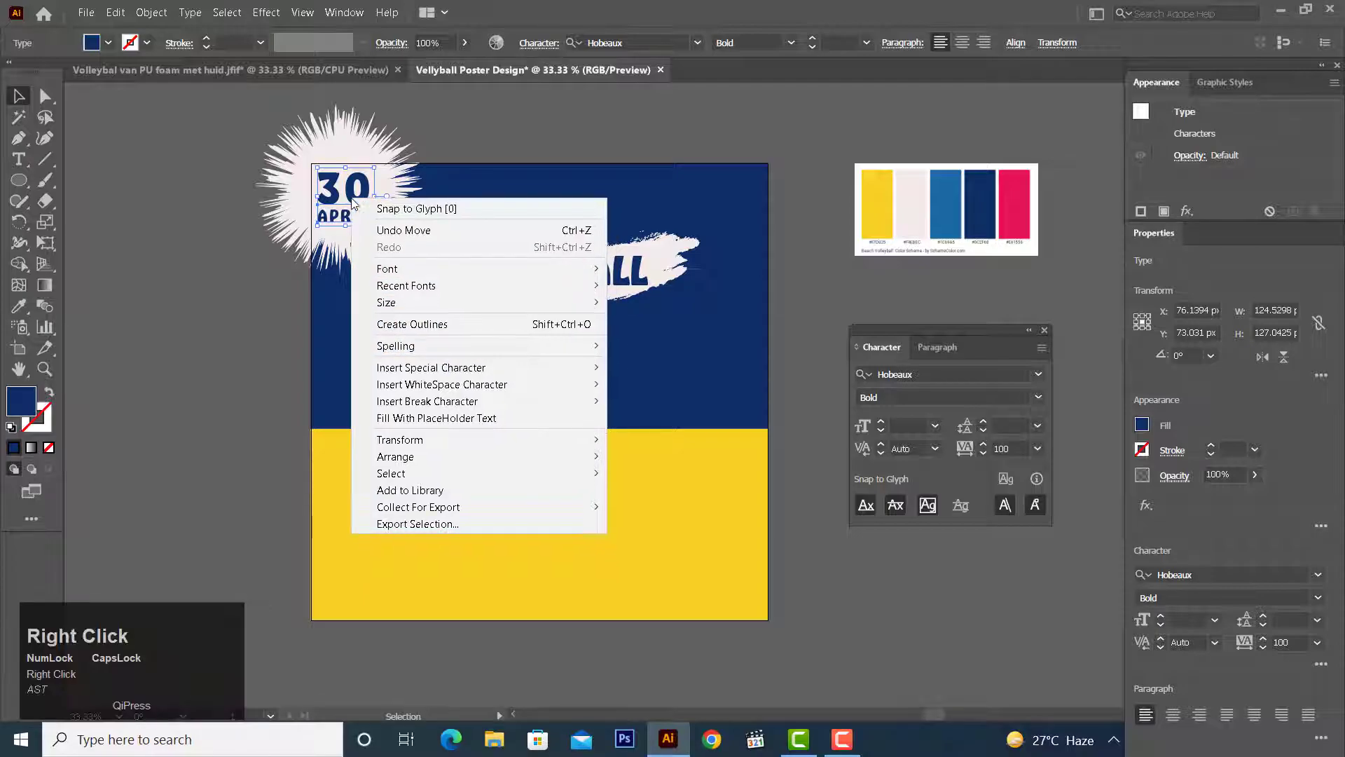
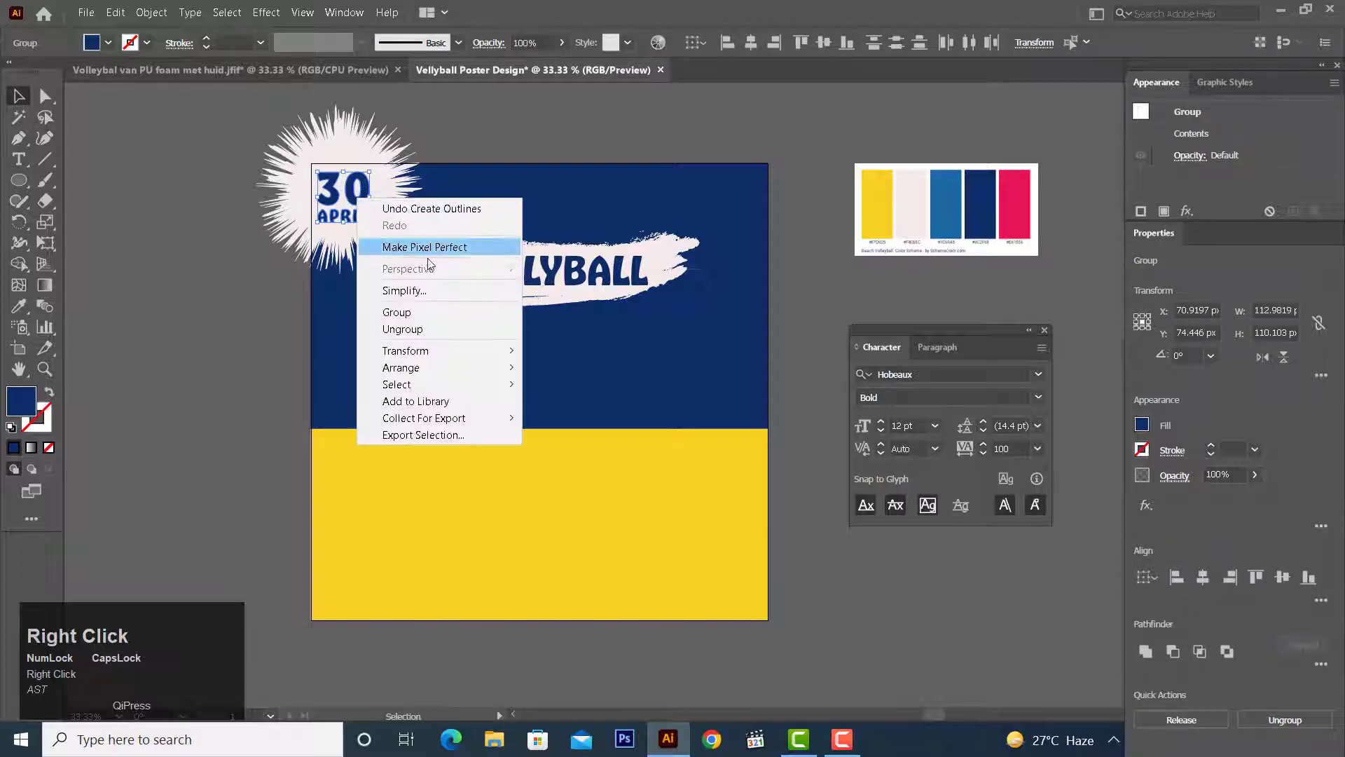
{"action": "left_click", "coordinate": [438, 316]}
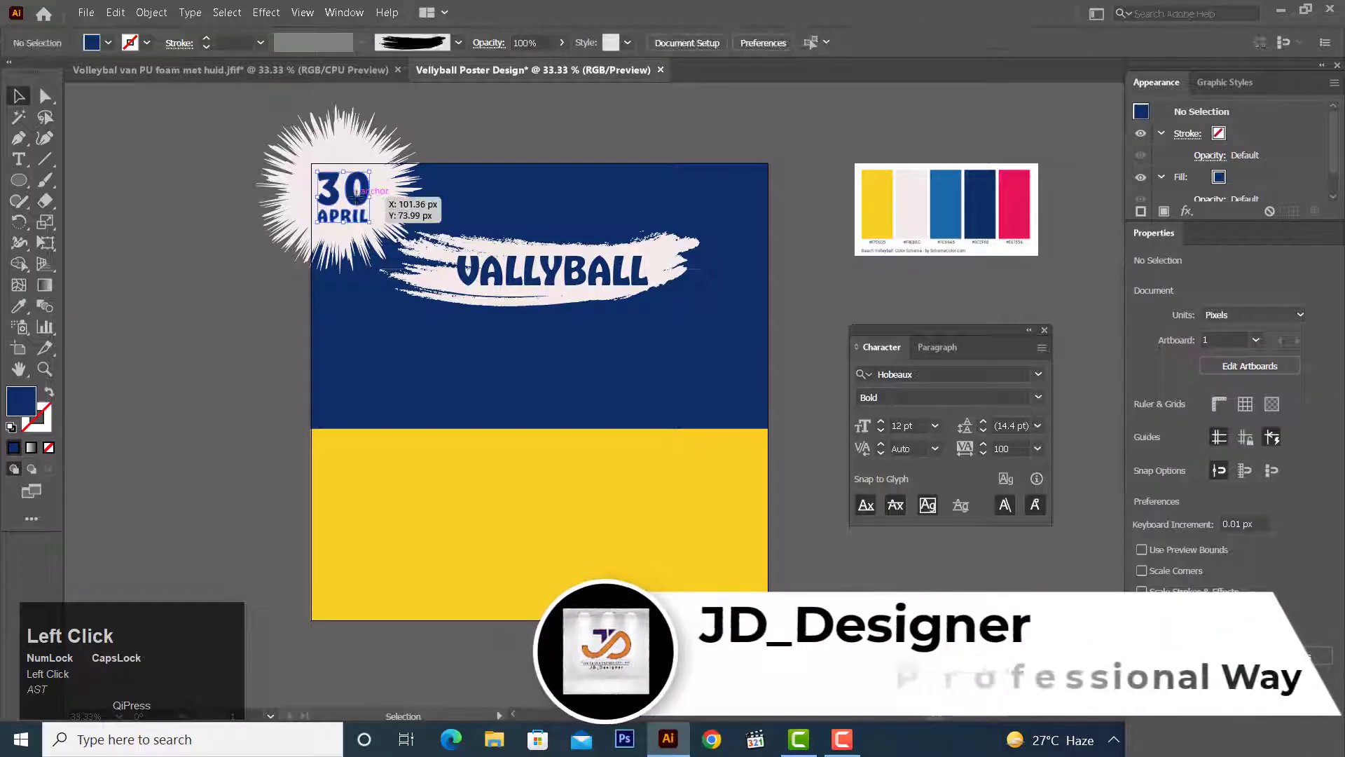
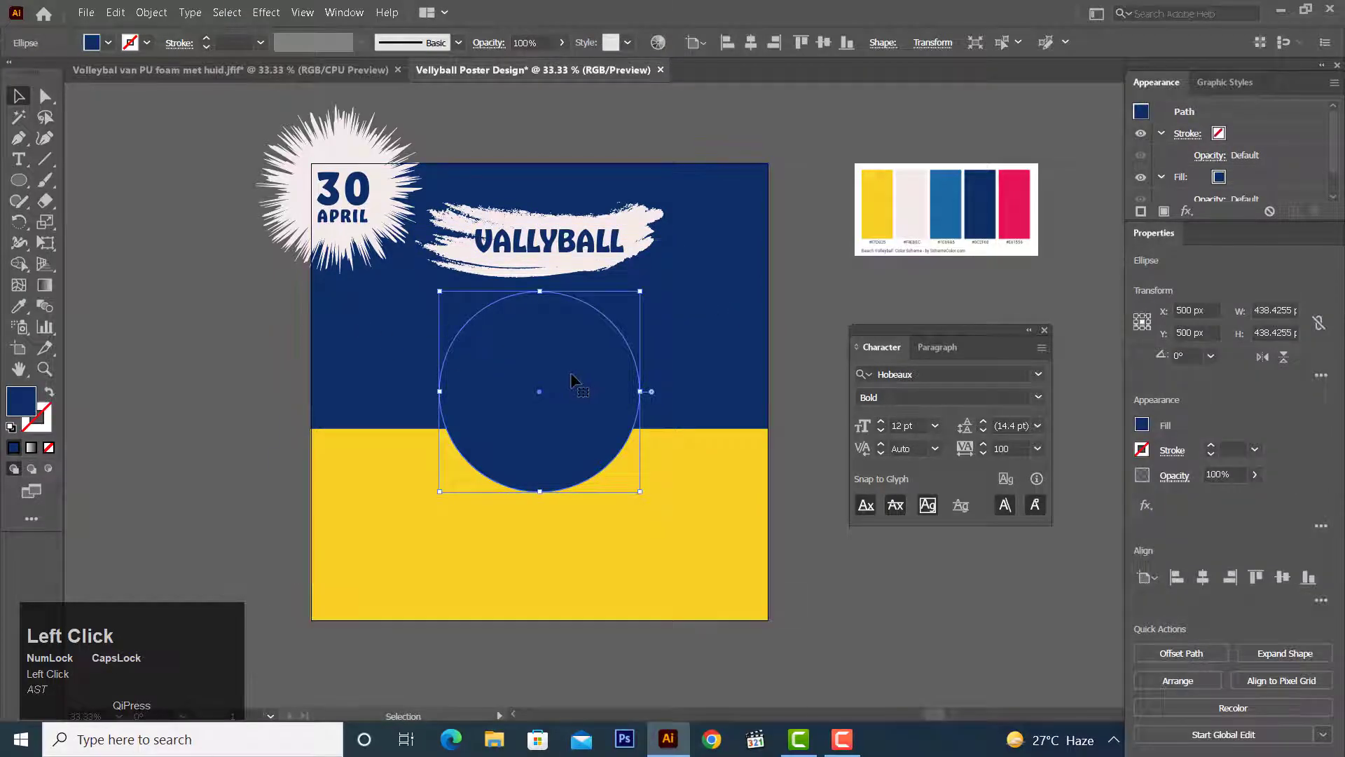
Choose the volleyball player photo in the Place dialog for the off-white centre circle.
{"action": "left_click", "coordinate": [134, 12]}
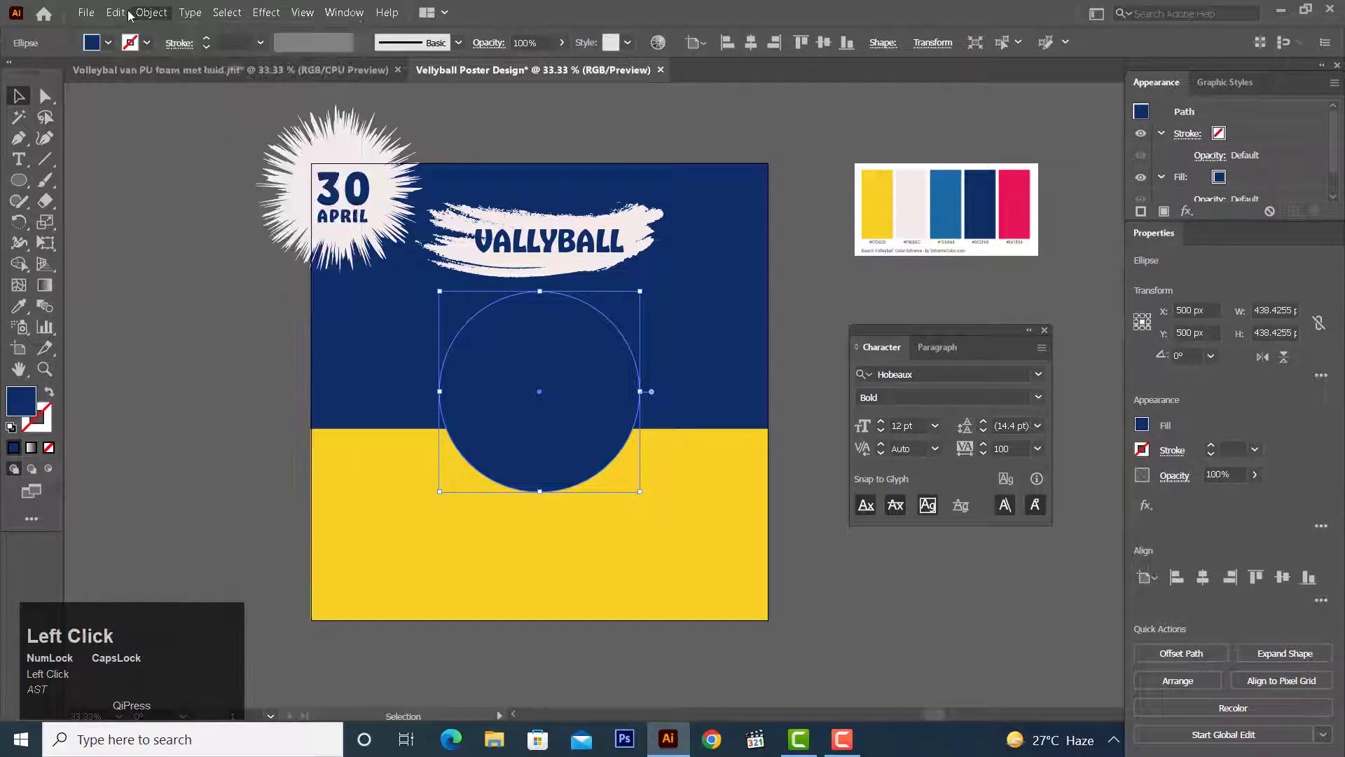
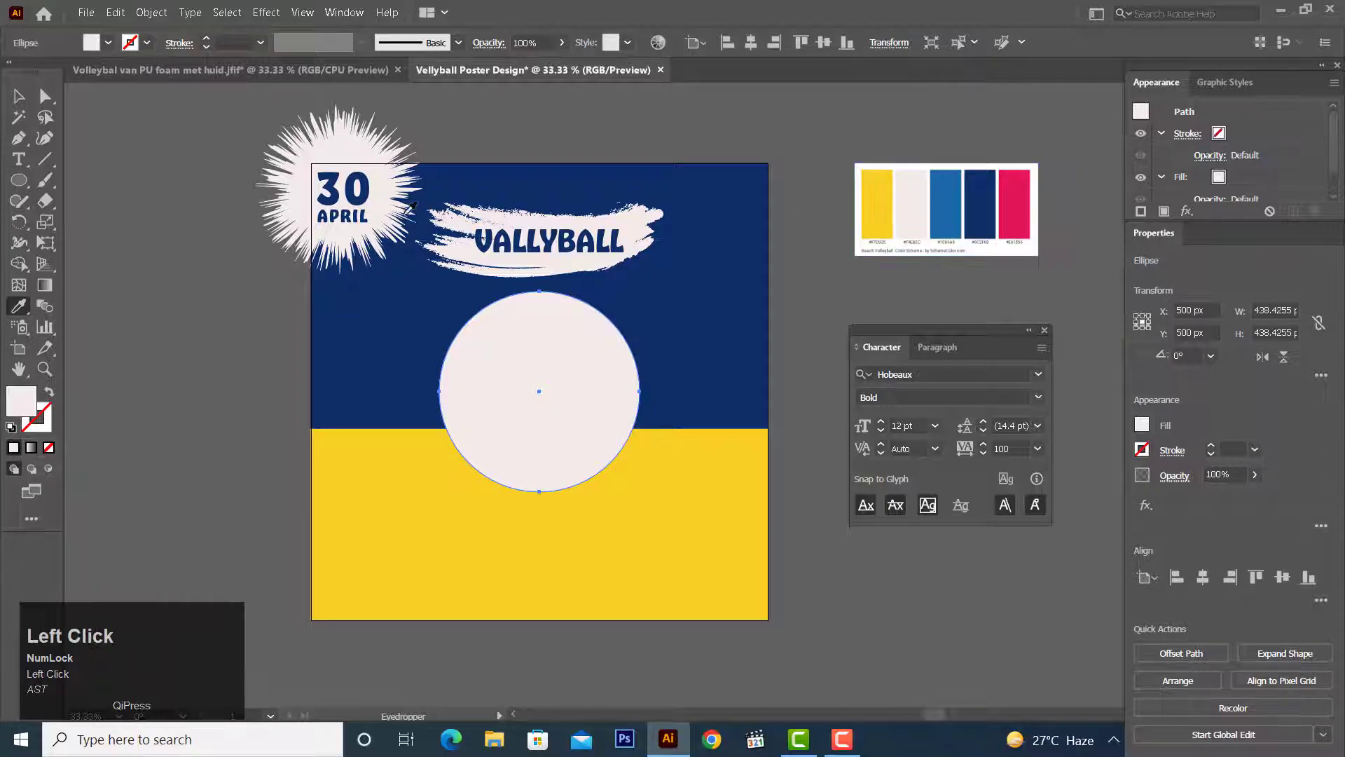
{"action": "left_click", "coordinate": [547, 395]}
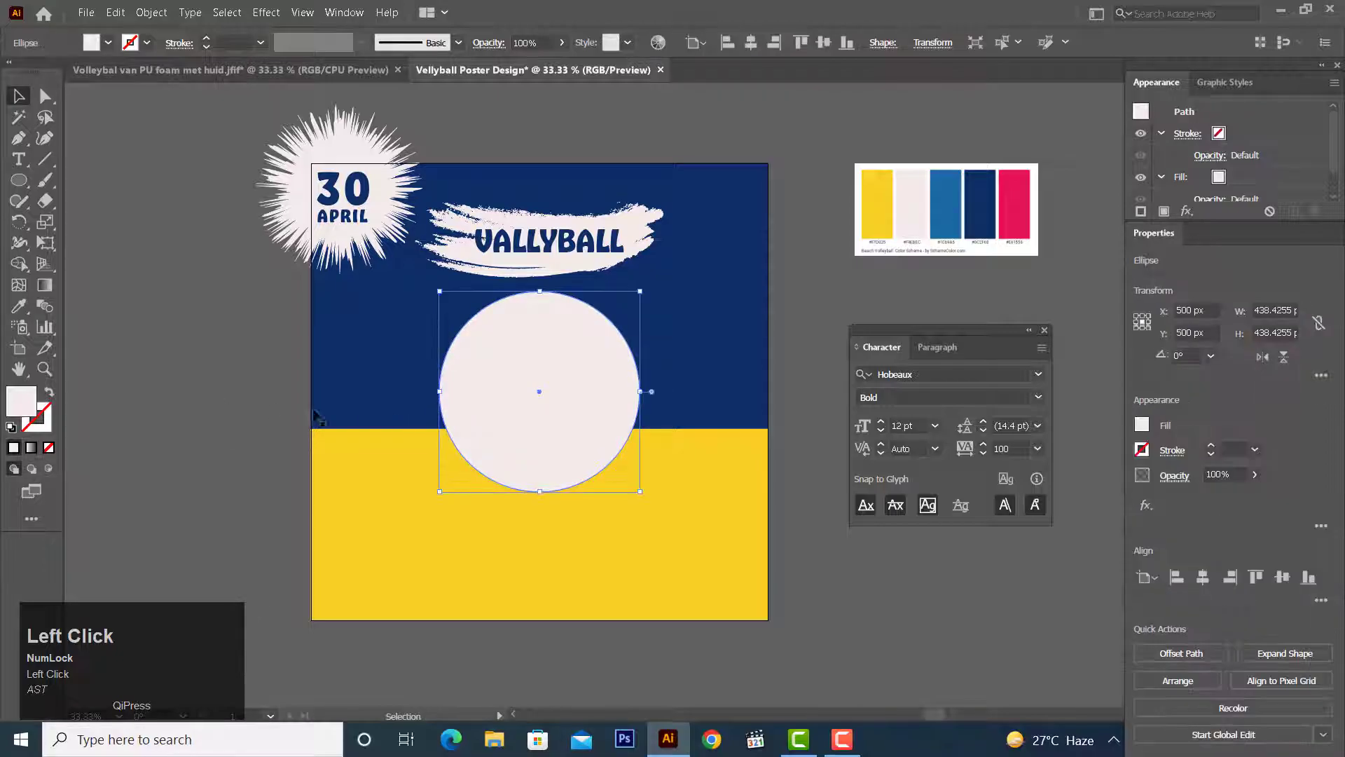
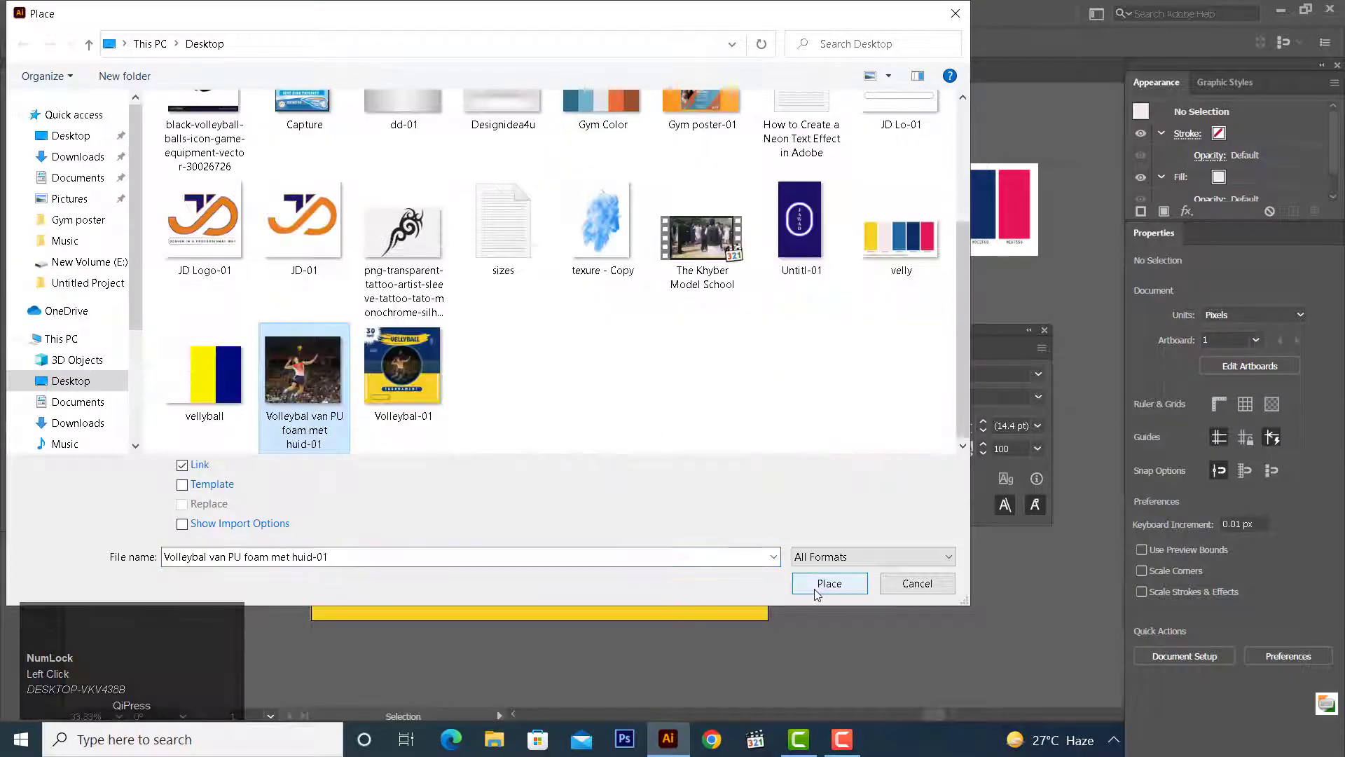
Place the photo and clip it inside the centre circle, leaving a pale ring frame.
{"action": "left_click", "coordinate": [818, 592]}
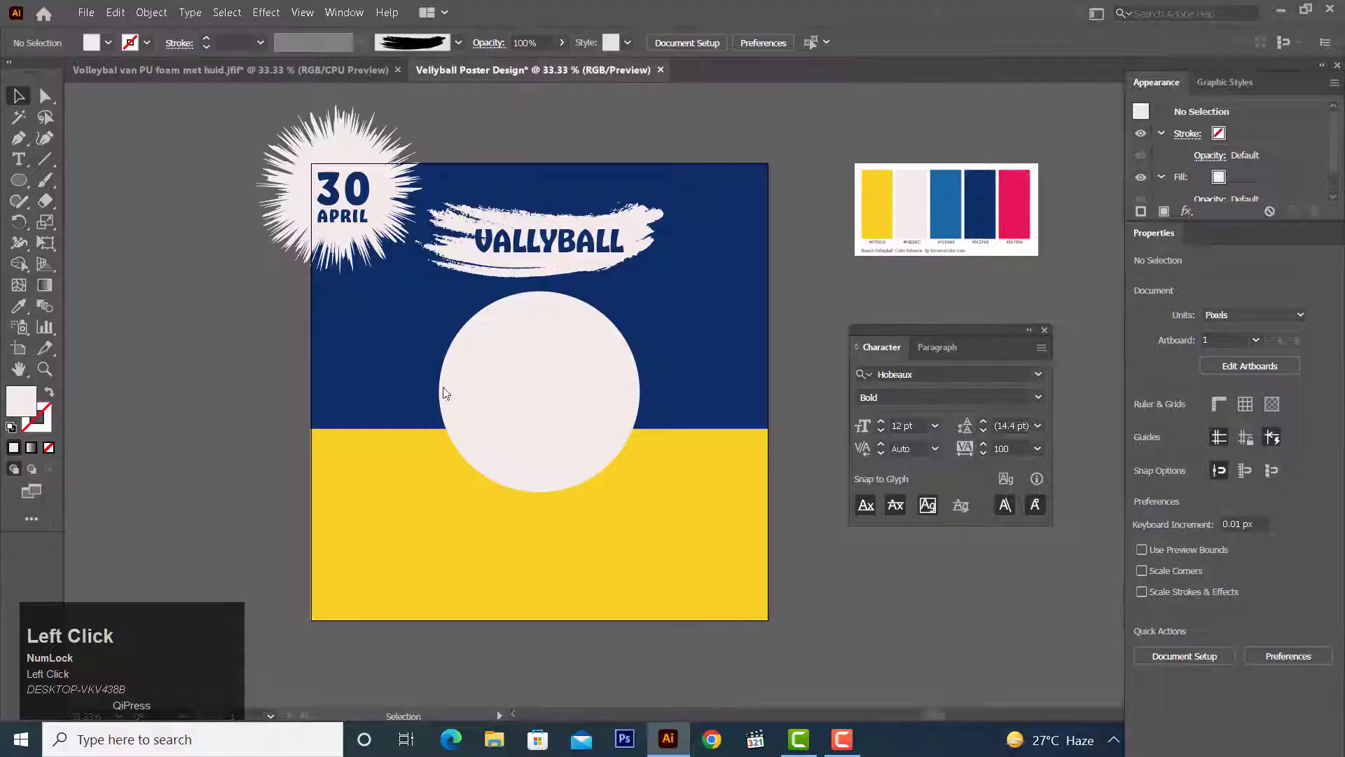
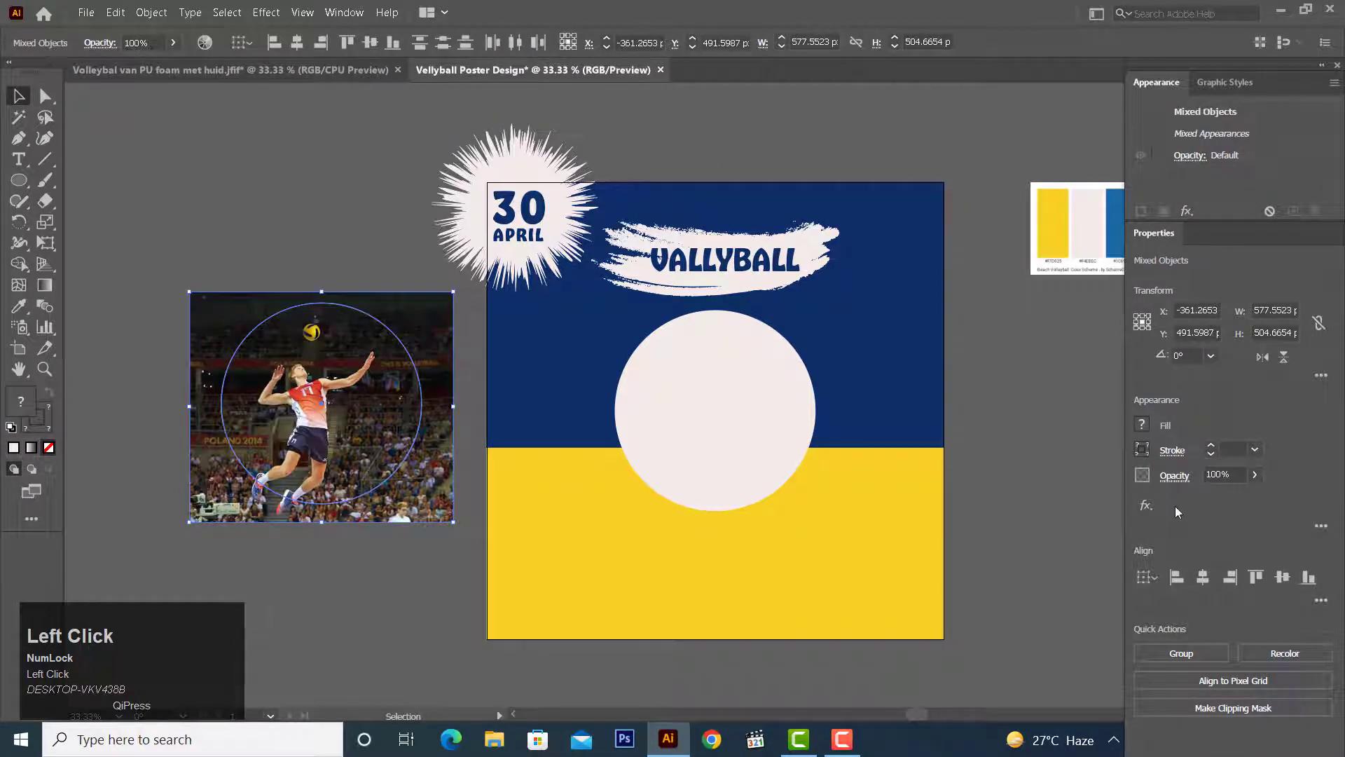
{"action": "left_click", "coordinate": [304, 45]}
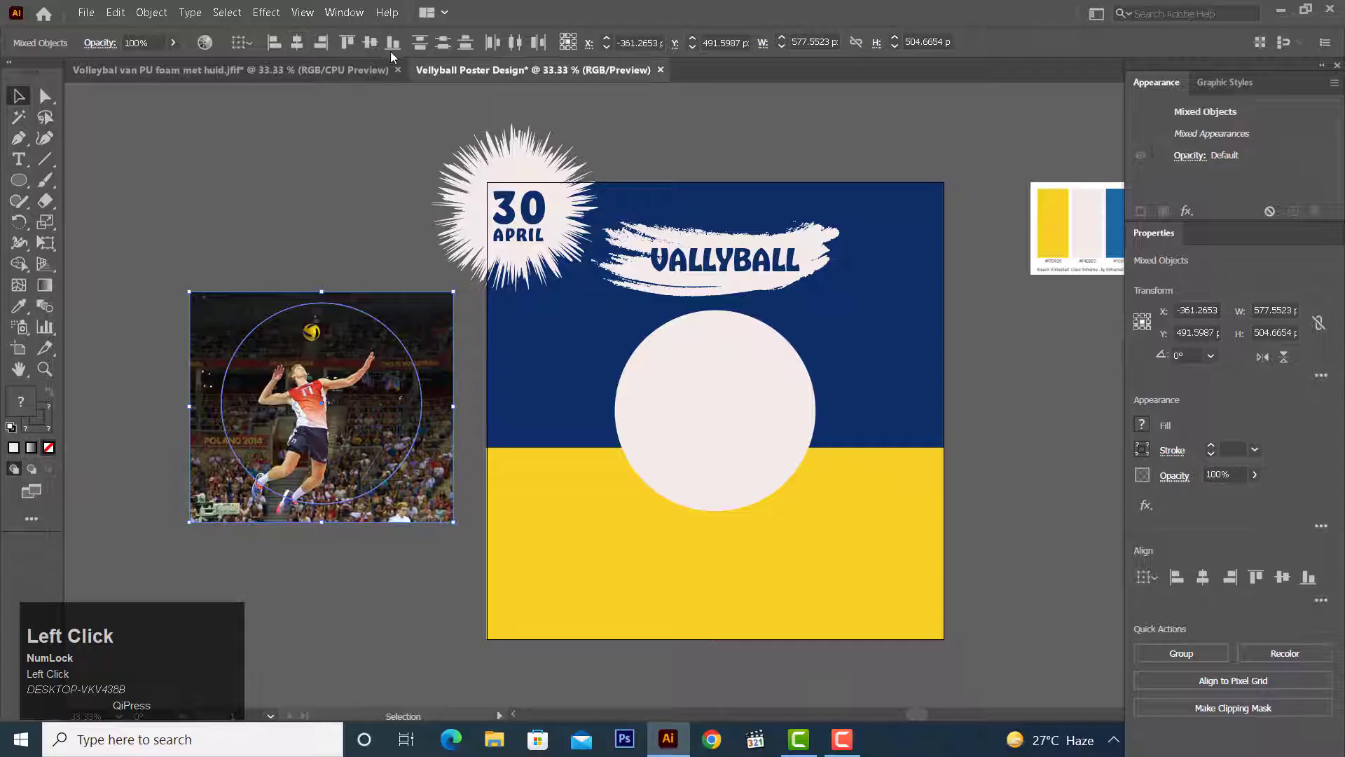
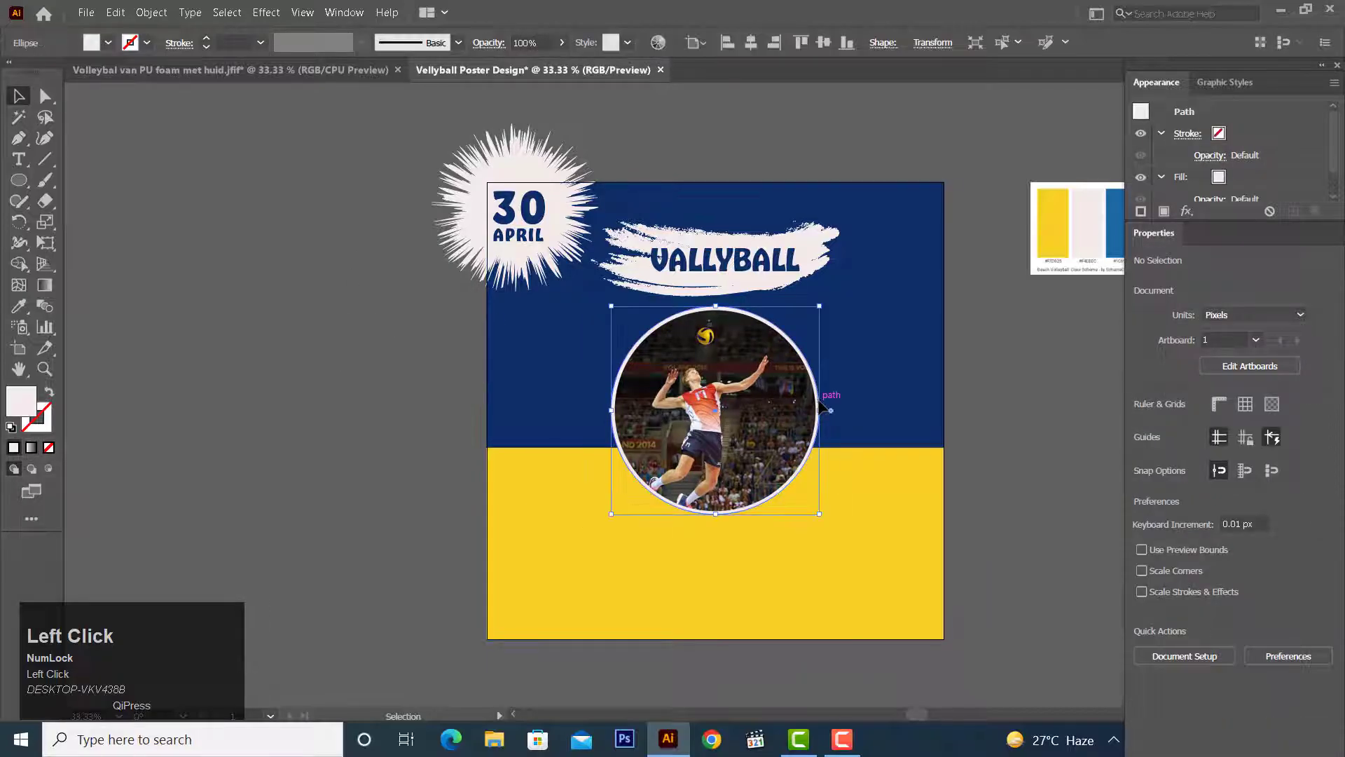
{"action": "scroll", "scroll_direction": "down", "scroll_amount": 3}
{"action": "key", "text": "Delete"}
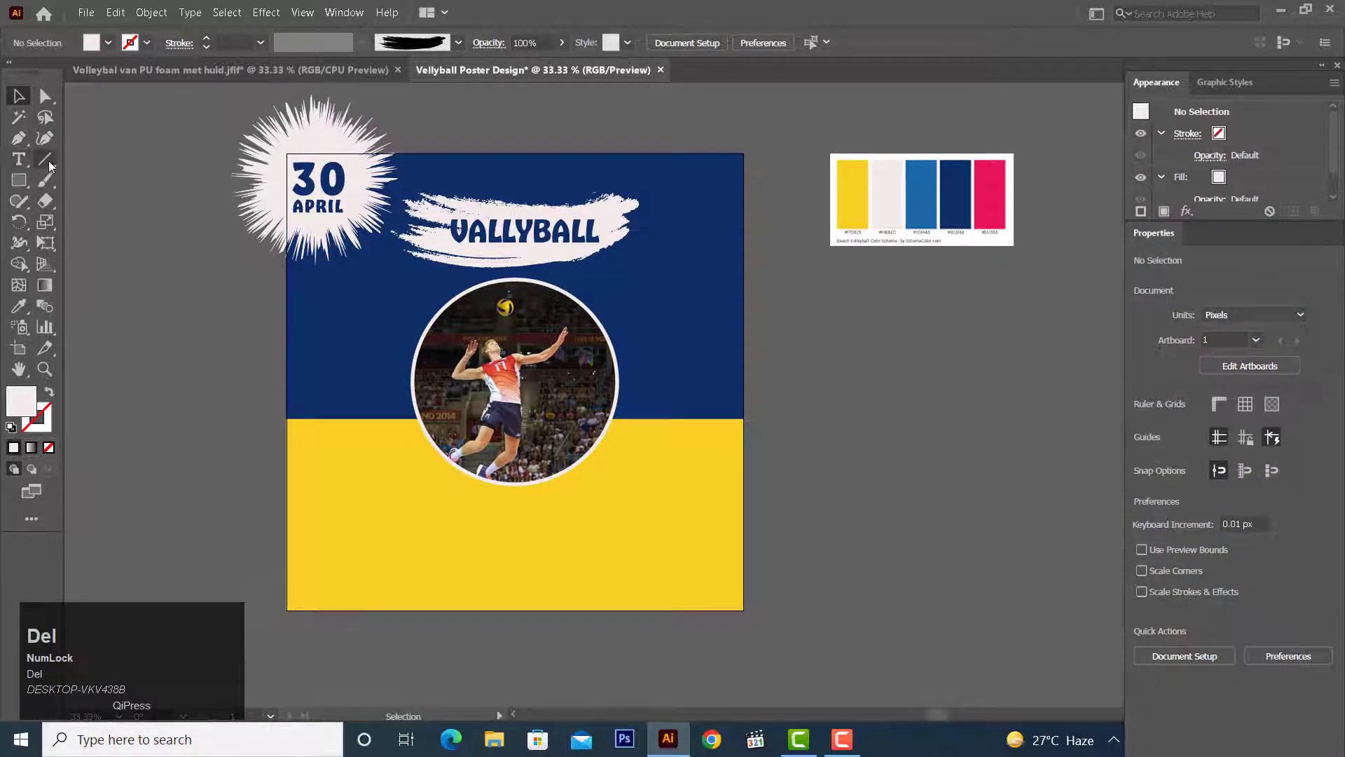
Lay a white Rectangular Grid net across the navy-yellow boundary over the photo.
{"action": "left_click", "coordinate": [26, 141]}
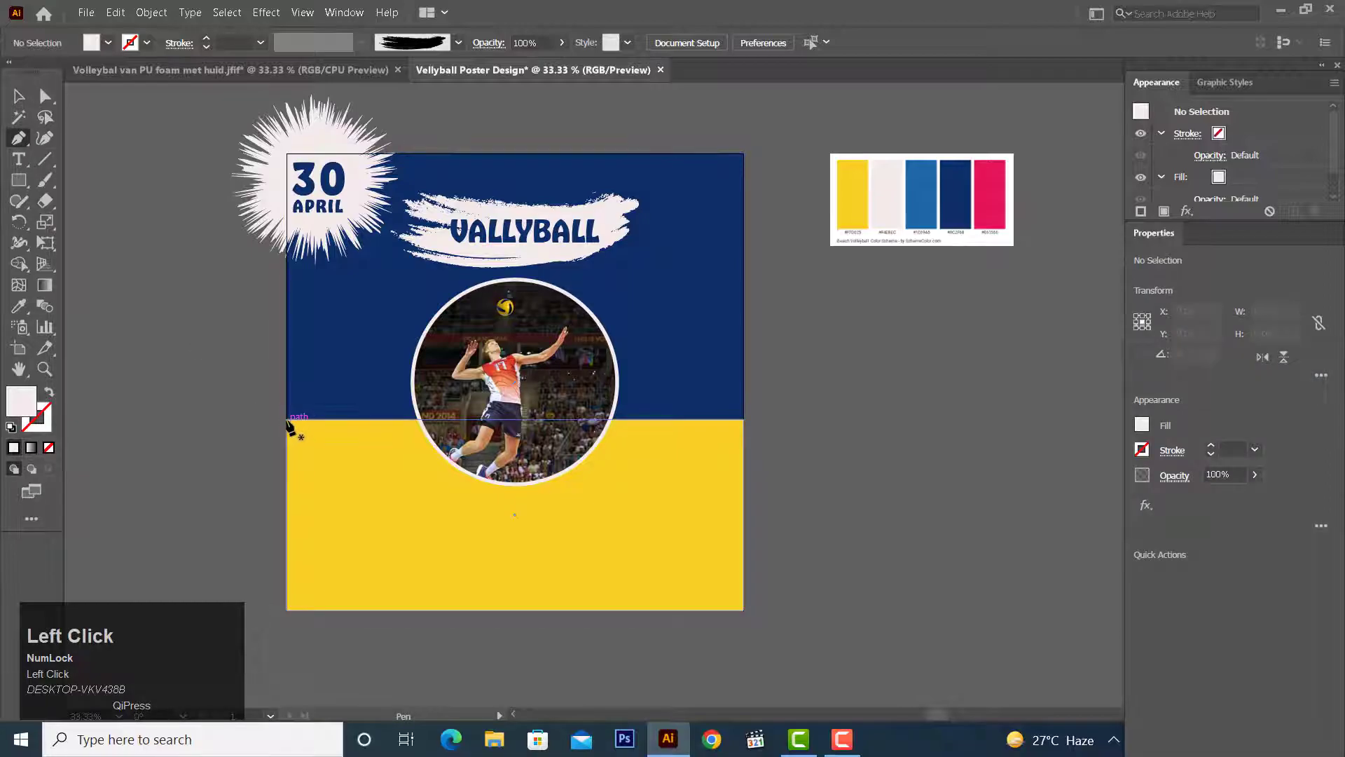
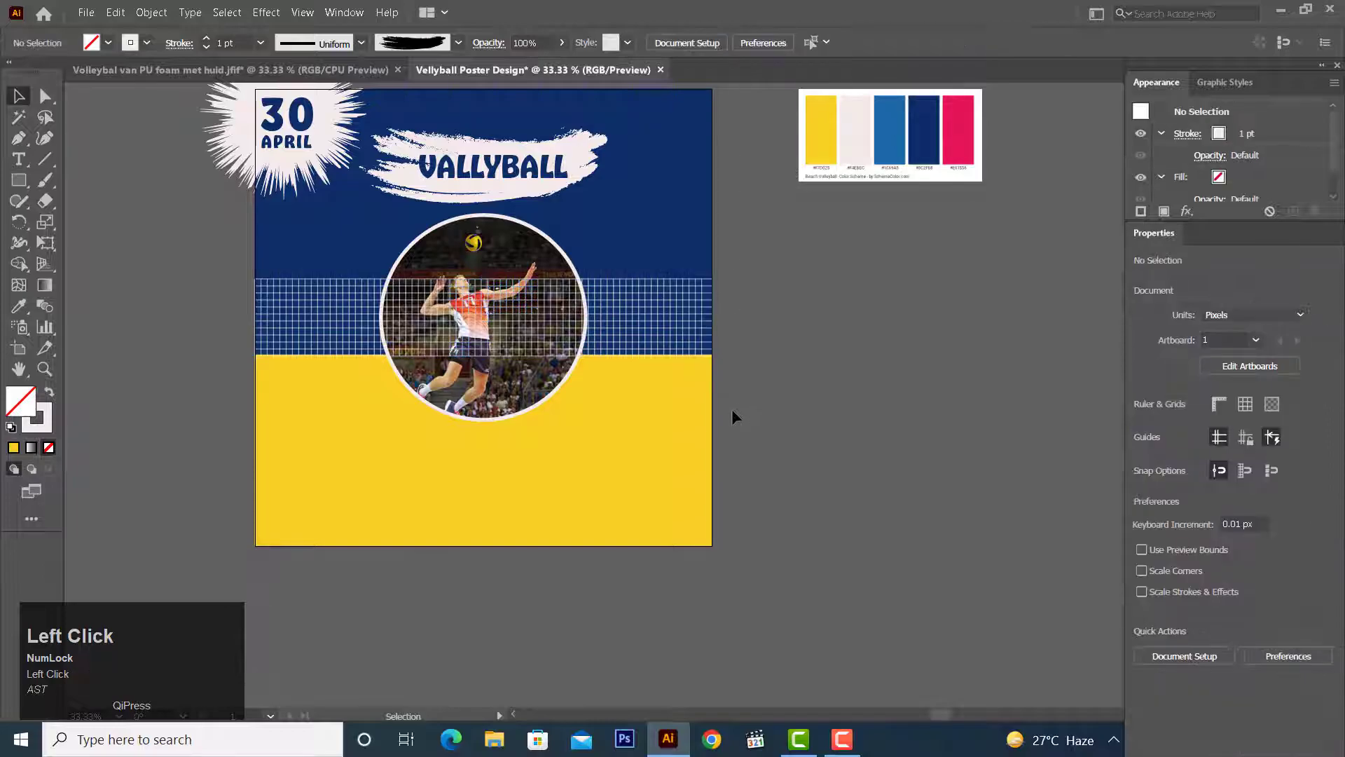
{"action": "type", "text": "ast"}
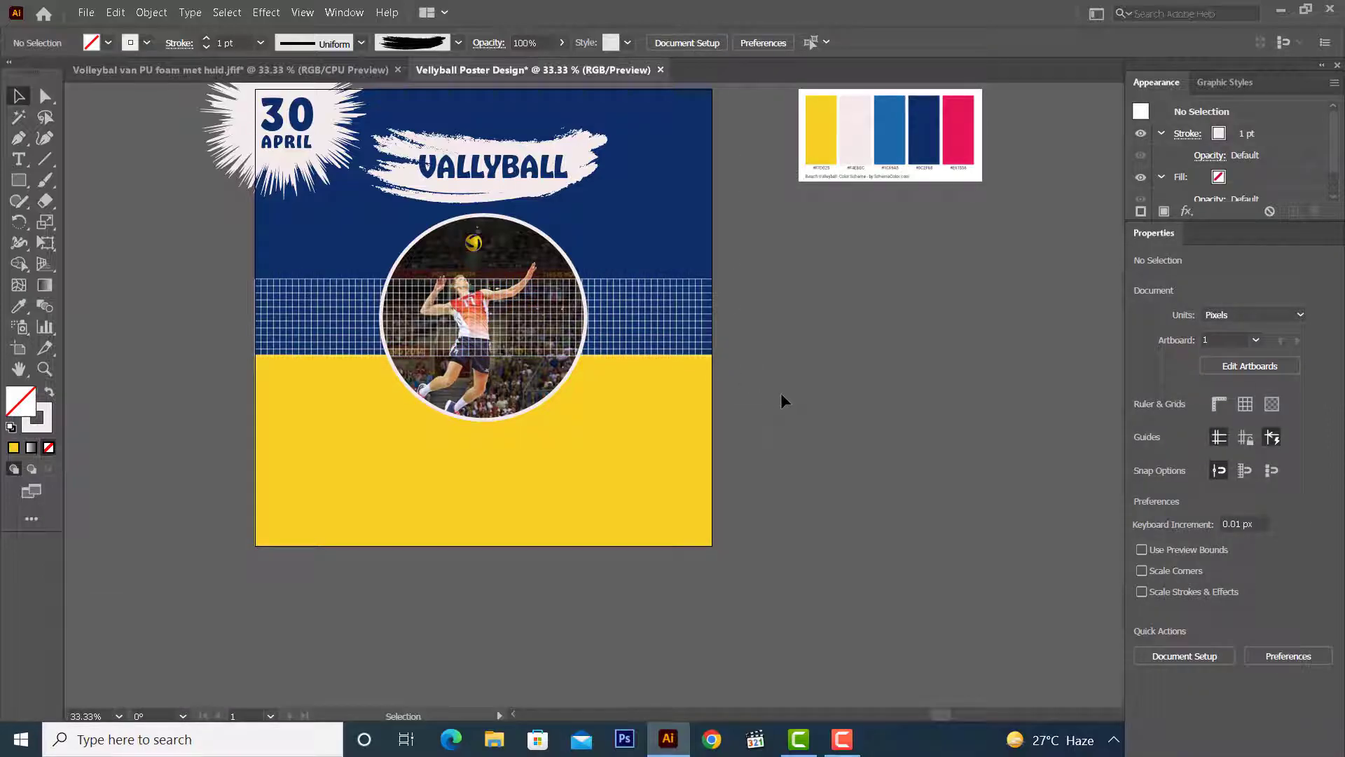
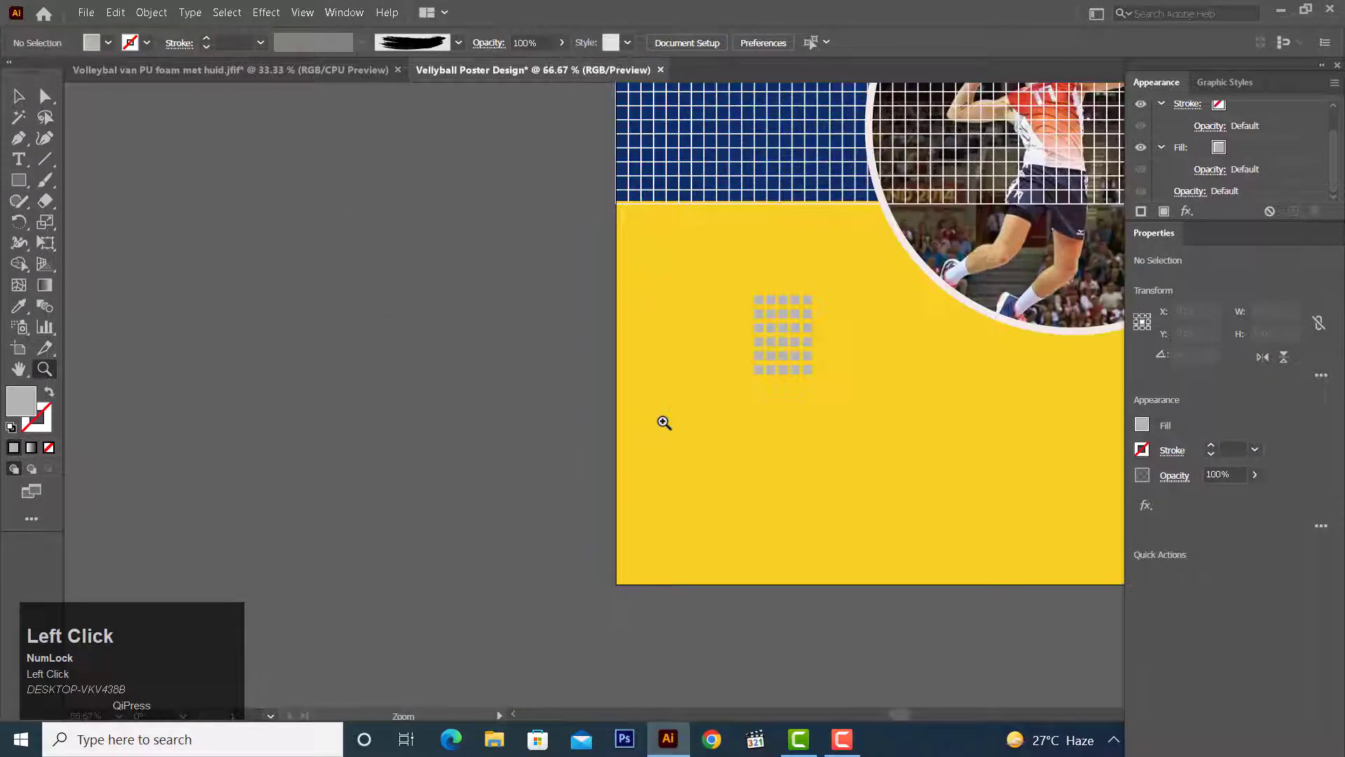
Add white net posts at both edges, aligned and grouped, then a grey pill bar near the bottom.
{"action": "key", "text": "c"}
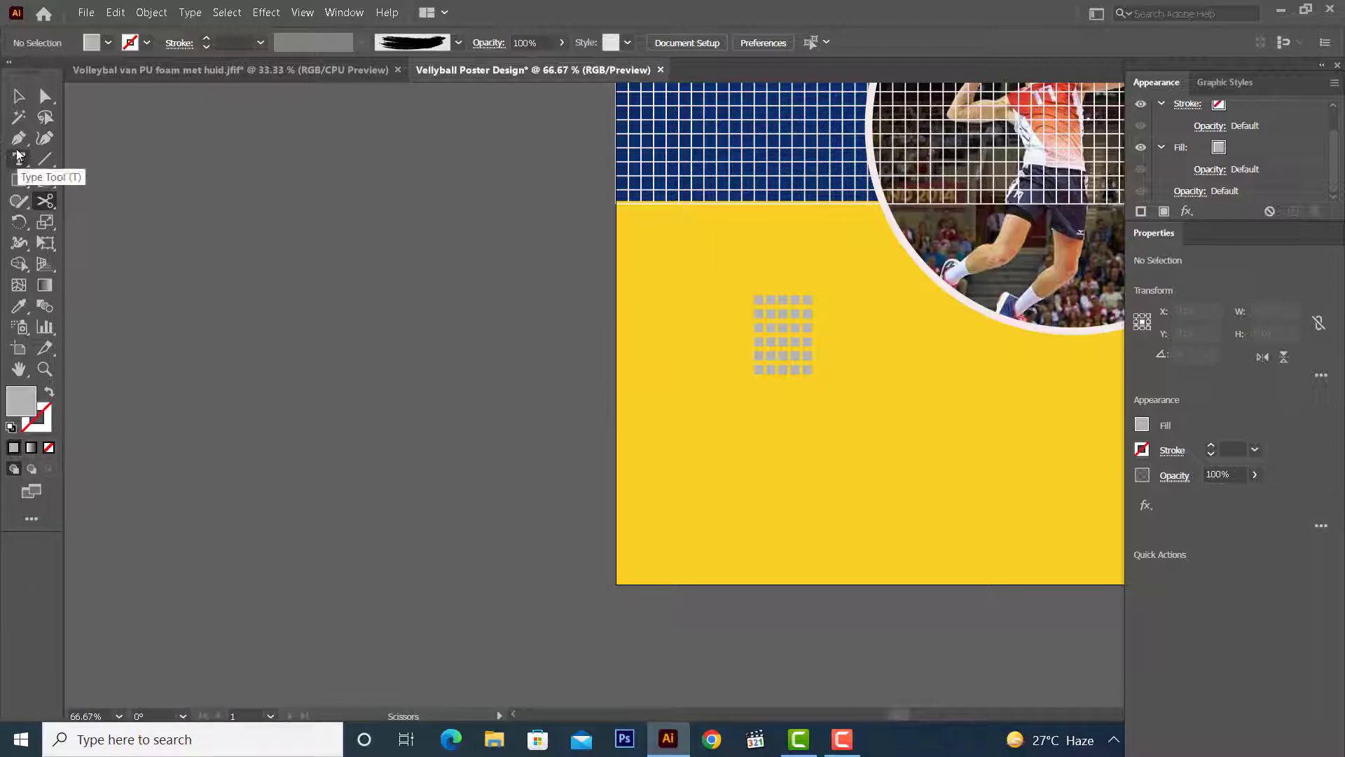
{"action": "right_click", "coordinate": [24, 190]}
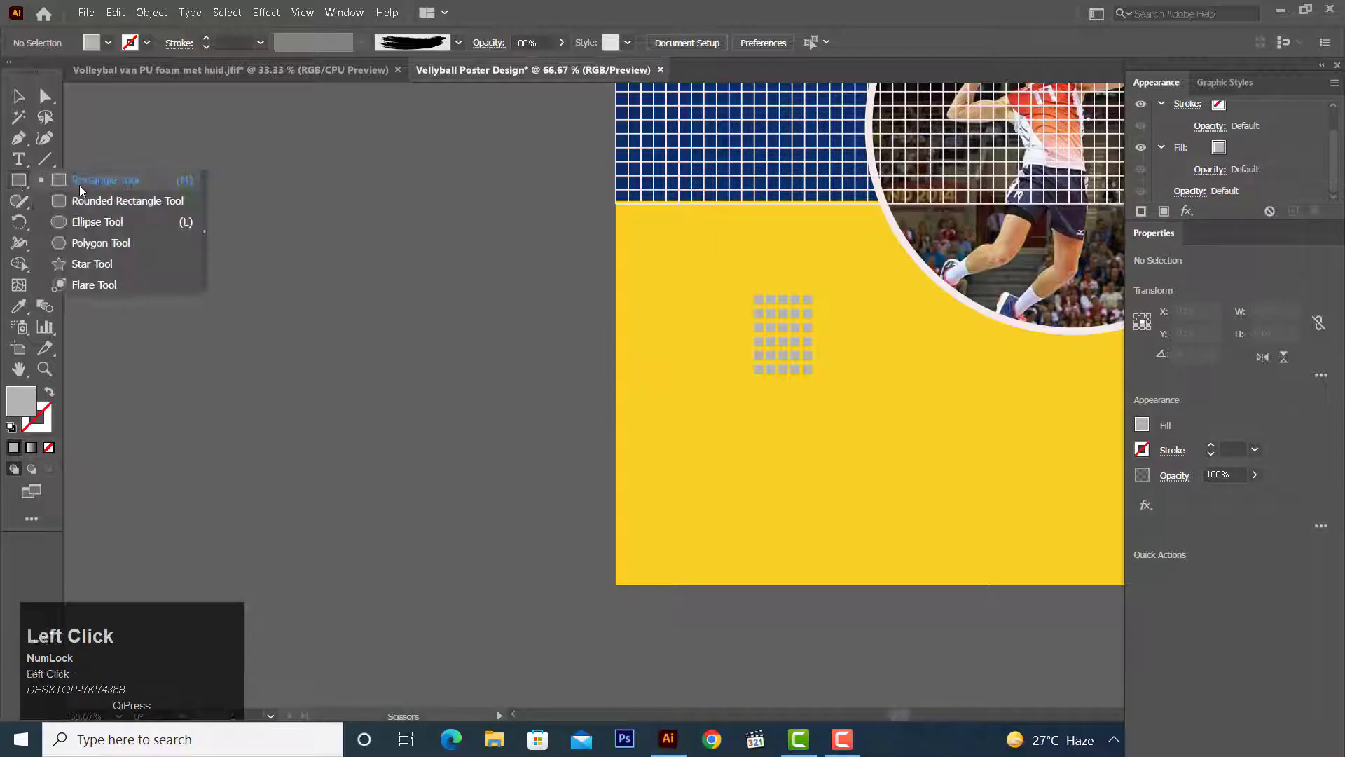
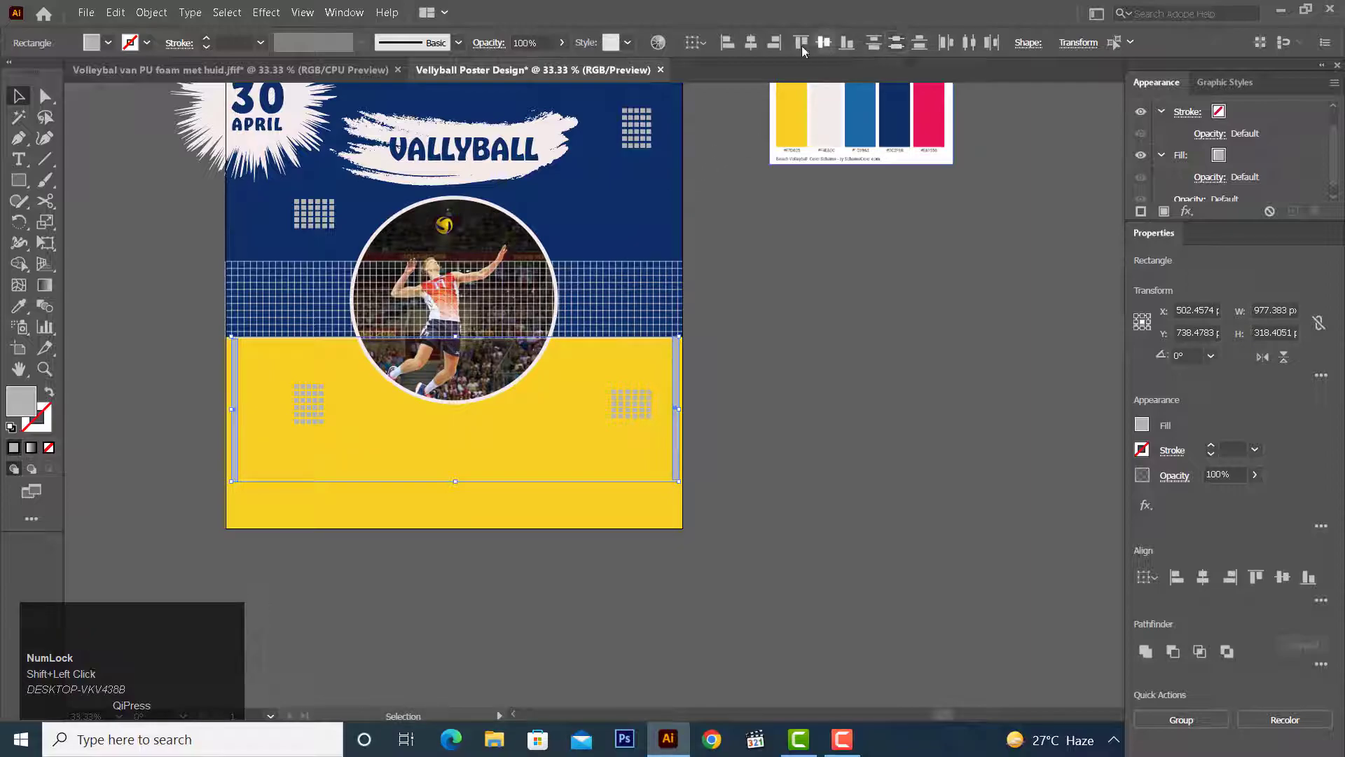
{"action": "left_click", "coordinate": [828, 42]}
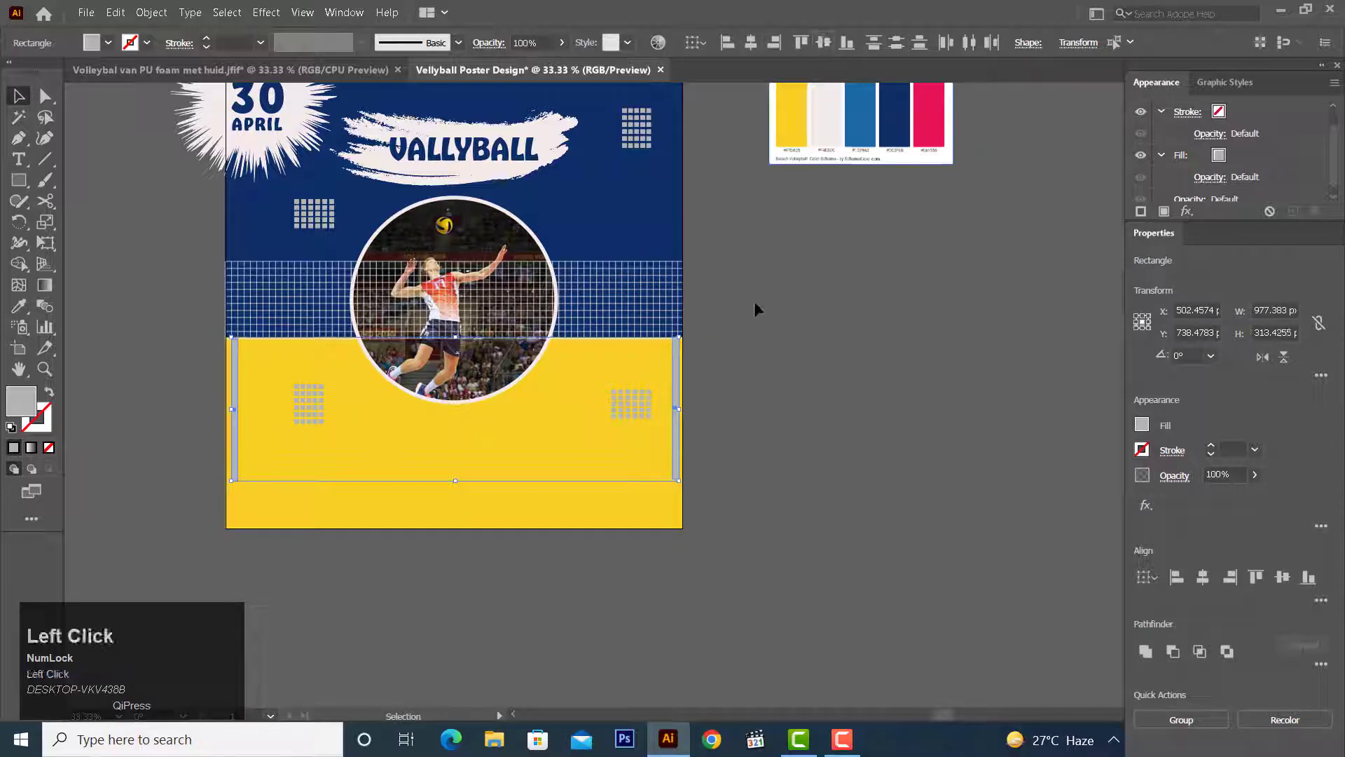
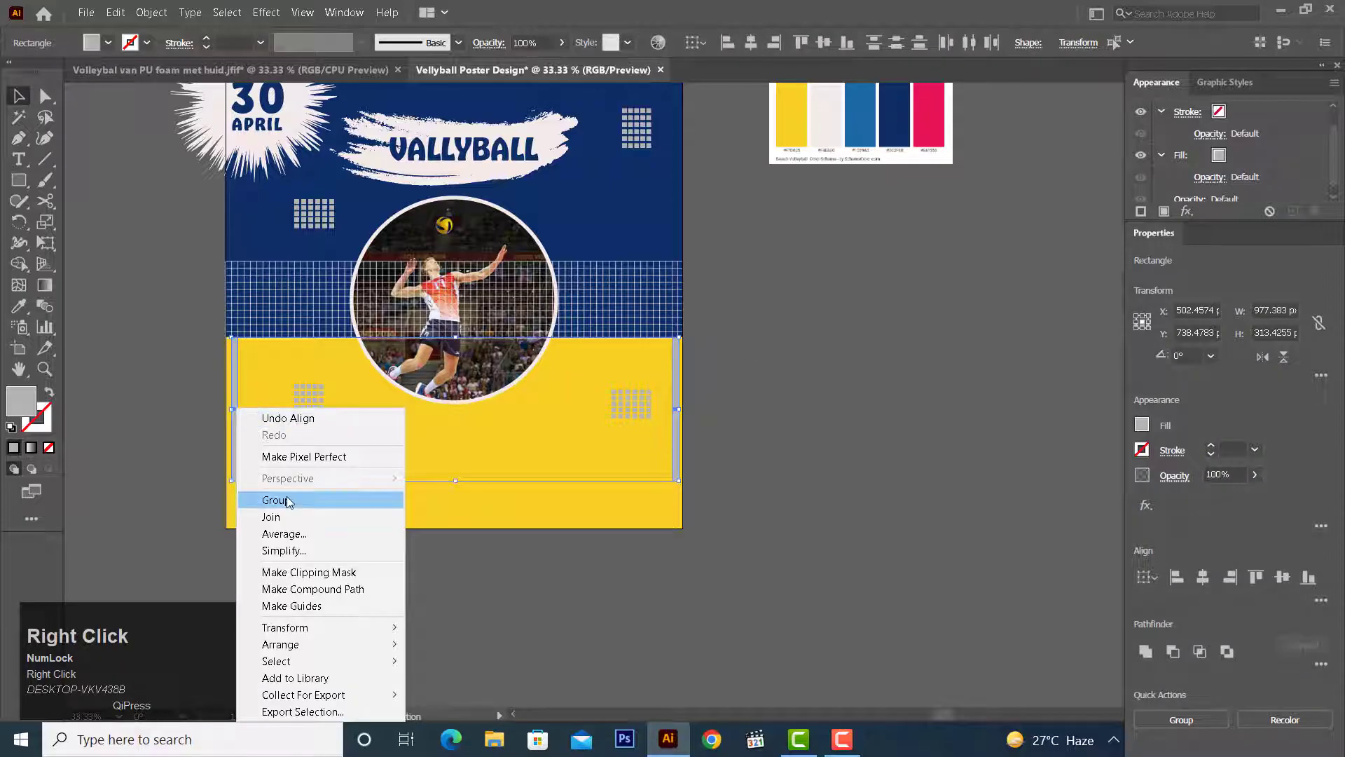
{"action": "left_click", "coordinate": [292, 501]}
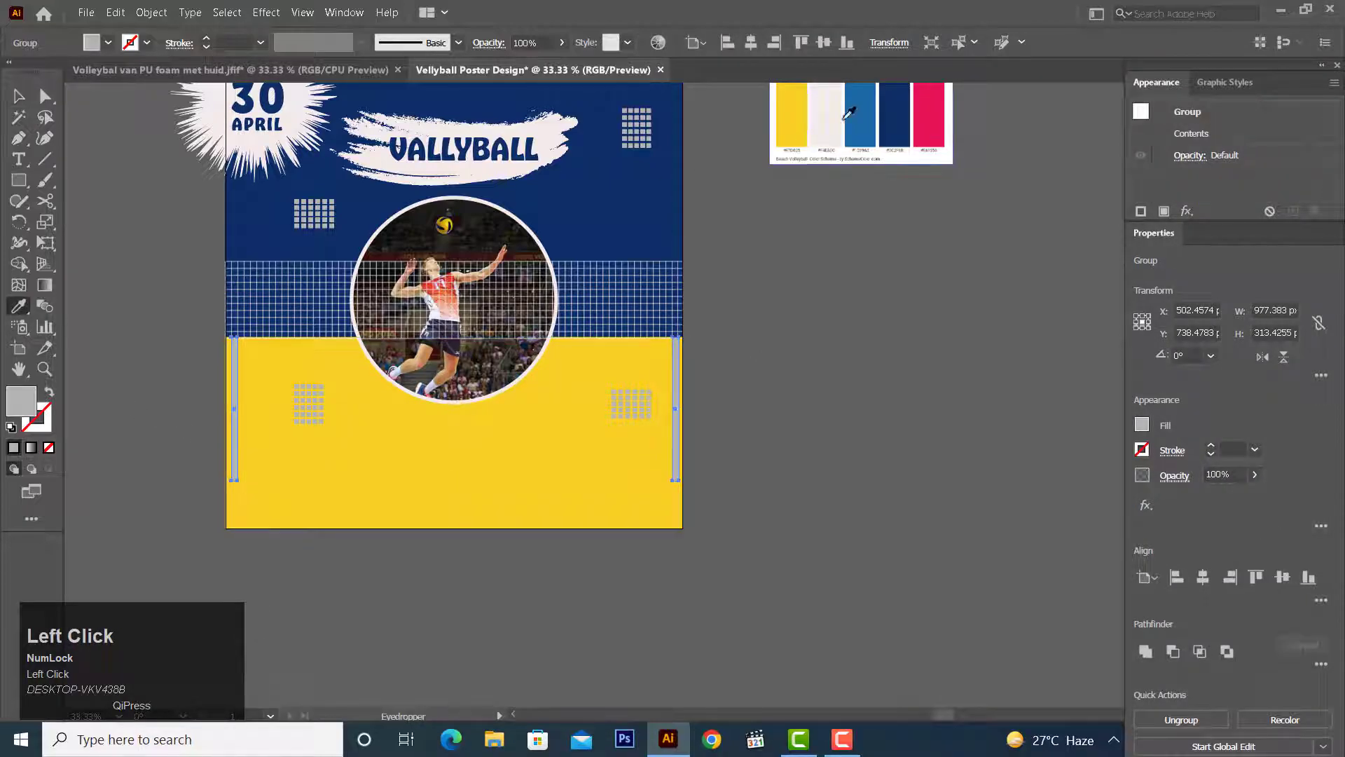
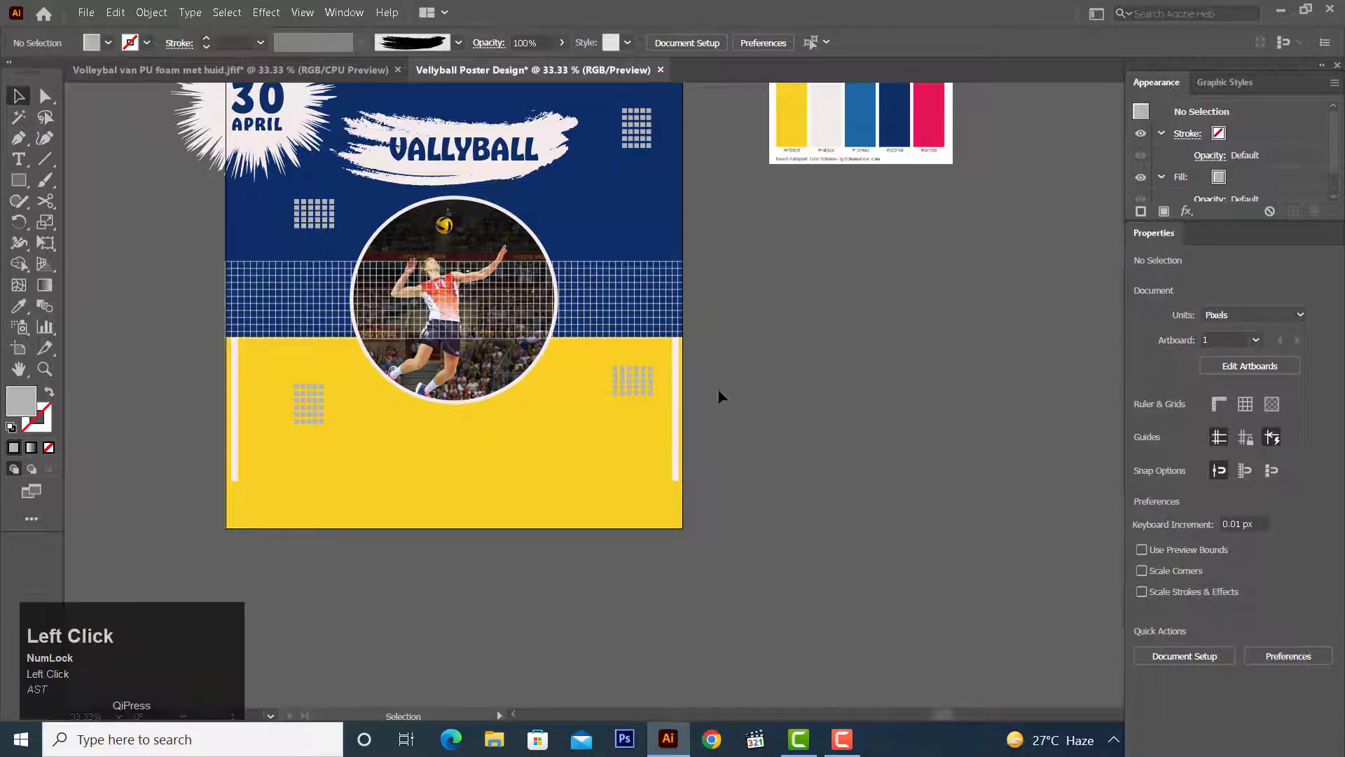
{"action": "scroll", "scroll_direction": "down", "scroll_amount": 3}
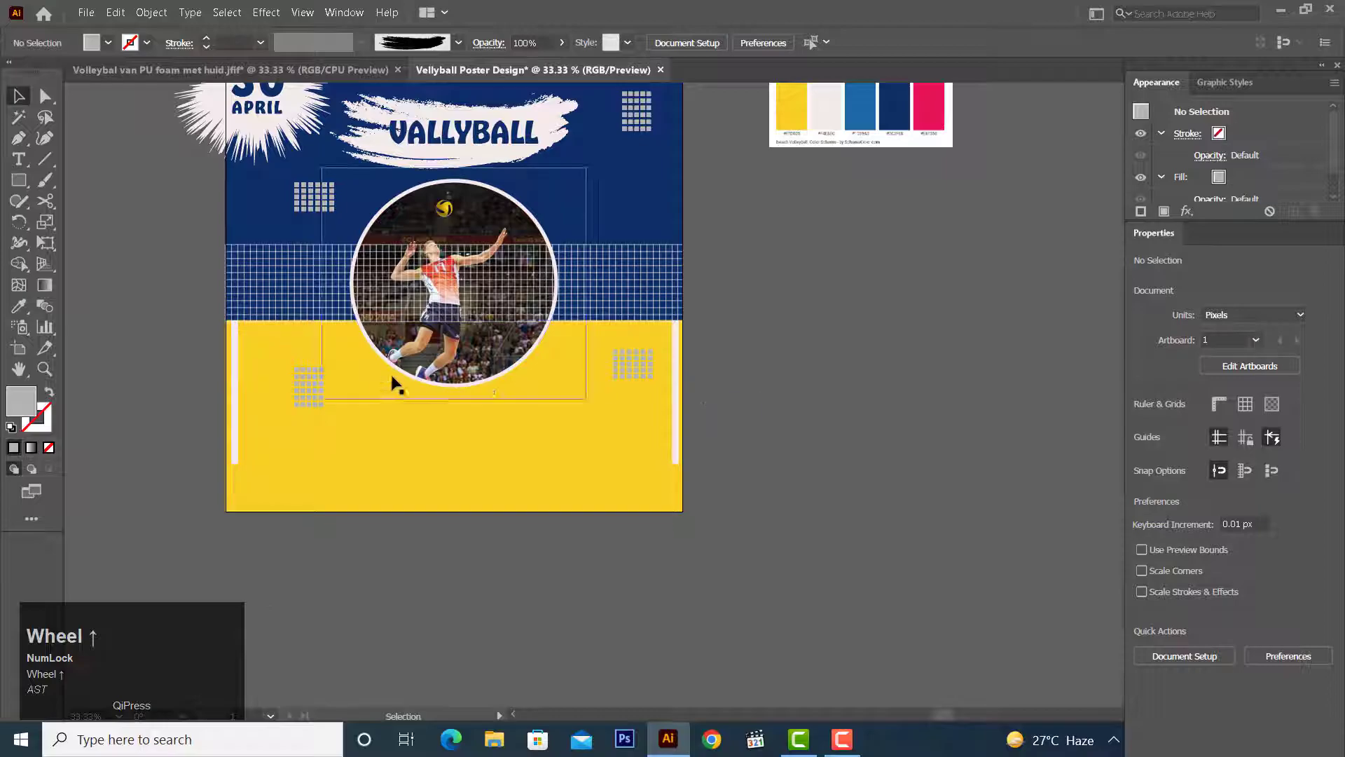
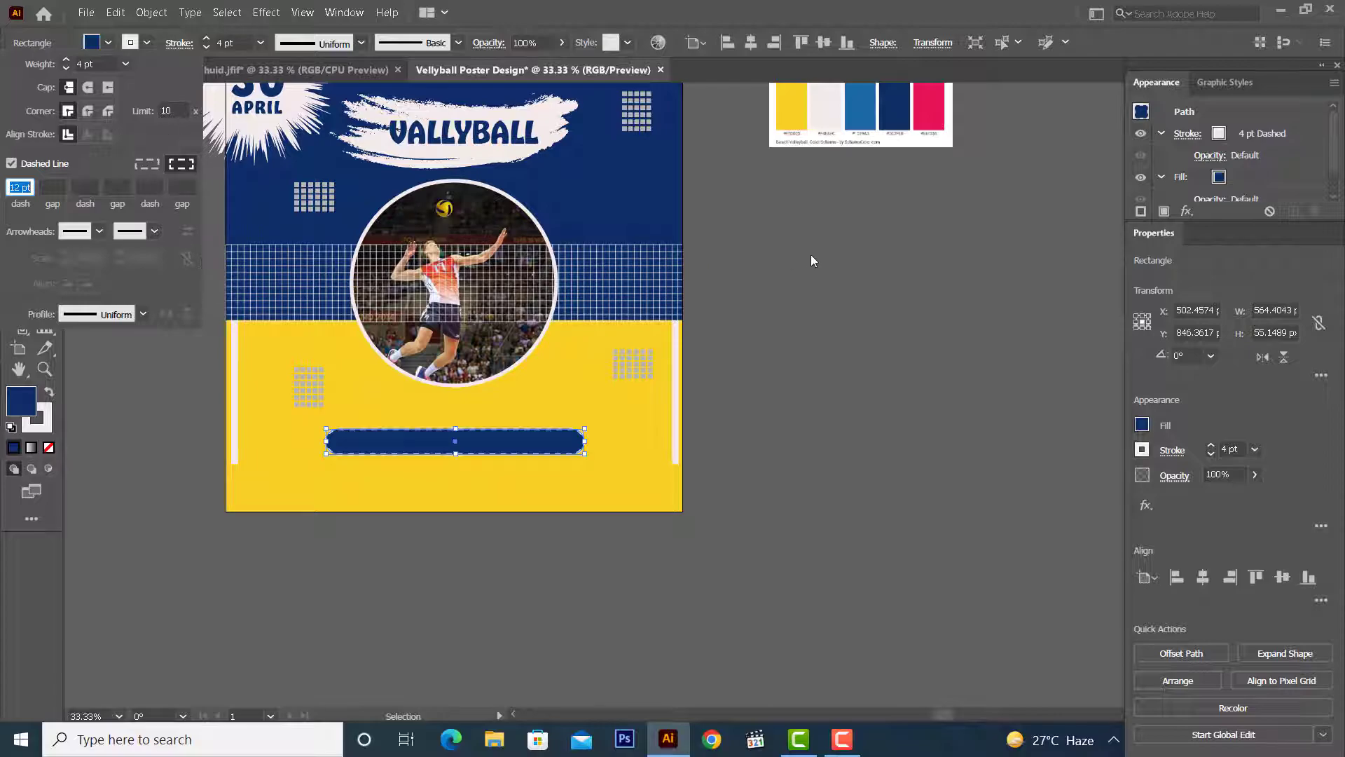
Finish the navy dashed bar and centre enlarged white TOURNAMENT lettering on it.
{"action": "double_click", "coordinate": [815, 258]}
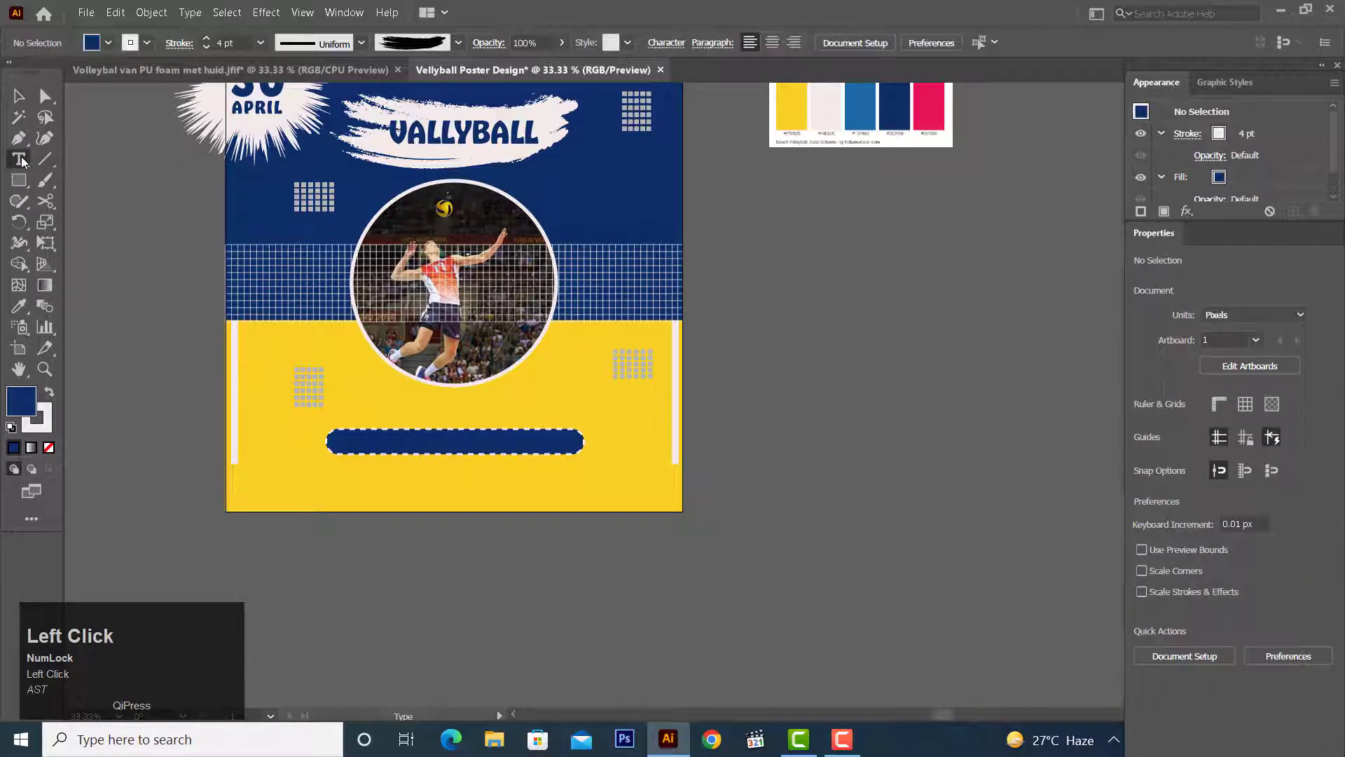
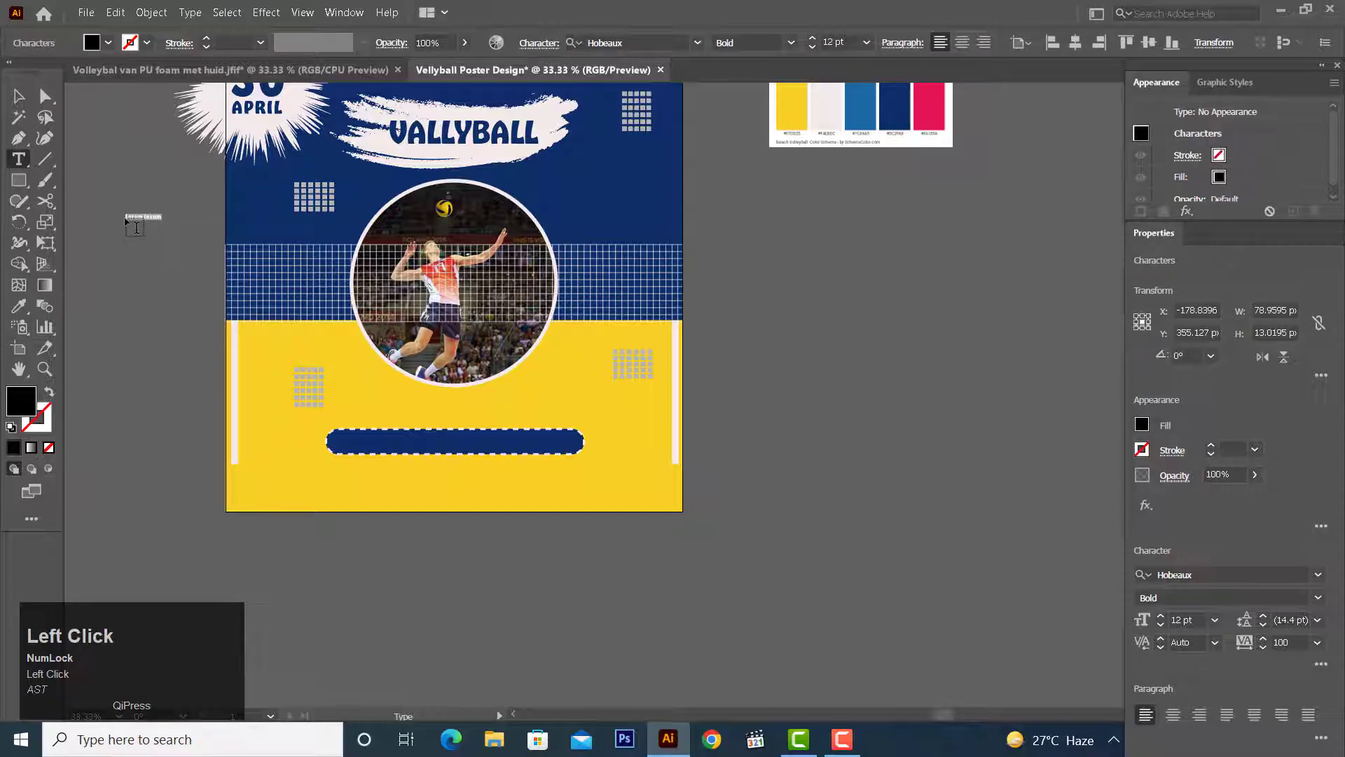
{"action": "key", "text": "ctrl+v"}
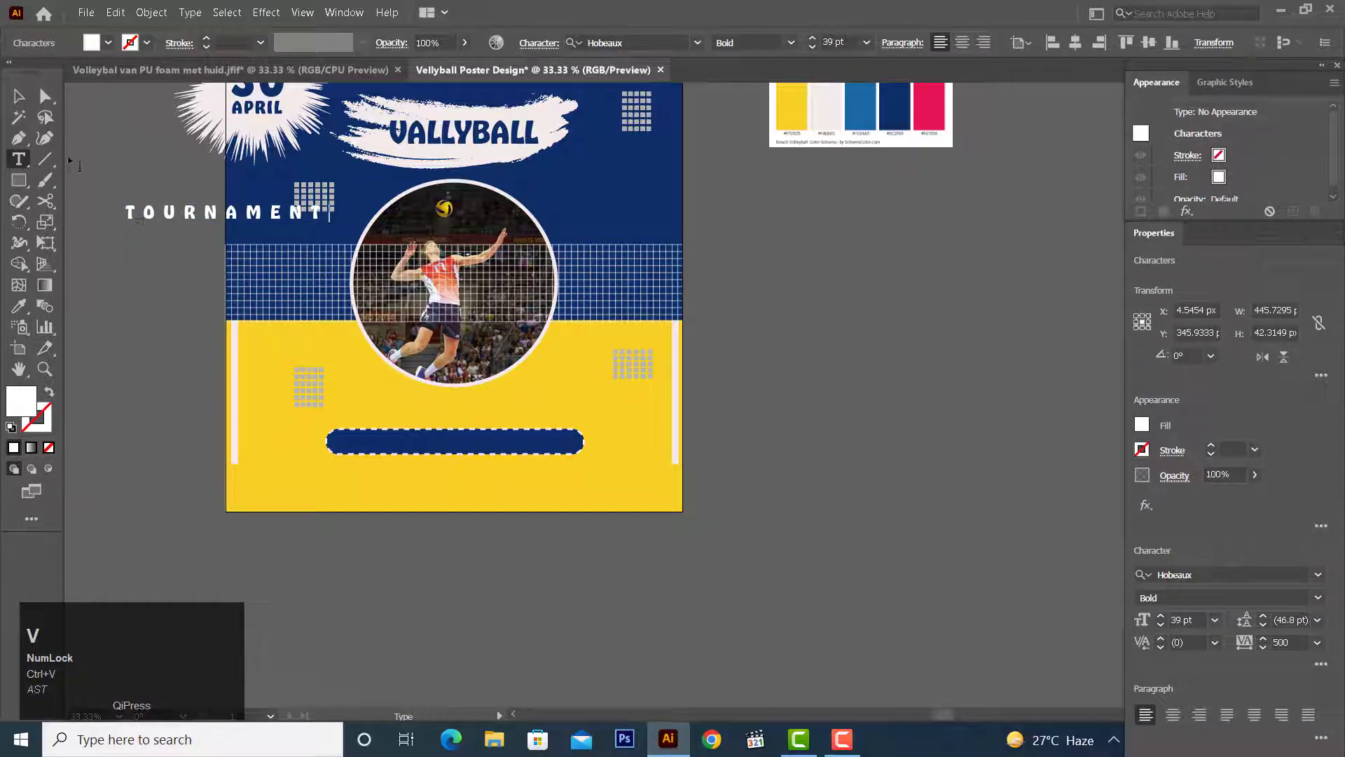
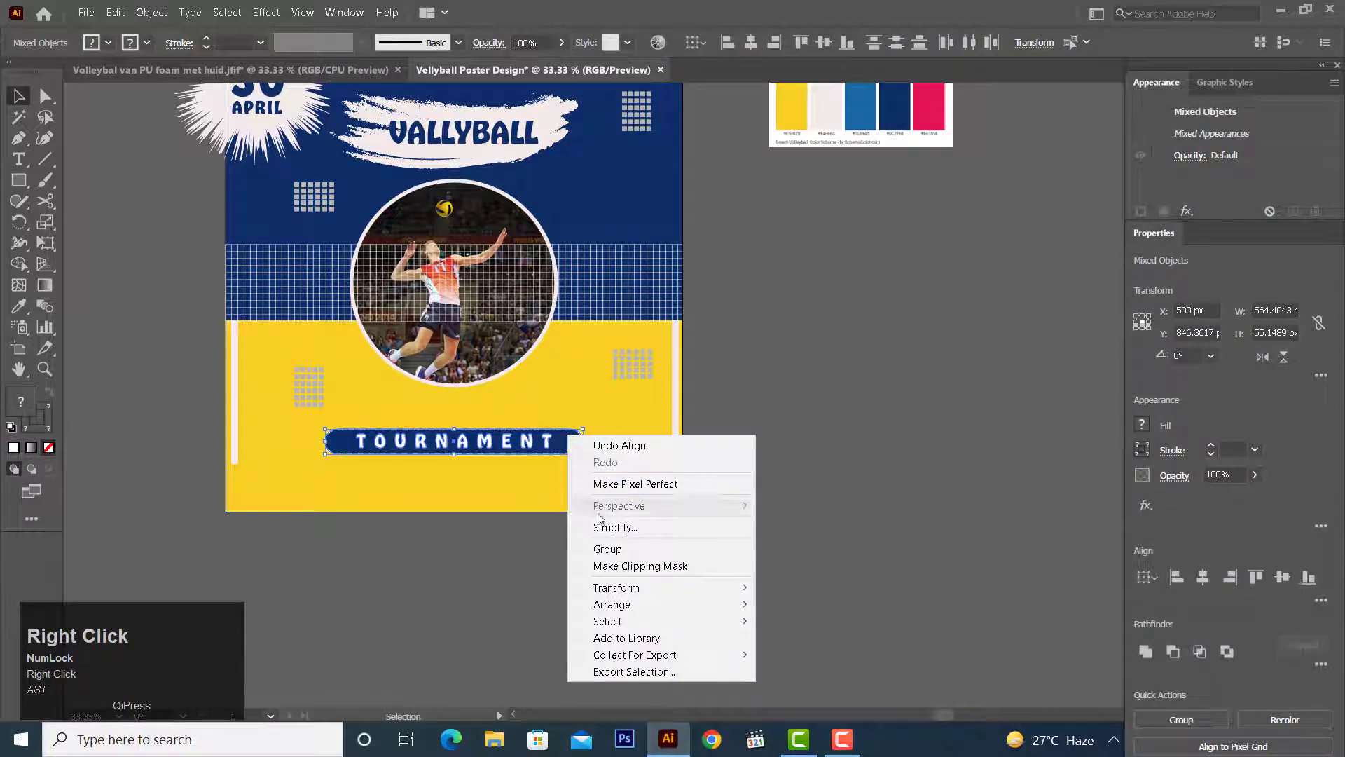
{"action": "double_click", "coordinate": [608, 552]}
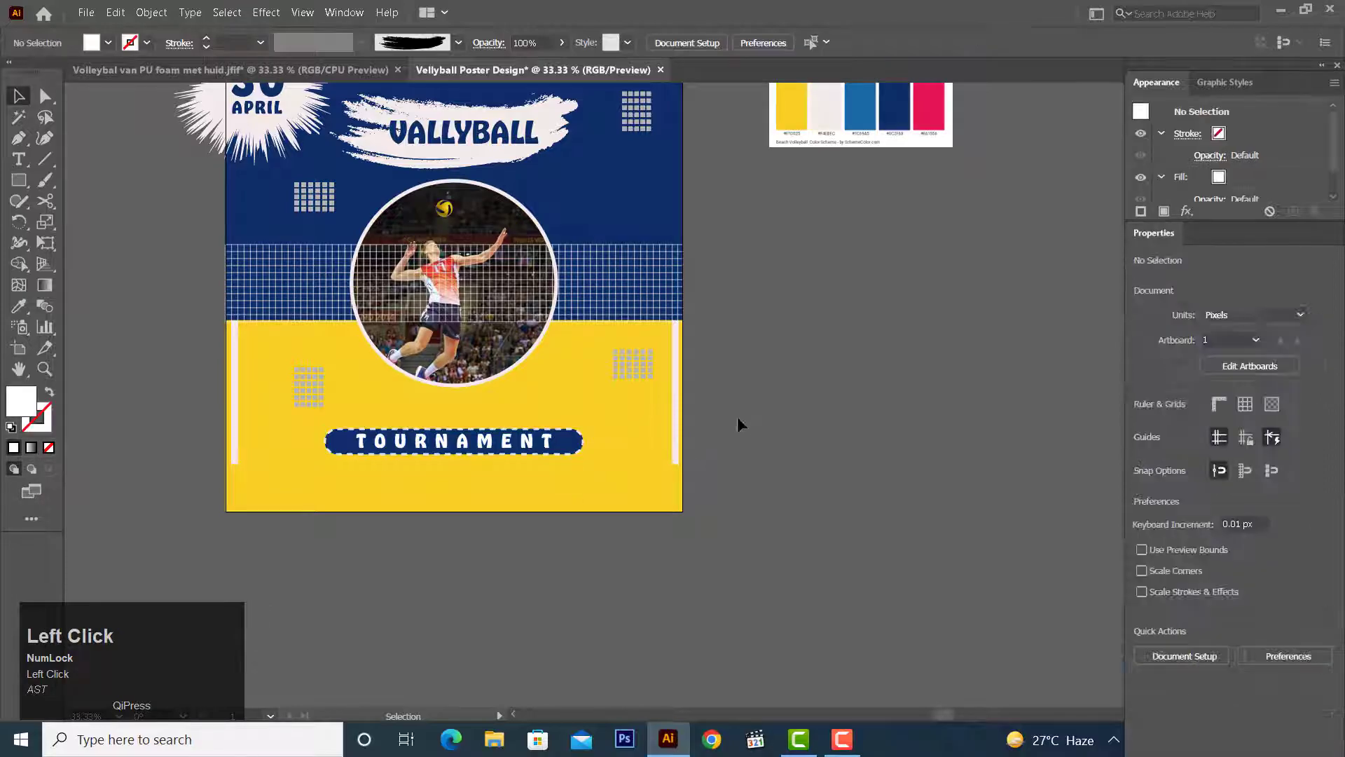
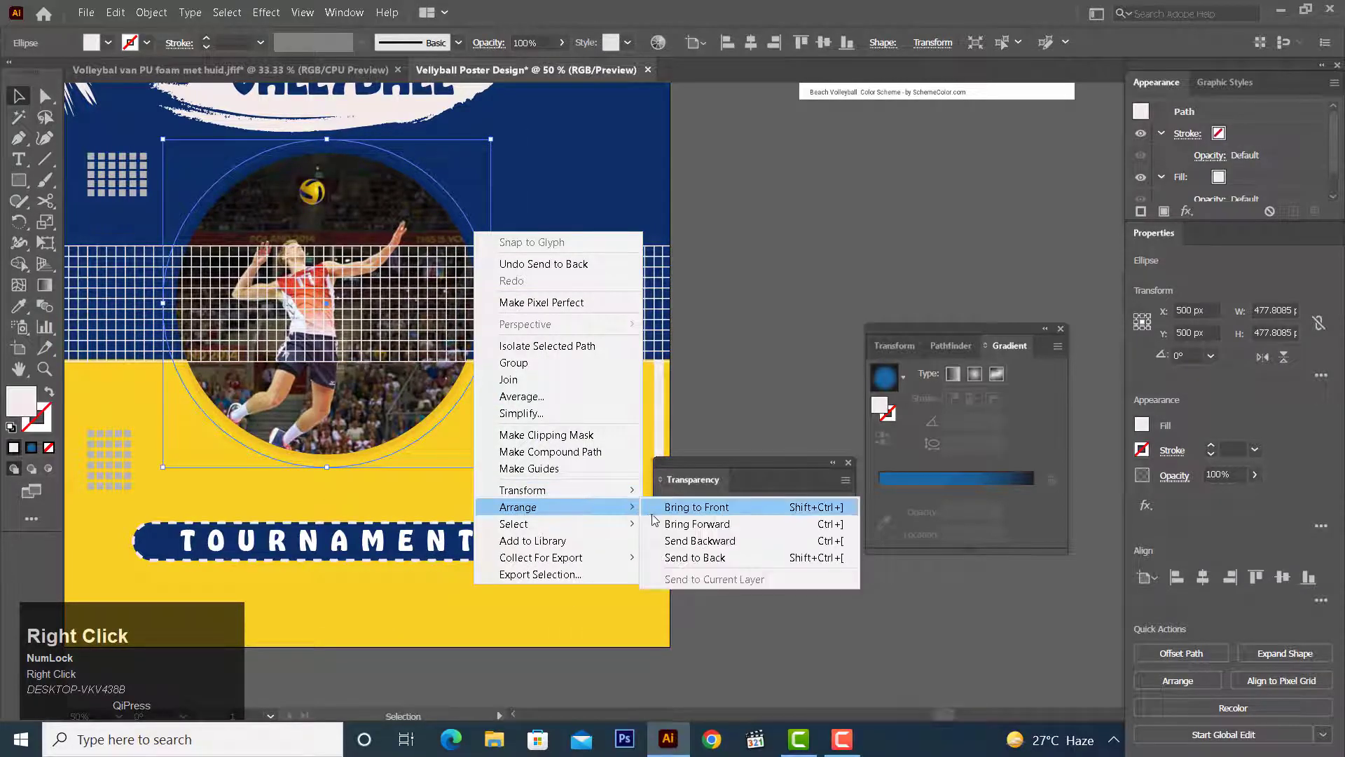
Send the white circle behind the player photo to form a thick pale ring.
{"action": "left_click", "coordinate": [678, 522]}
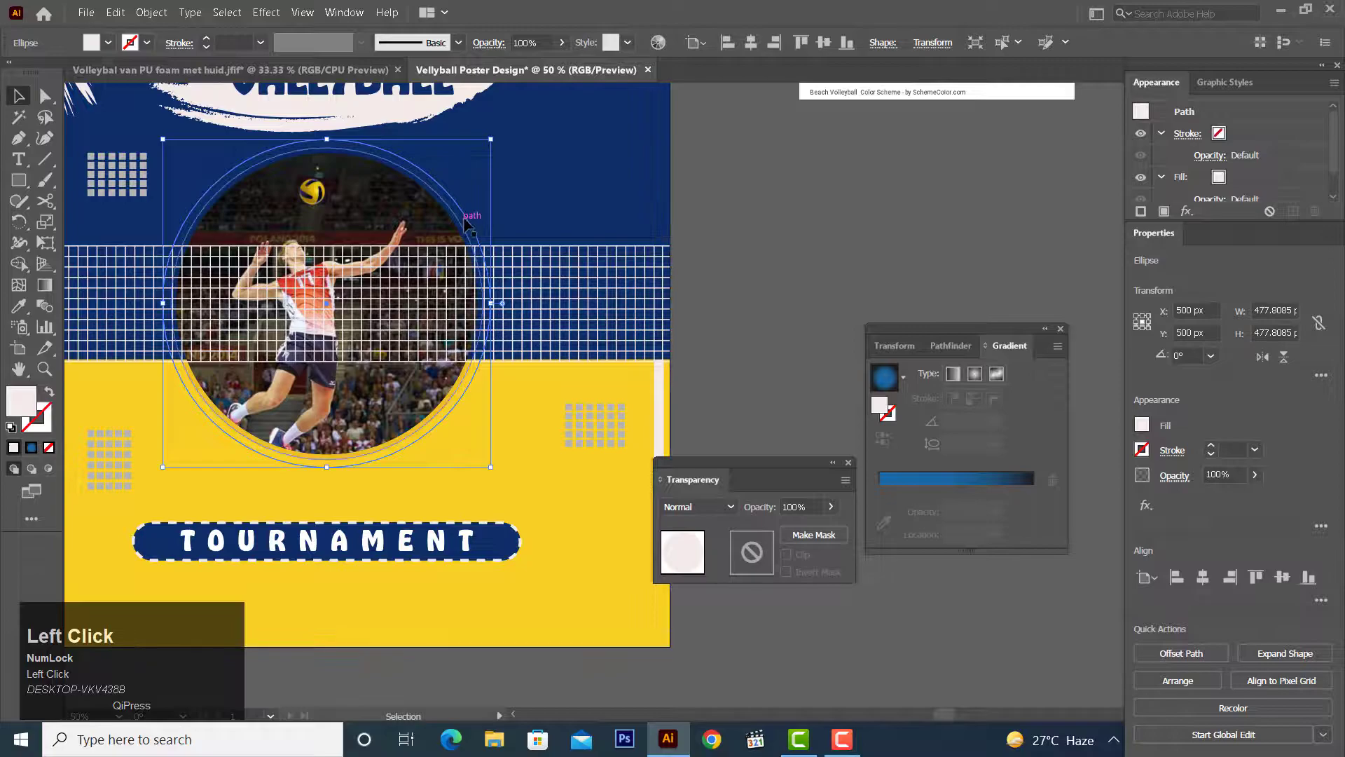
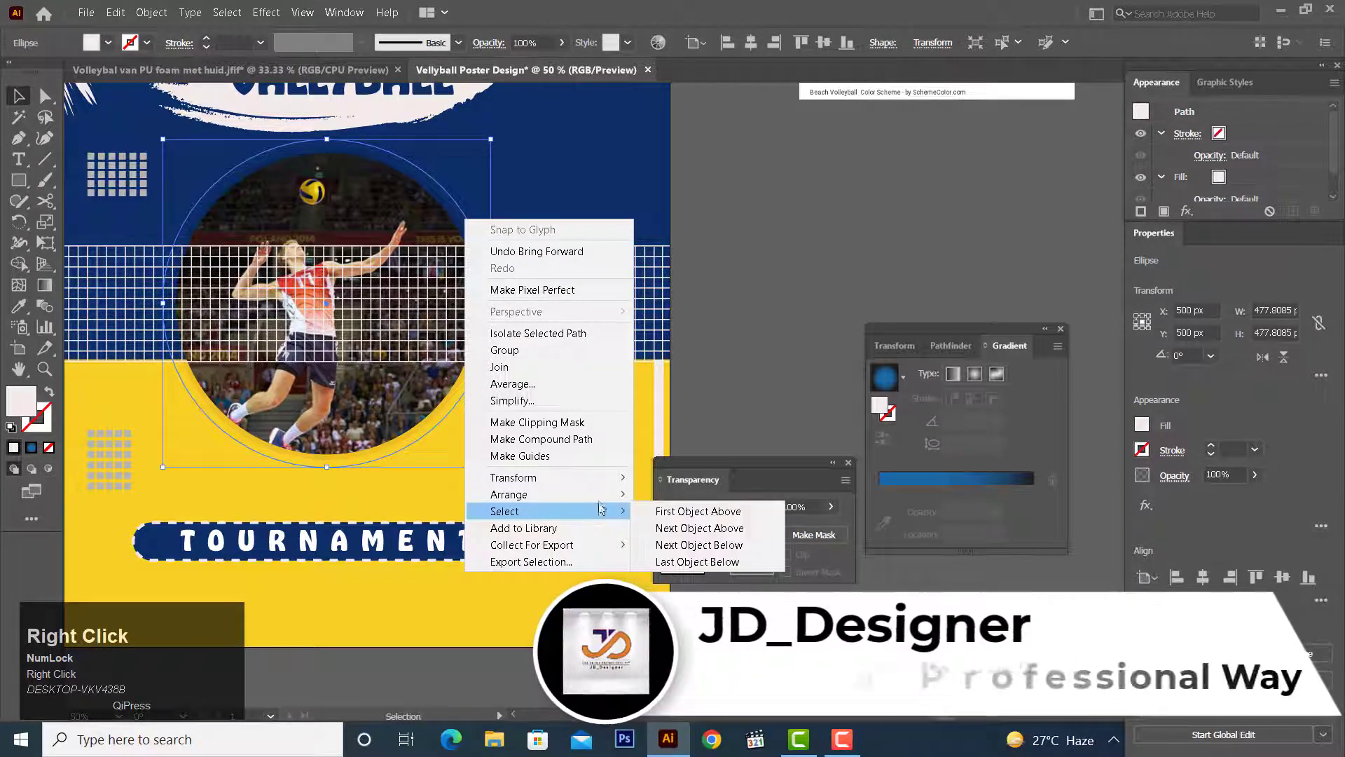
{"action": "left_click", "coordinate": [676, 517]}
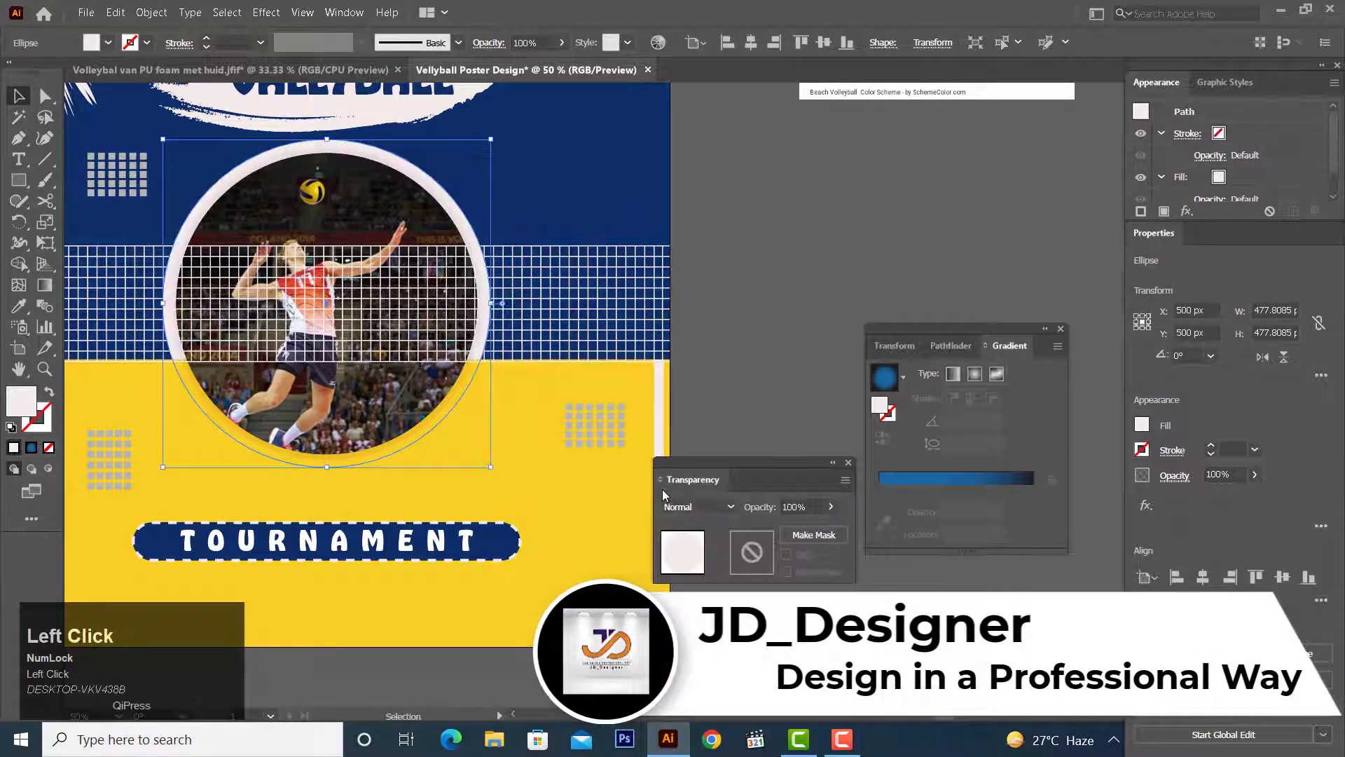
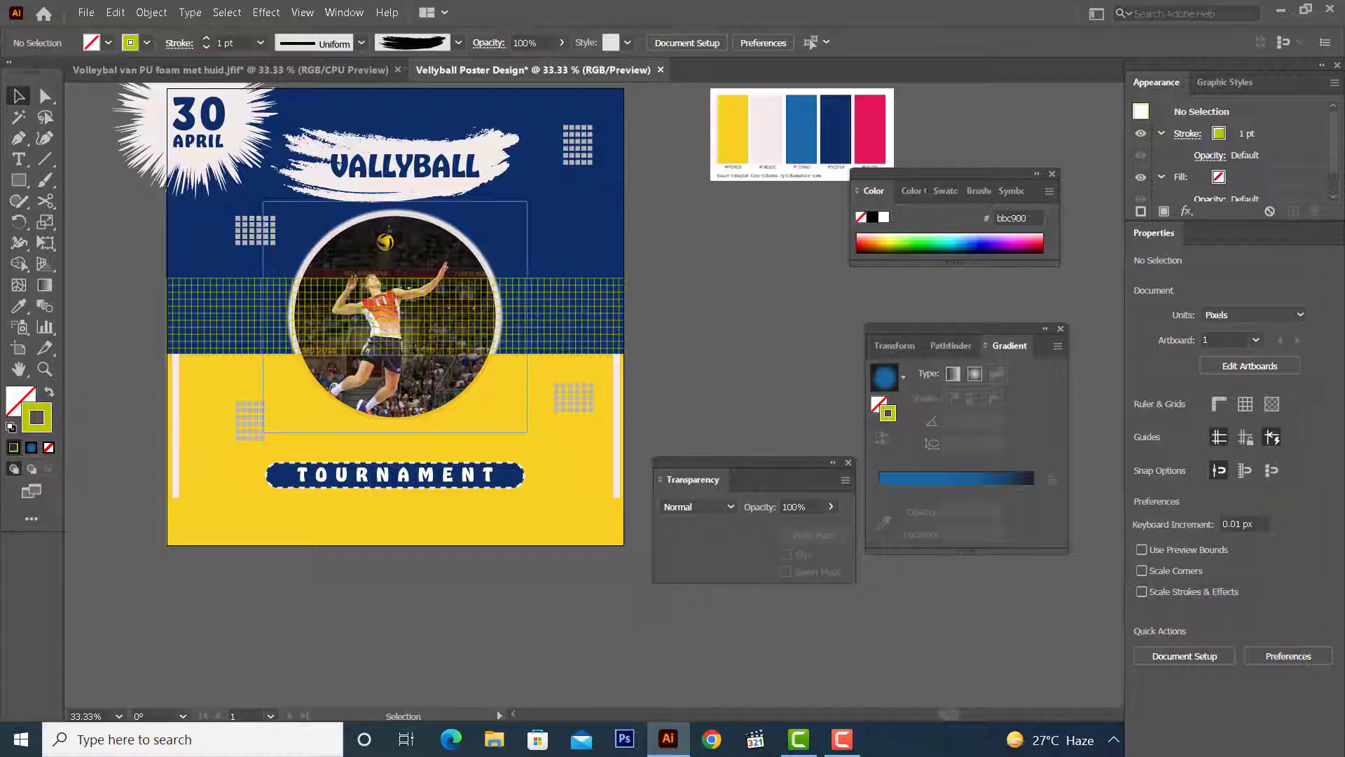
Draw a long rounded bar along the bottom with a 3 pt navy outline and no fill.
{"action": "right_click", "coordinate": [28, 188]}
{"action": "left_click", "coordinate": [99, 186]}
{"action": "left_click_drag", "start_coordinate": [99, 186], "coordinate": [51, 401]}
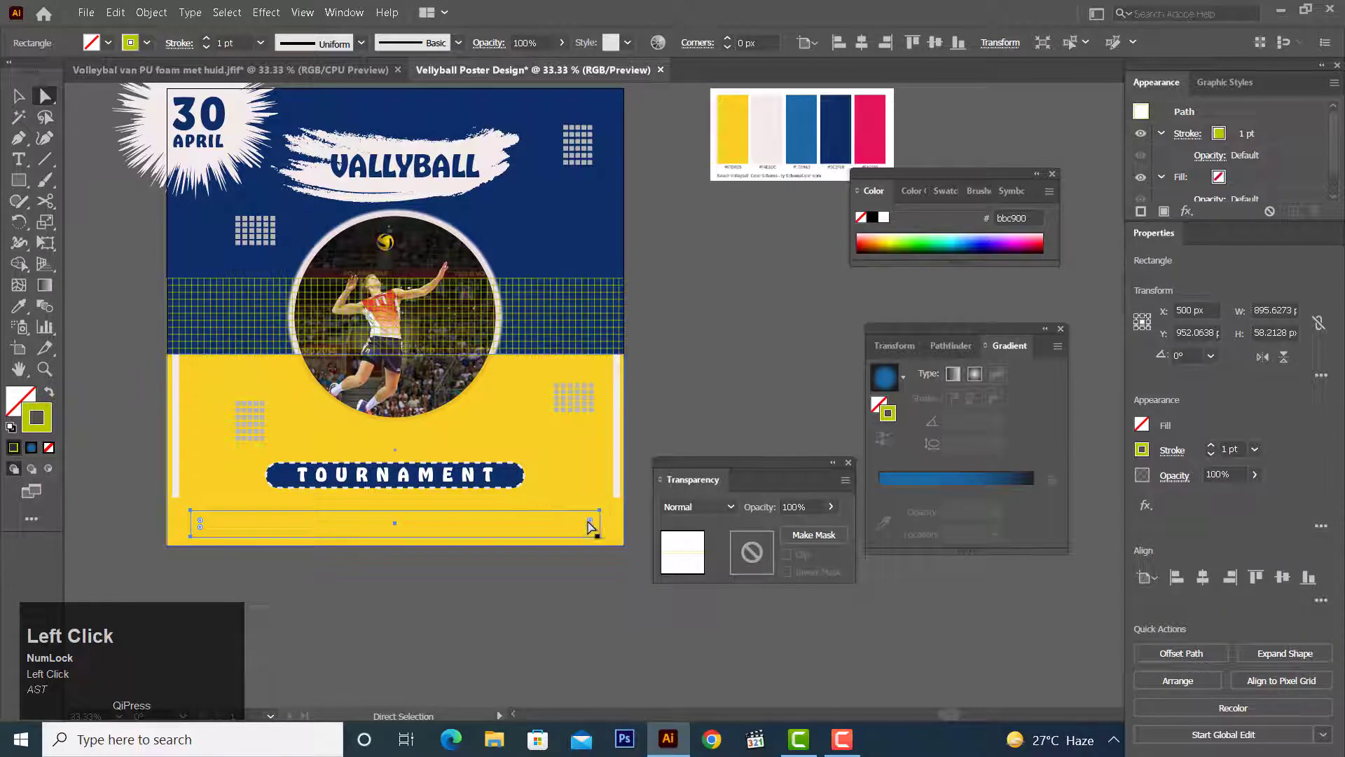
{"action": "left_click", "coordinate": [21, 312]}
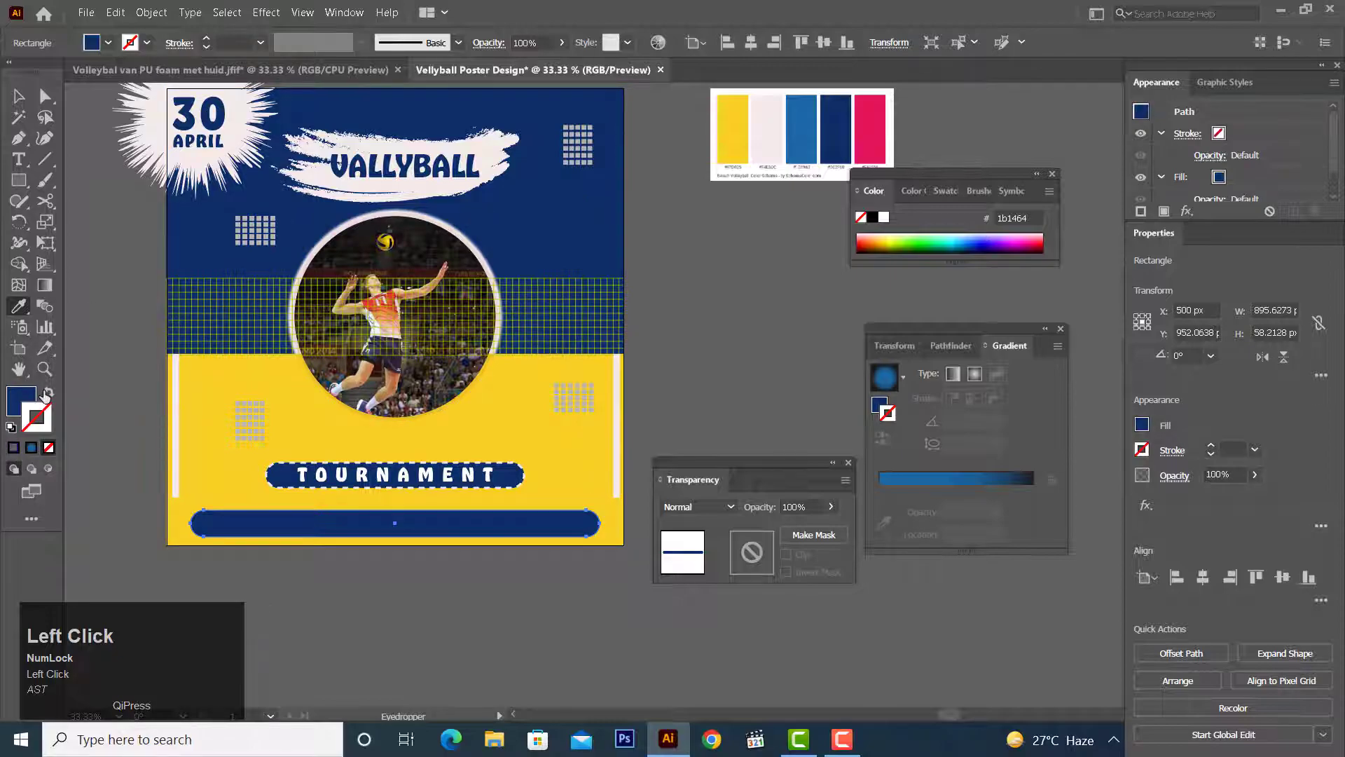
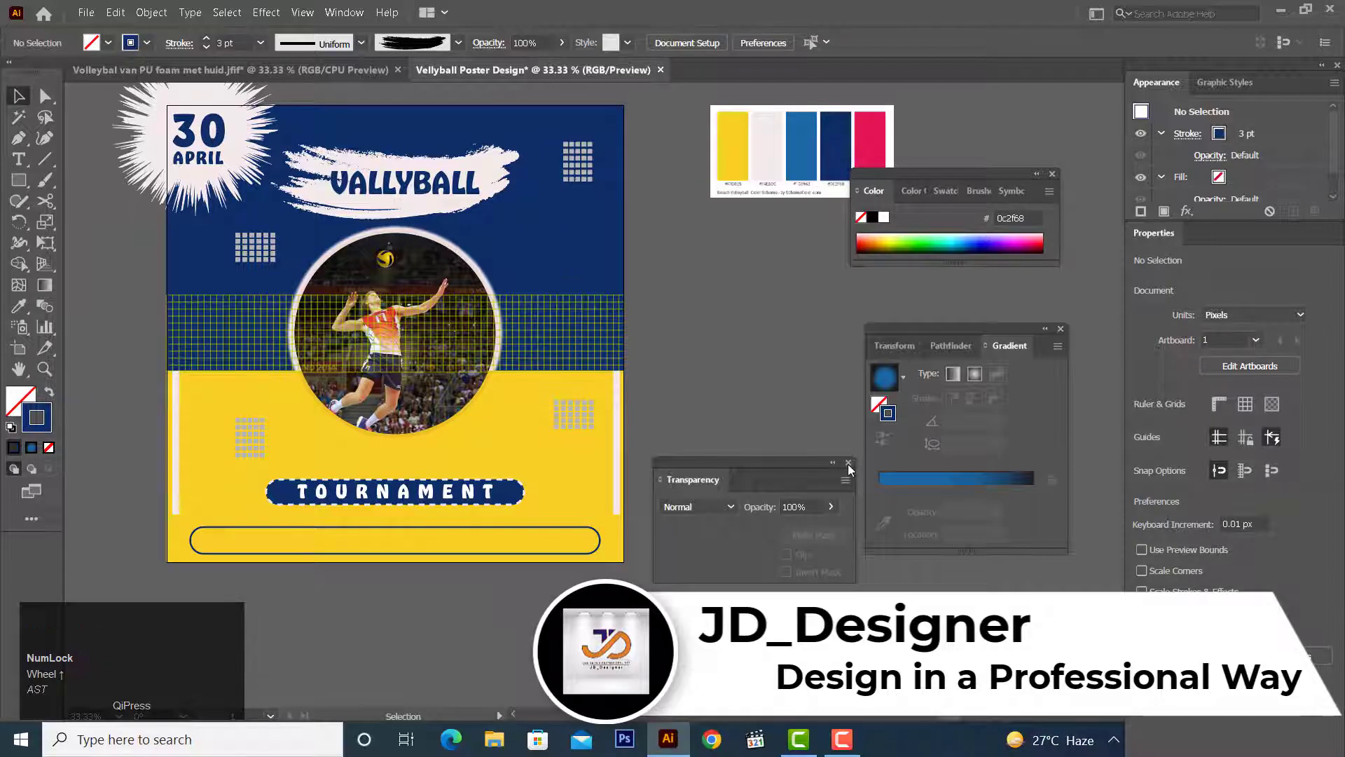
{"action": "left_click", "coordinate": [852, 467]}
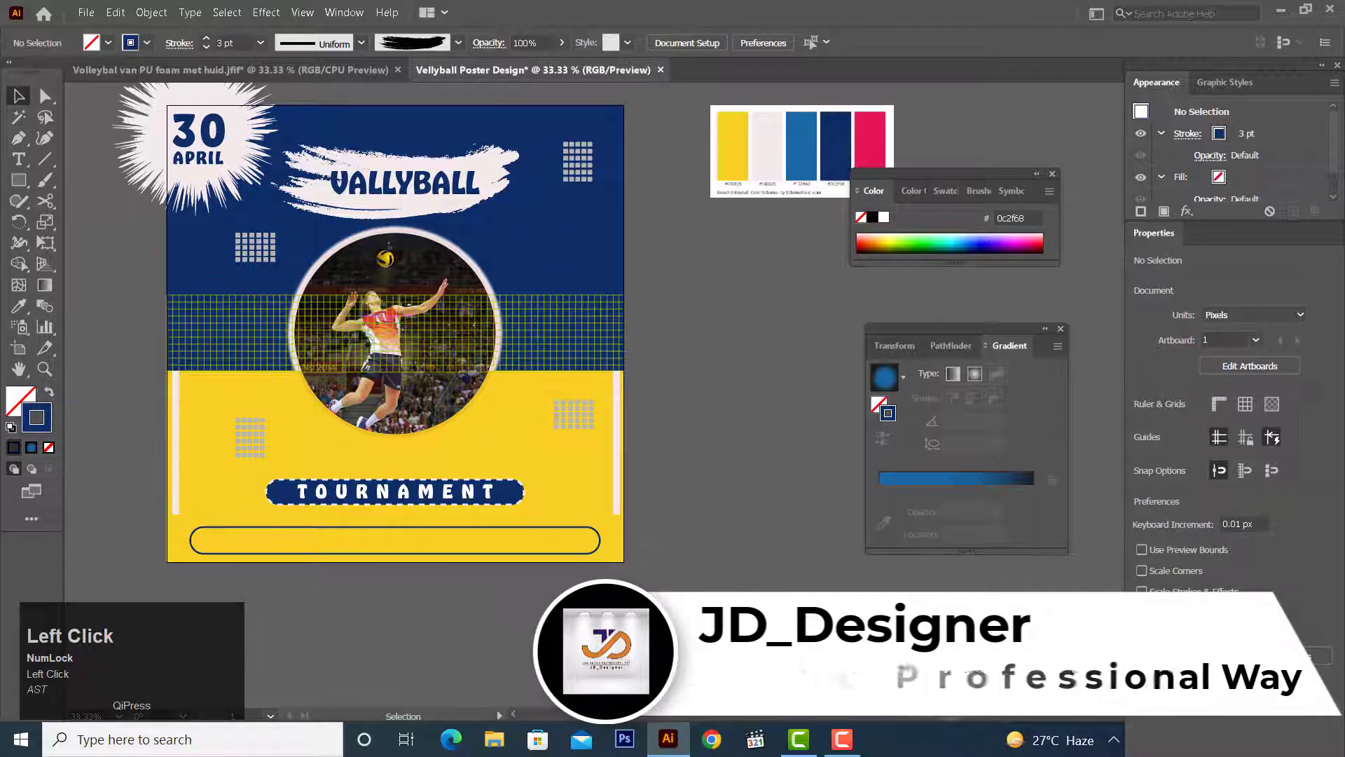
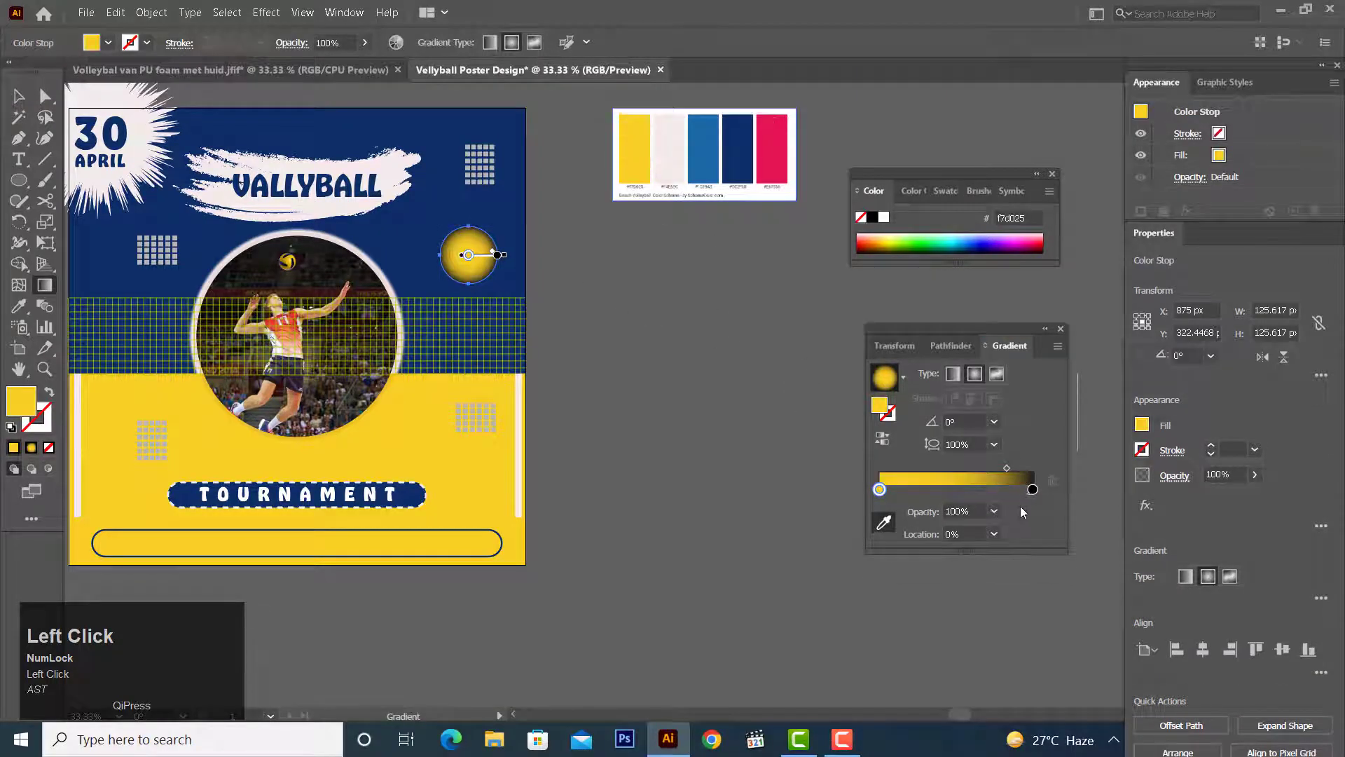
Give the small circle a navy-to-white radial gradient with Multiply blending.
{"action": "left_click", "coordinate": [1035, 492]}
{"action": "left_click", "coordinate": [1037, 491]}
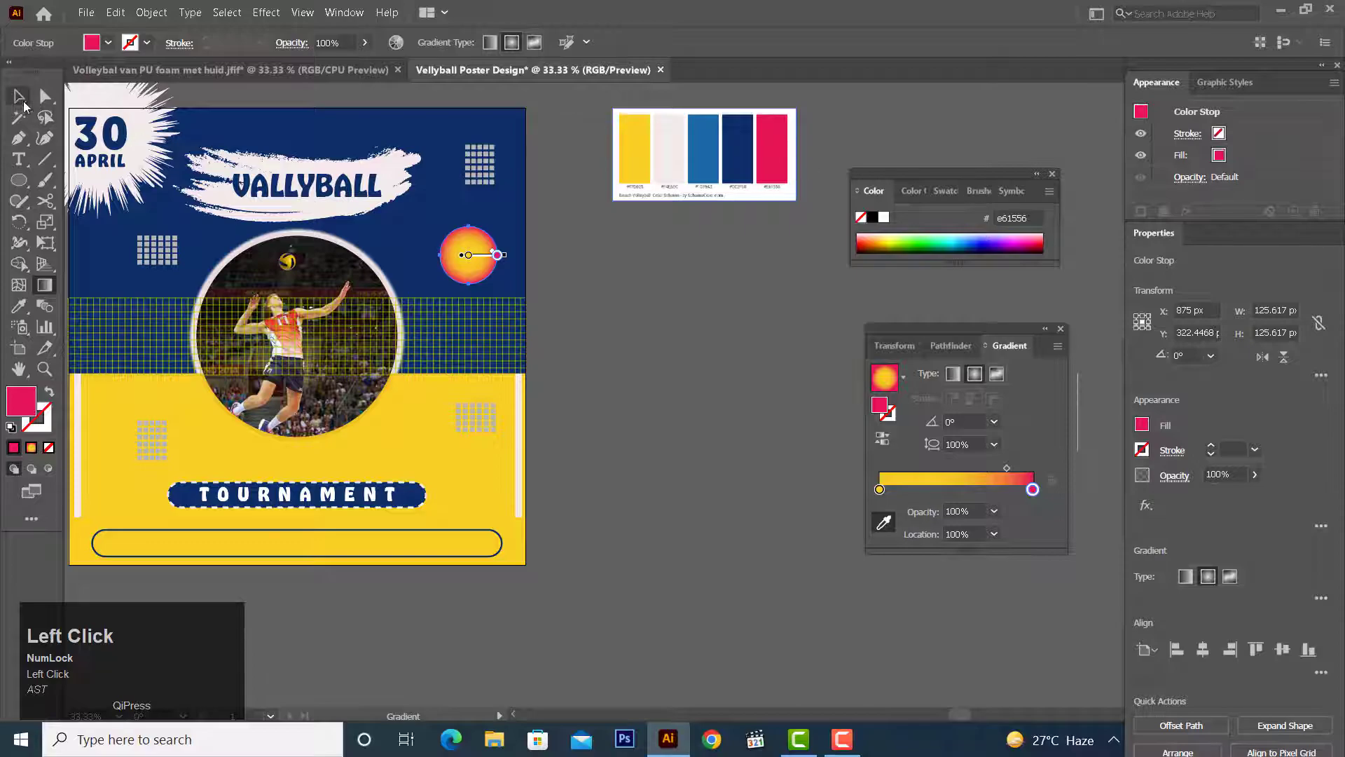
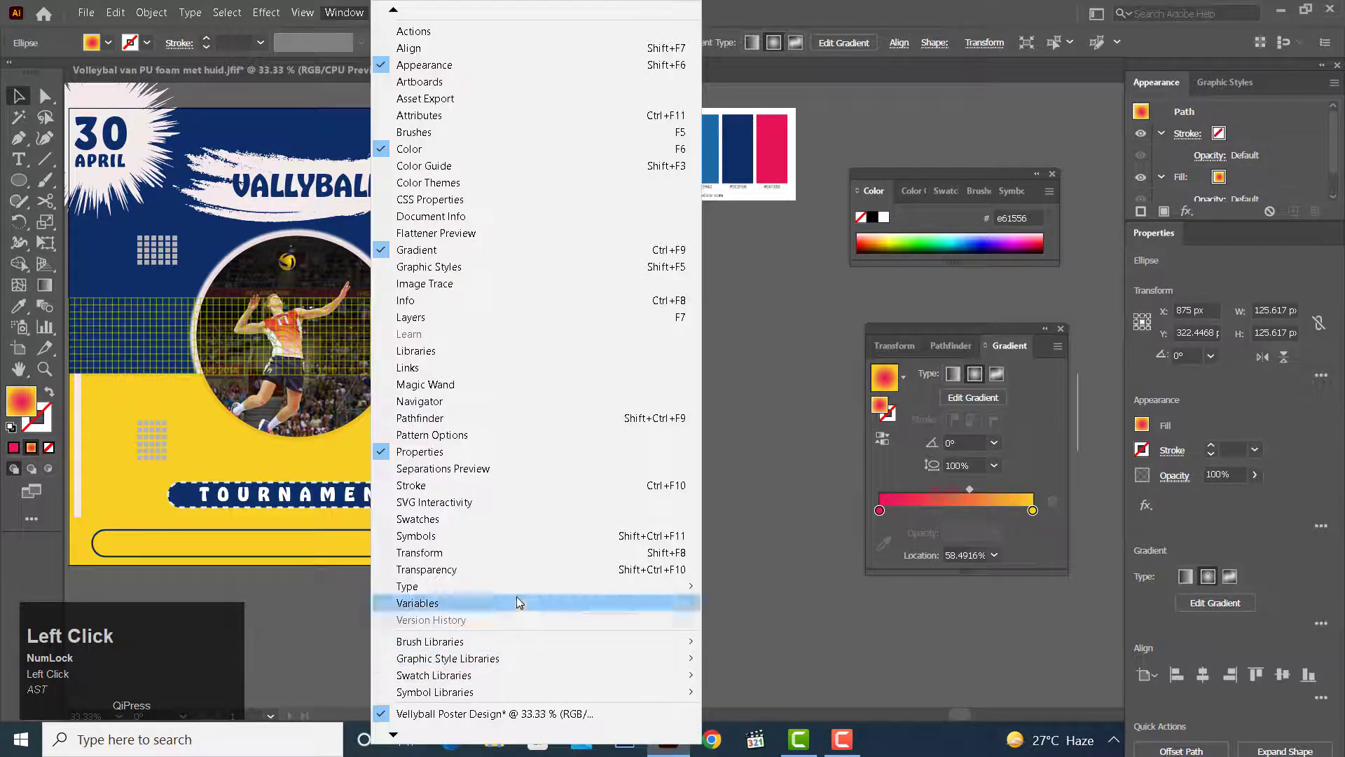
{"action": "left_click", "coordinate": [542, 575]}
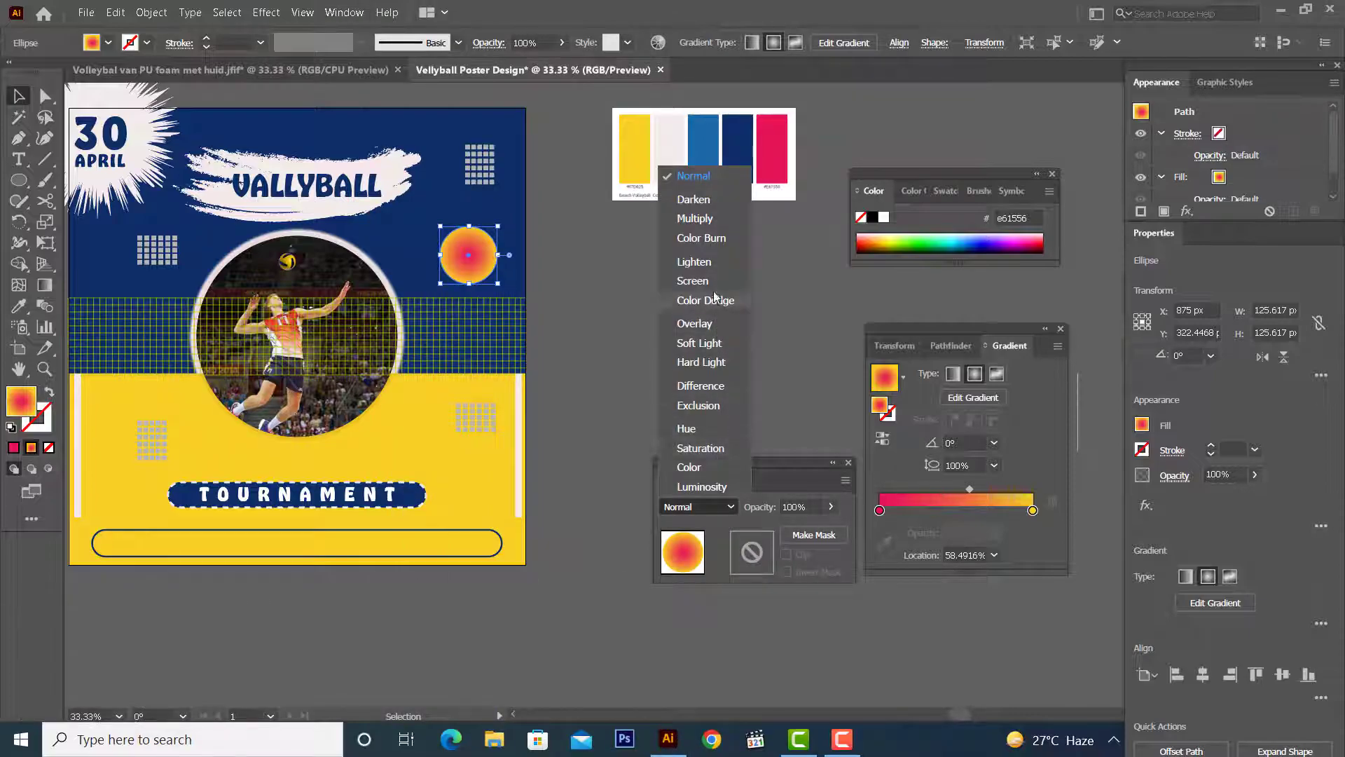
{"action": "left_click_drag", "start_coordinate": [714, 229], "coordinate": [1039, 518]}
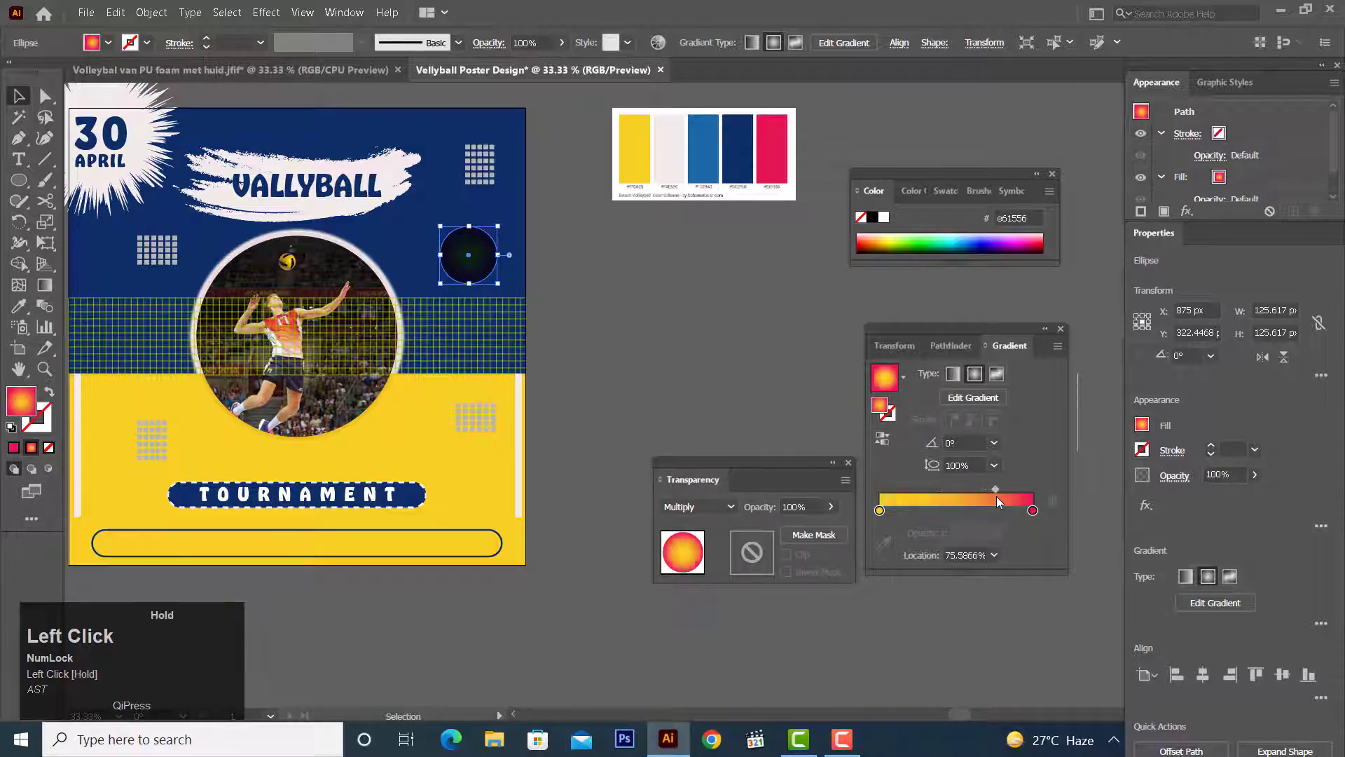
{"action": "left_click", "coordinate": [1040, 520]}
{"action": "left_click_drag", "start_coordinate": [1039, 518], "coordinate": [881, 515]}
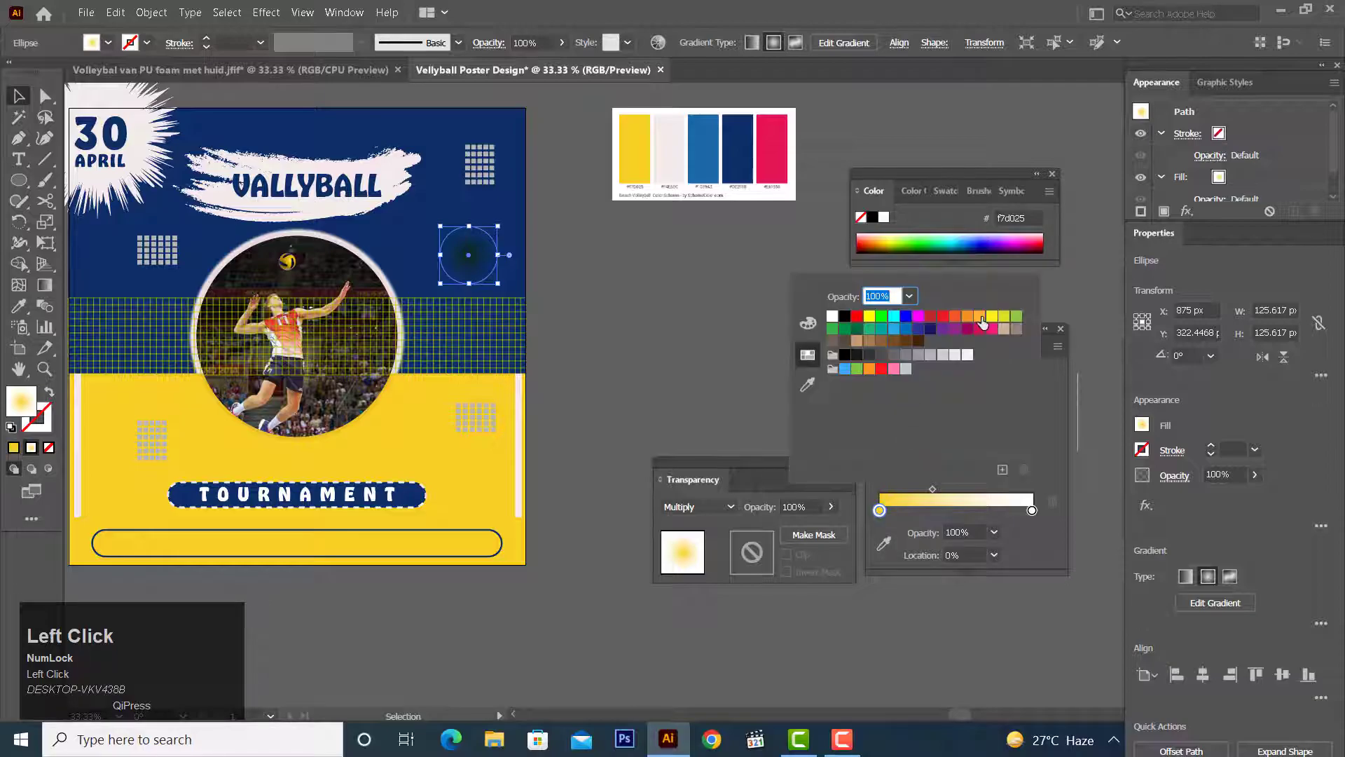
{"action": "left_click", "coordinate": [819, 391]}
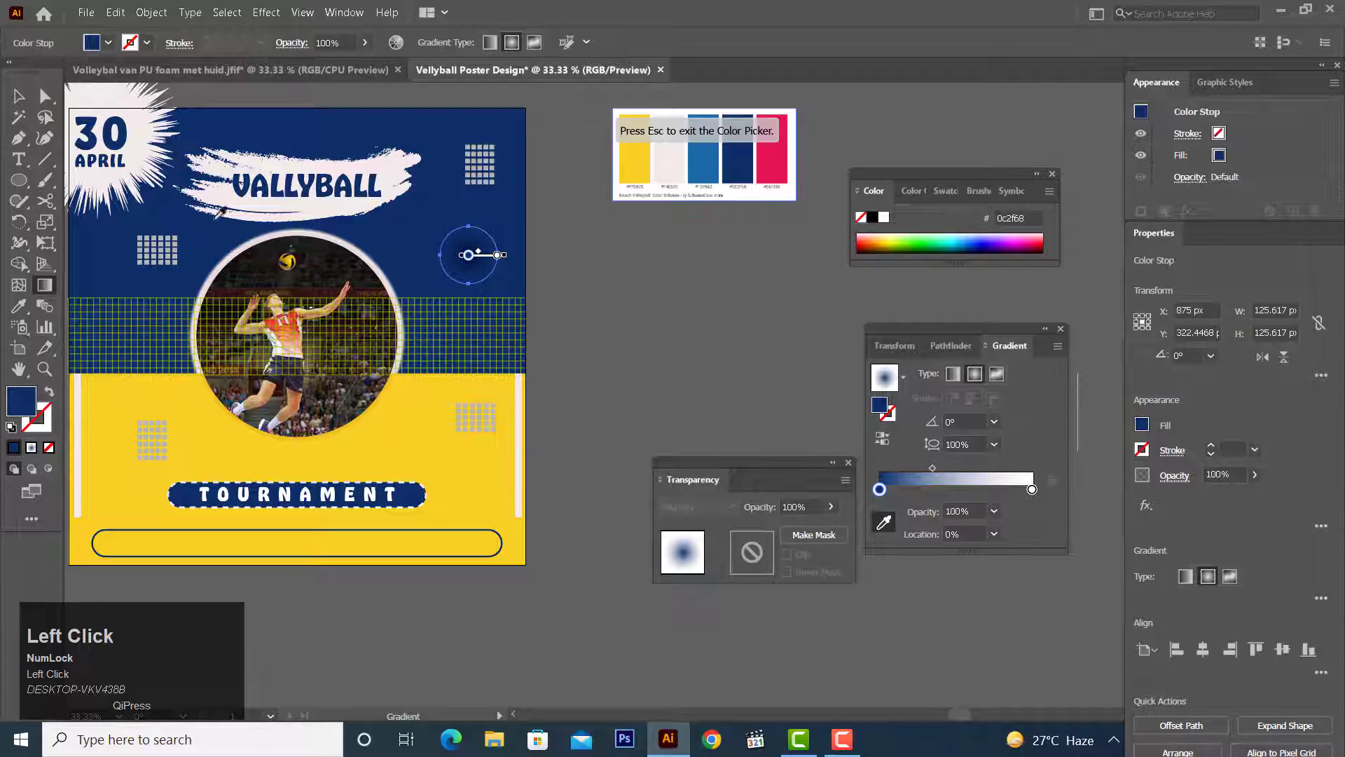
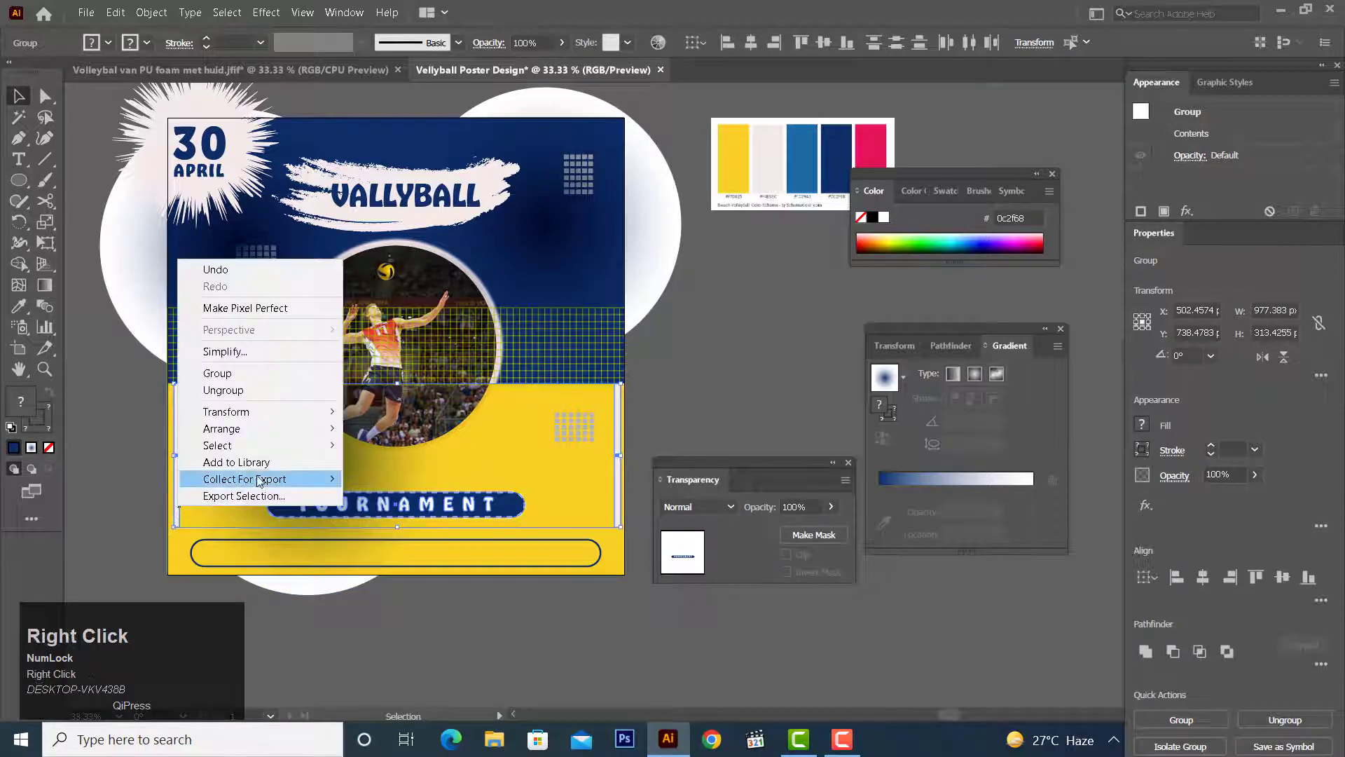
Reshape the pink radial glow on the yellow area and set its pink stop to 80% opacity.
{"action": "left_click_drag", "start_coordinate": [370, 429], "coordinate": [883, 515]}
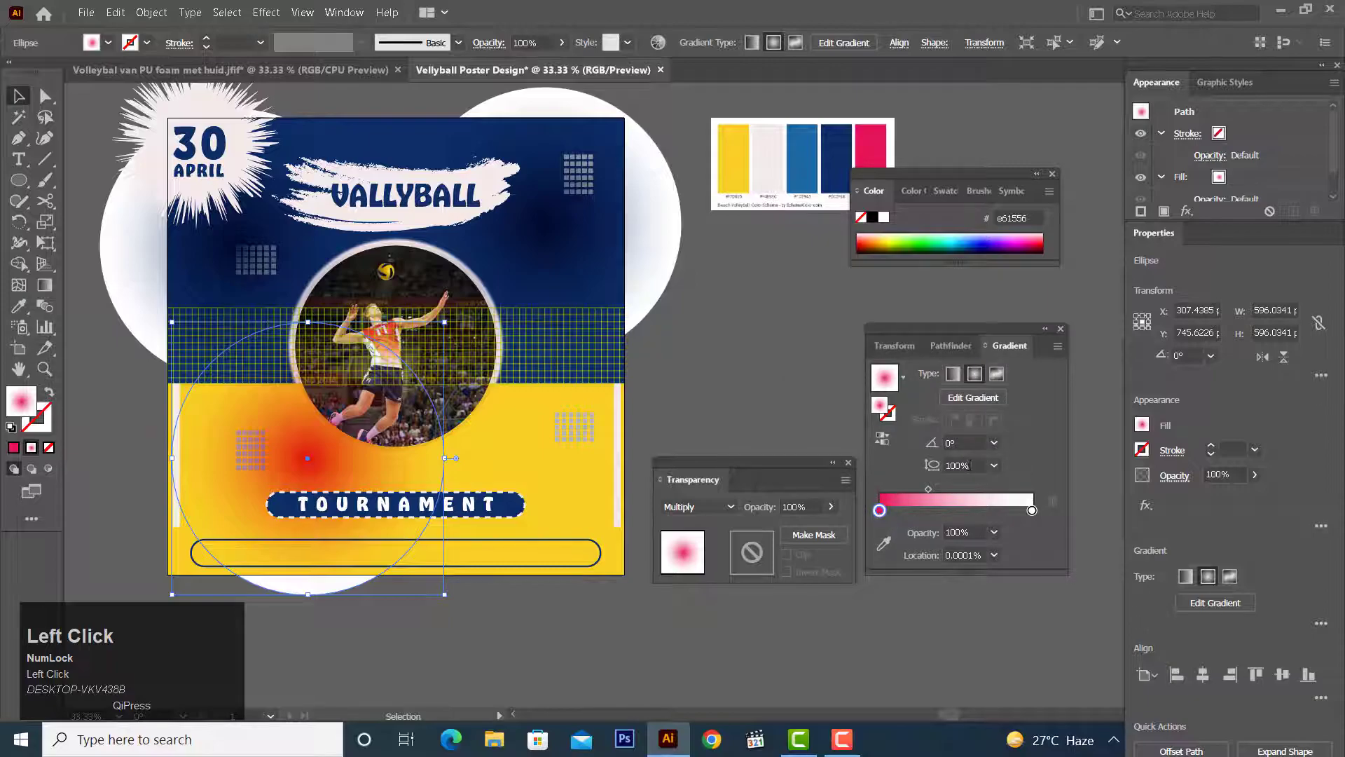
{"action": "left_click", "coordinate": [881, 514]}
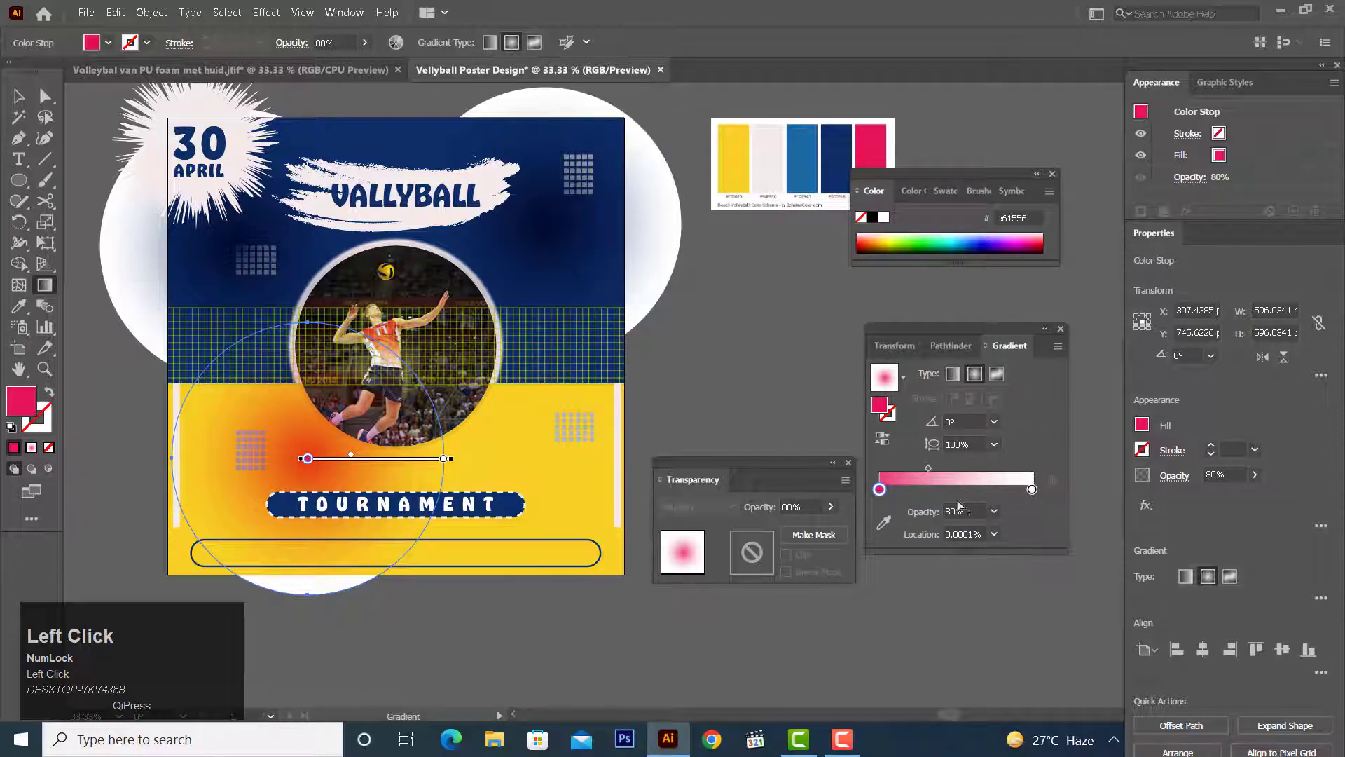
{"action": "left_click", "coordinate": [998, 521]}
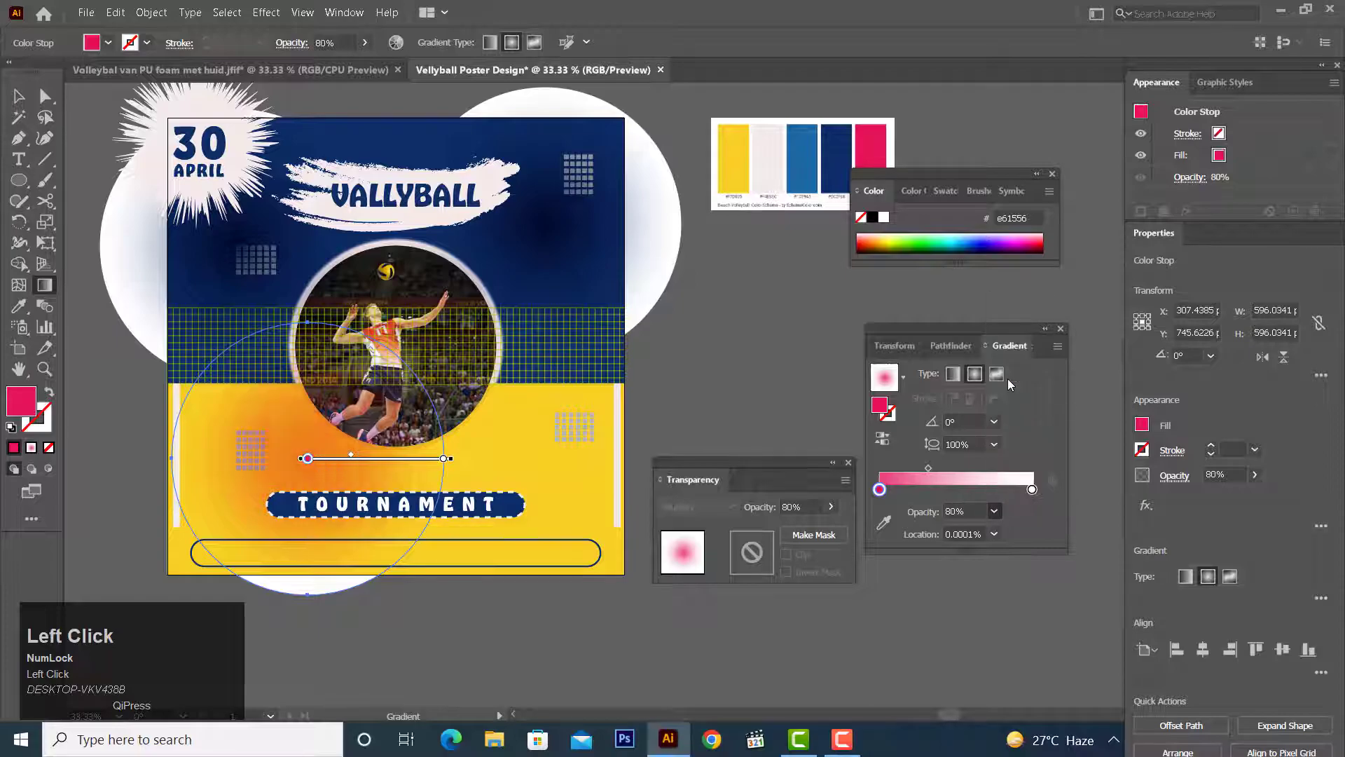
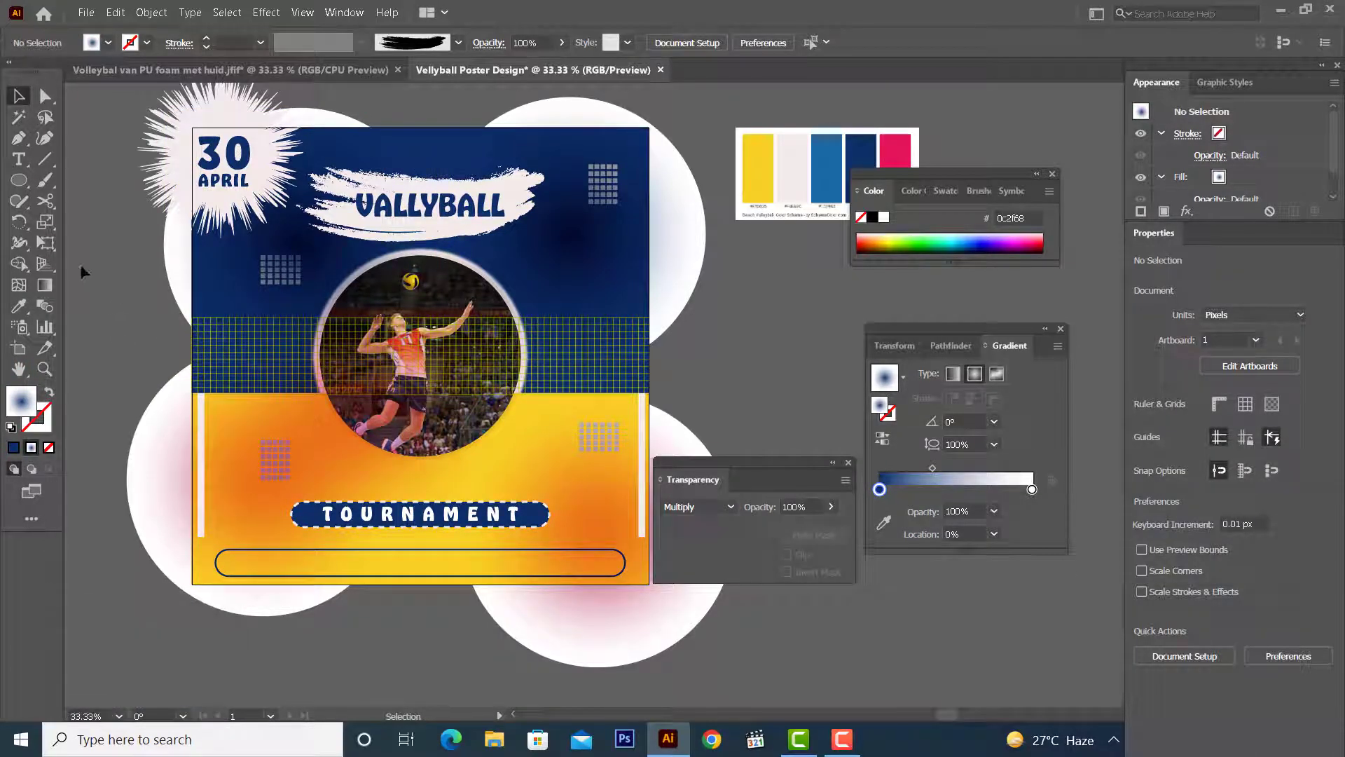
{"action": "right_click", "coordinate": [28, 189]}
Draw an artboard-sized rectangle and clip all artwork to it, trimming the overflowing glows.
{"action": "left_click", "coordinate": [71, 183]}
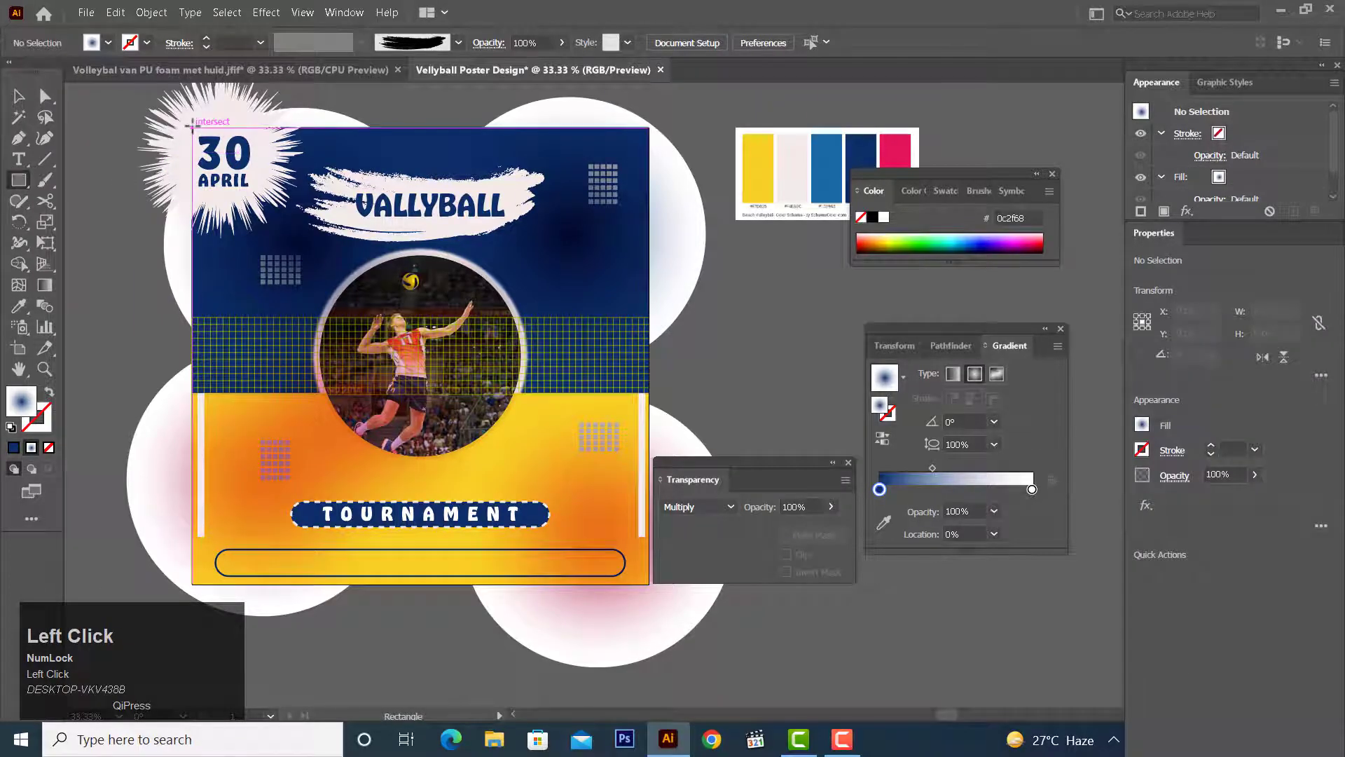
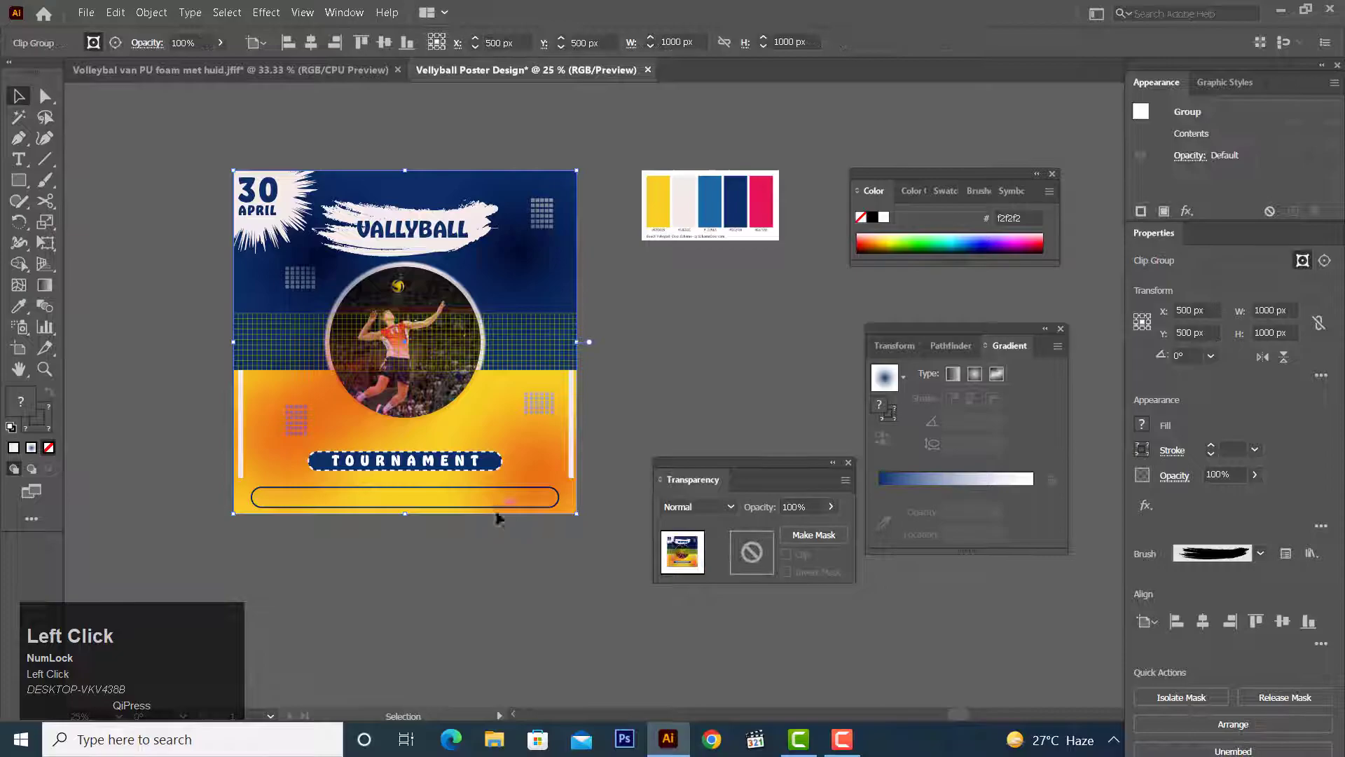
{"action": "key", "text": "x"}
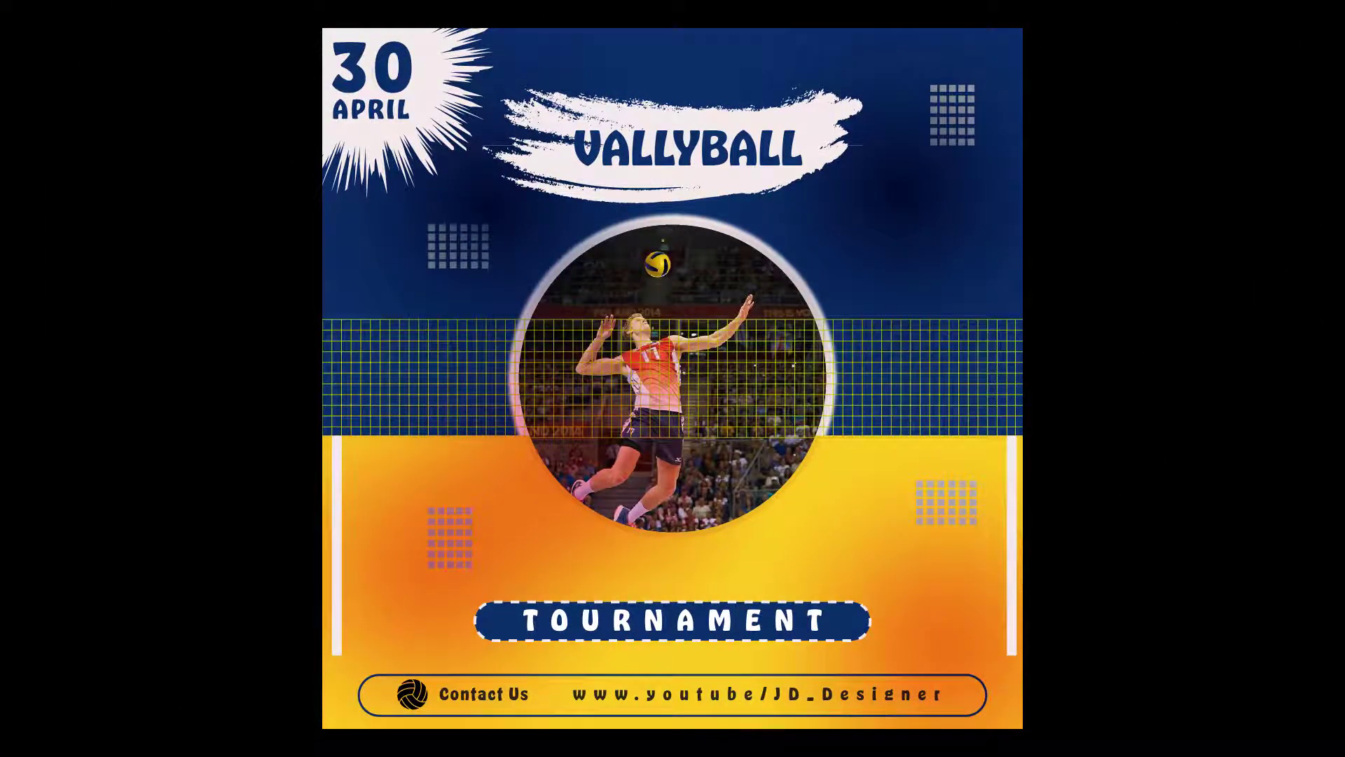